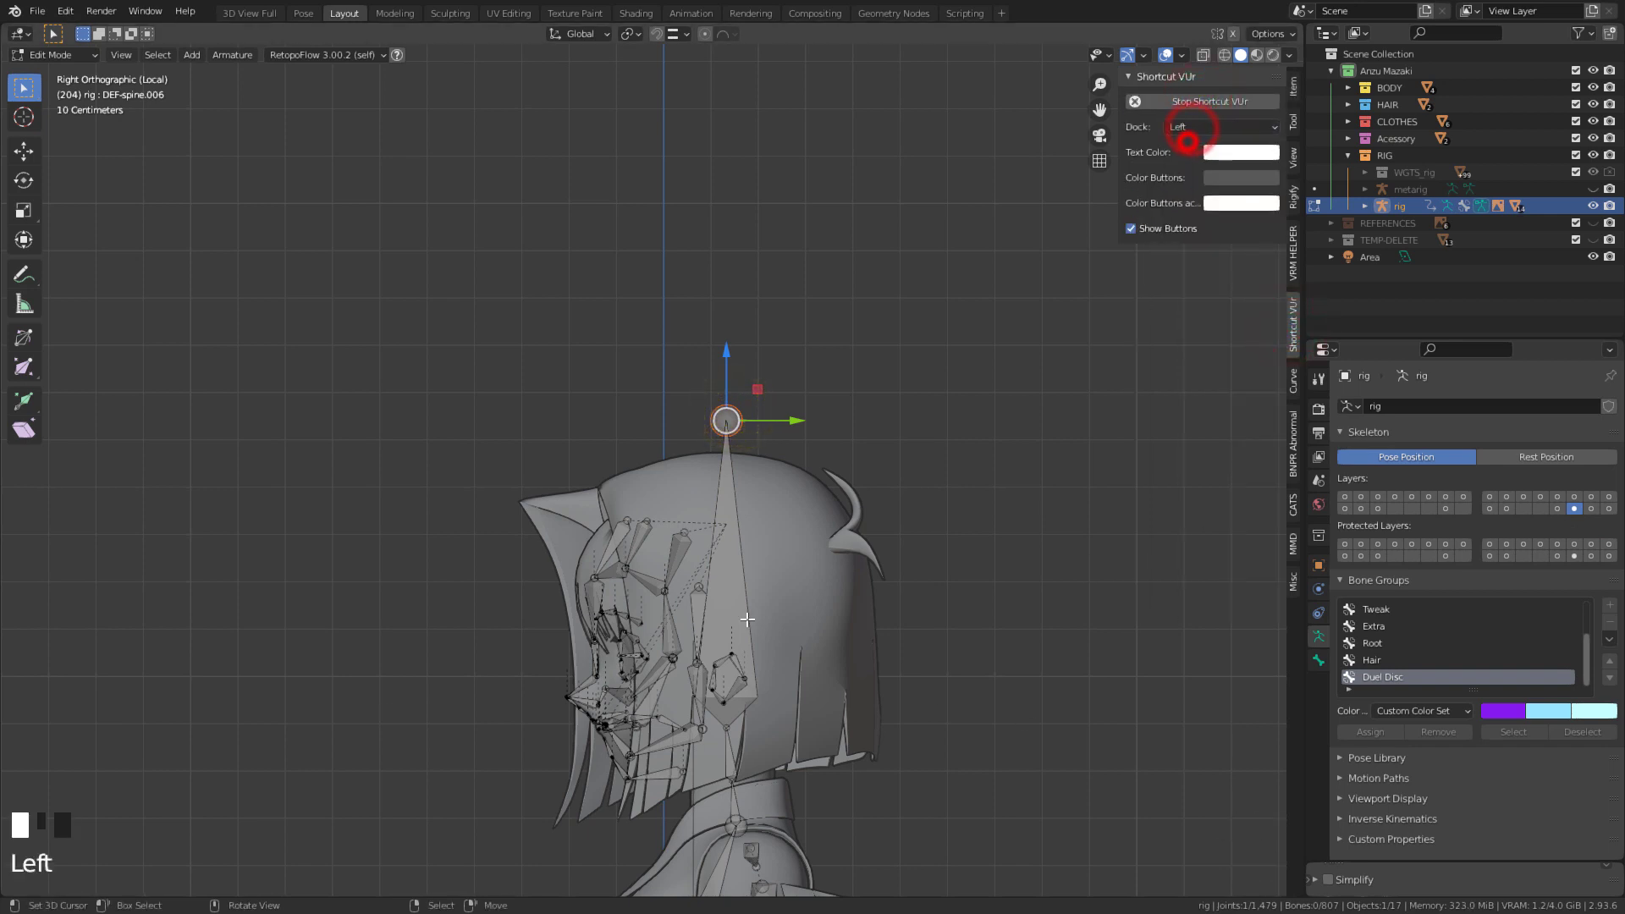
# - Extrude a bone straight up from the head tip, then a sideways bone from its tip
pyautogui.press('e')
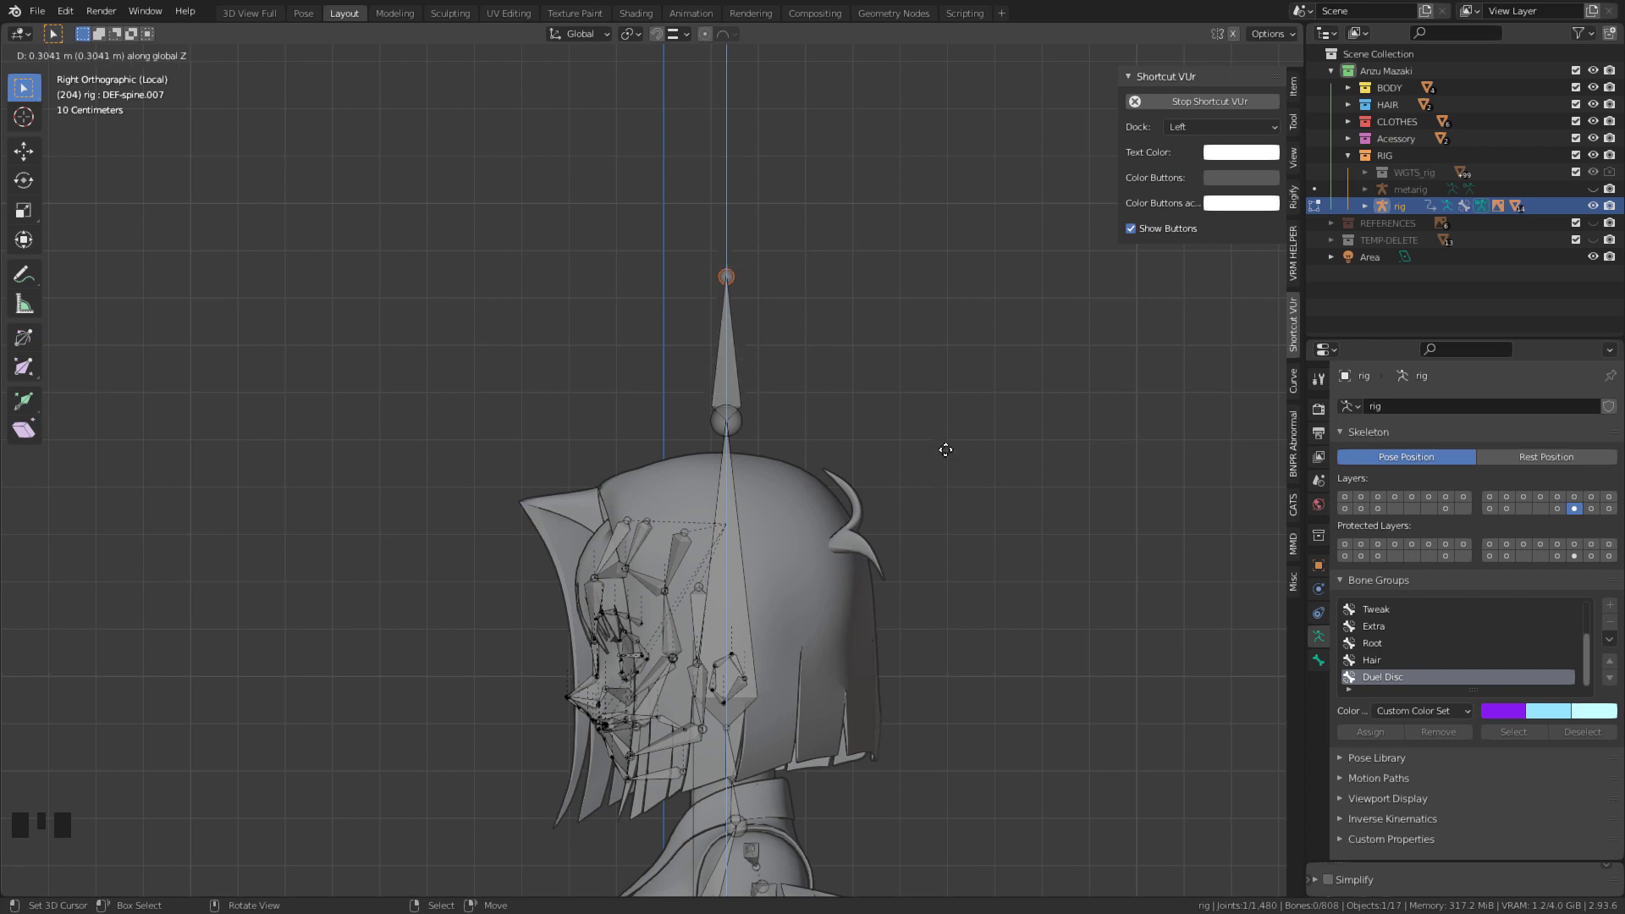
pyautogui.press('e')
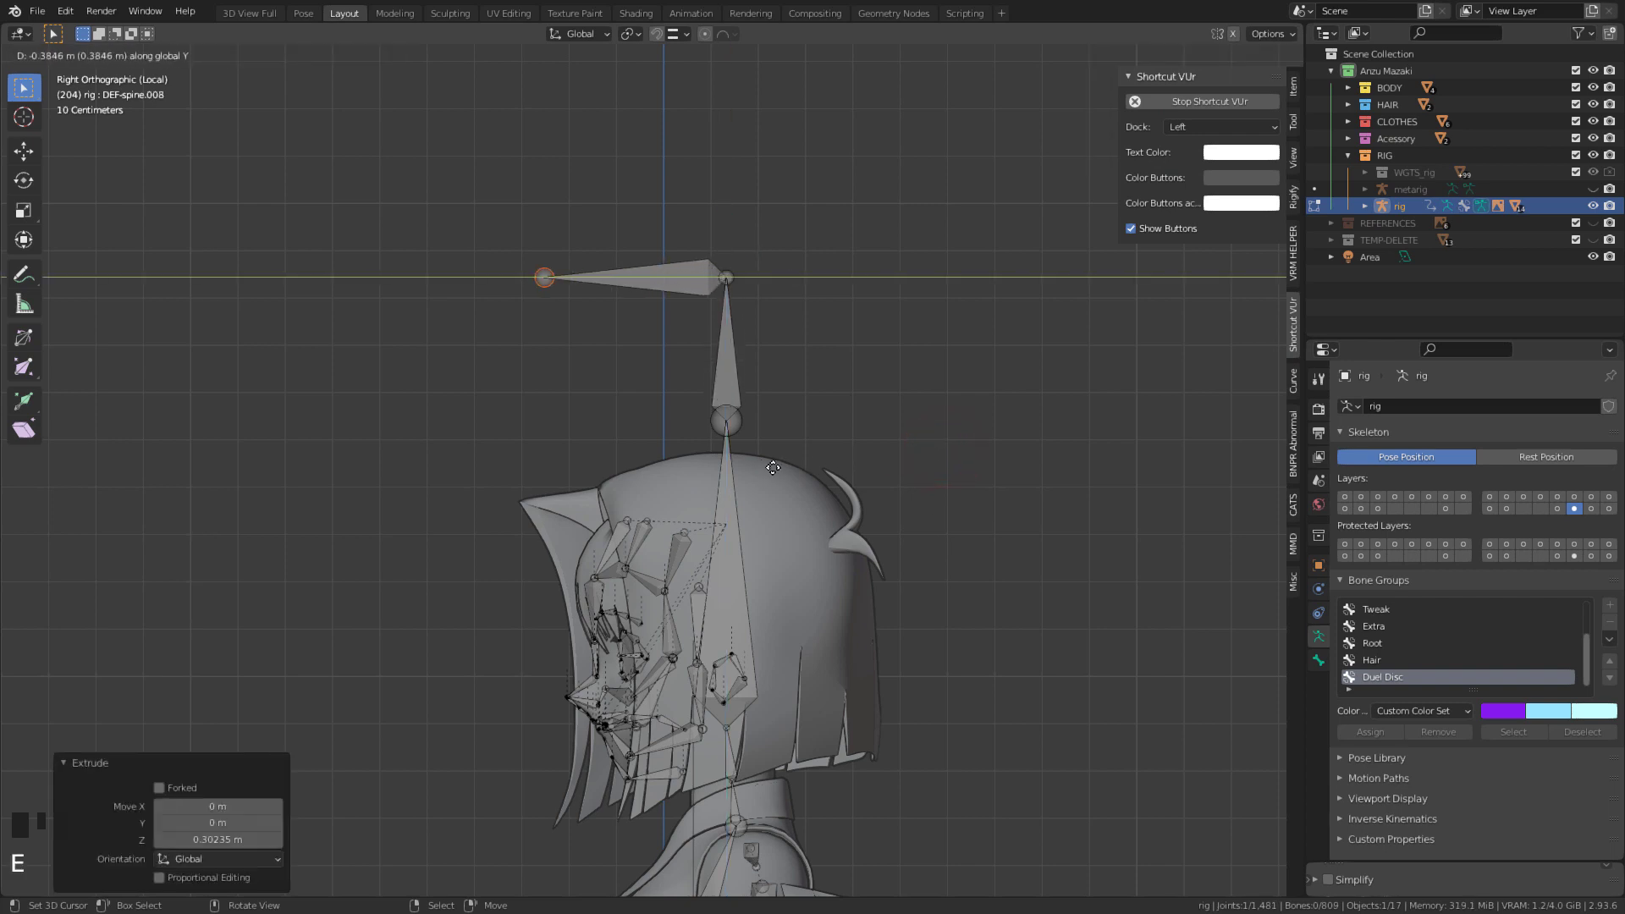
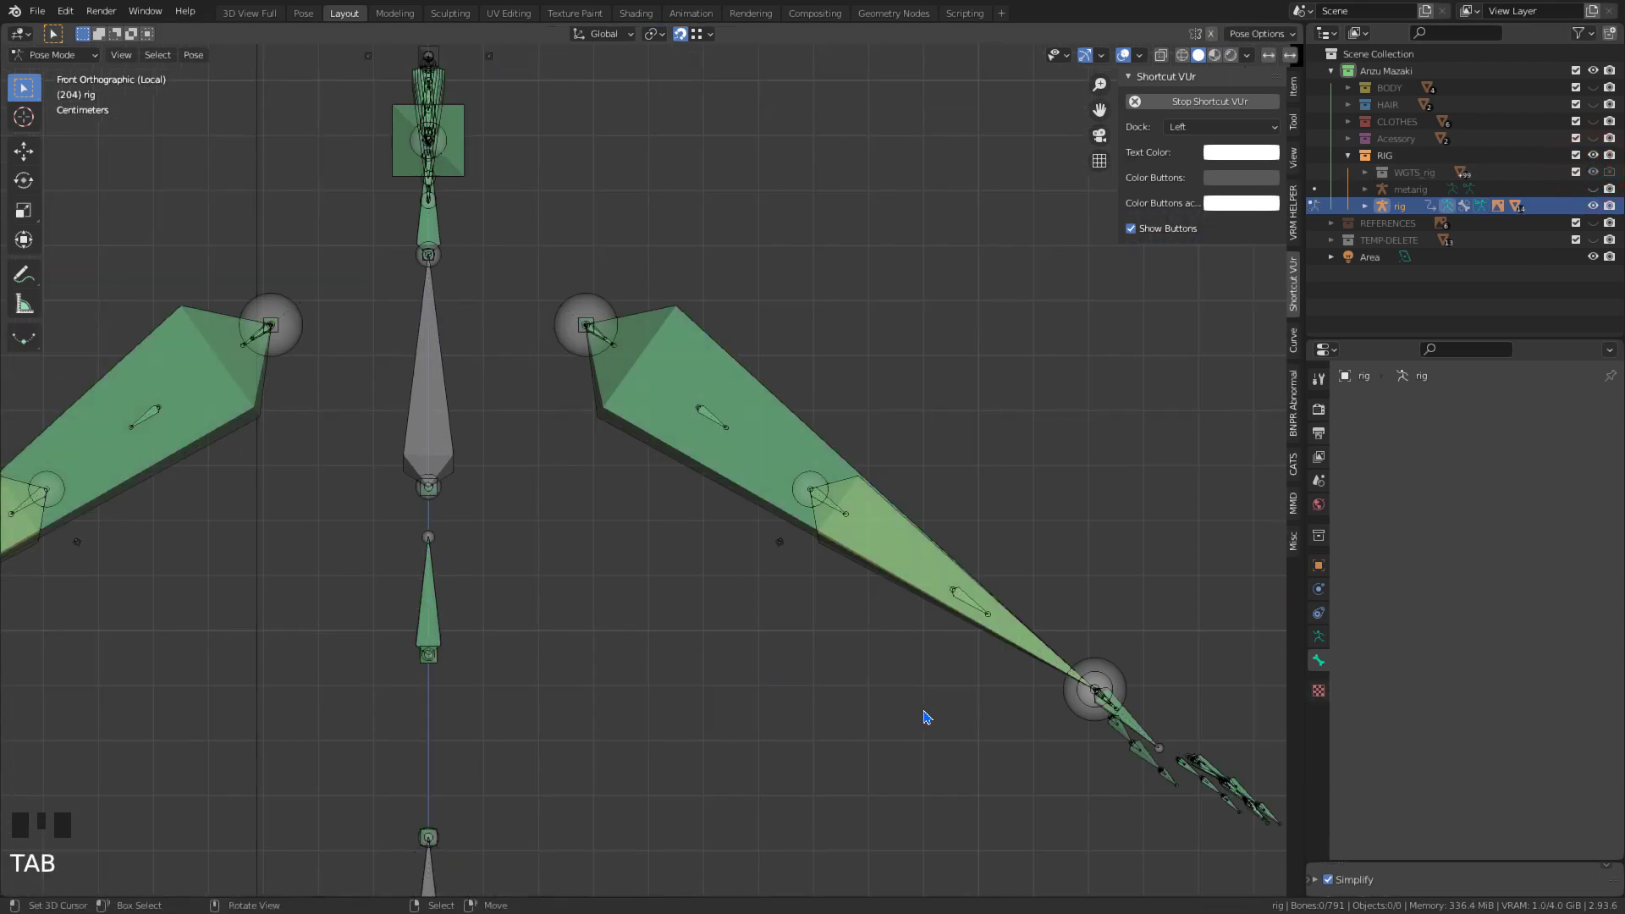
# - Turn on all of the rig's bone layers in the Skeleton panel
pyautogui.click(1321, 644)
pyautogui.moveTo(1381, 516); pyautogui.dragTo(1575, 514)
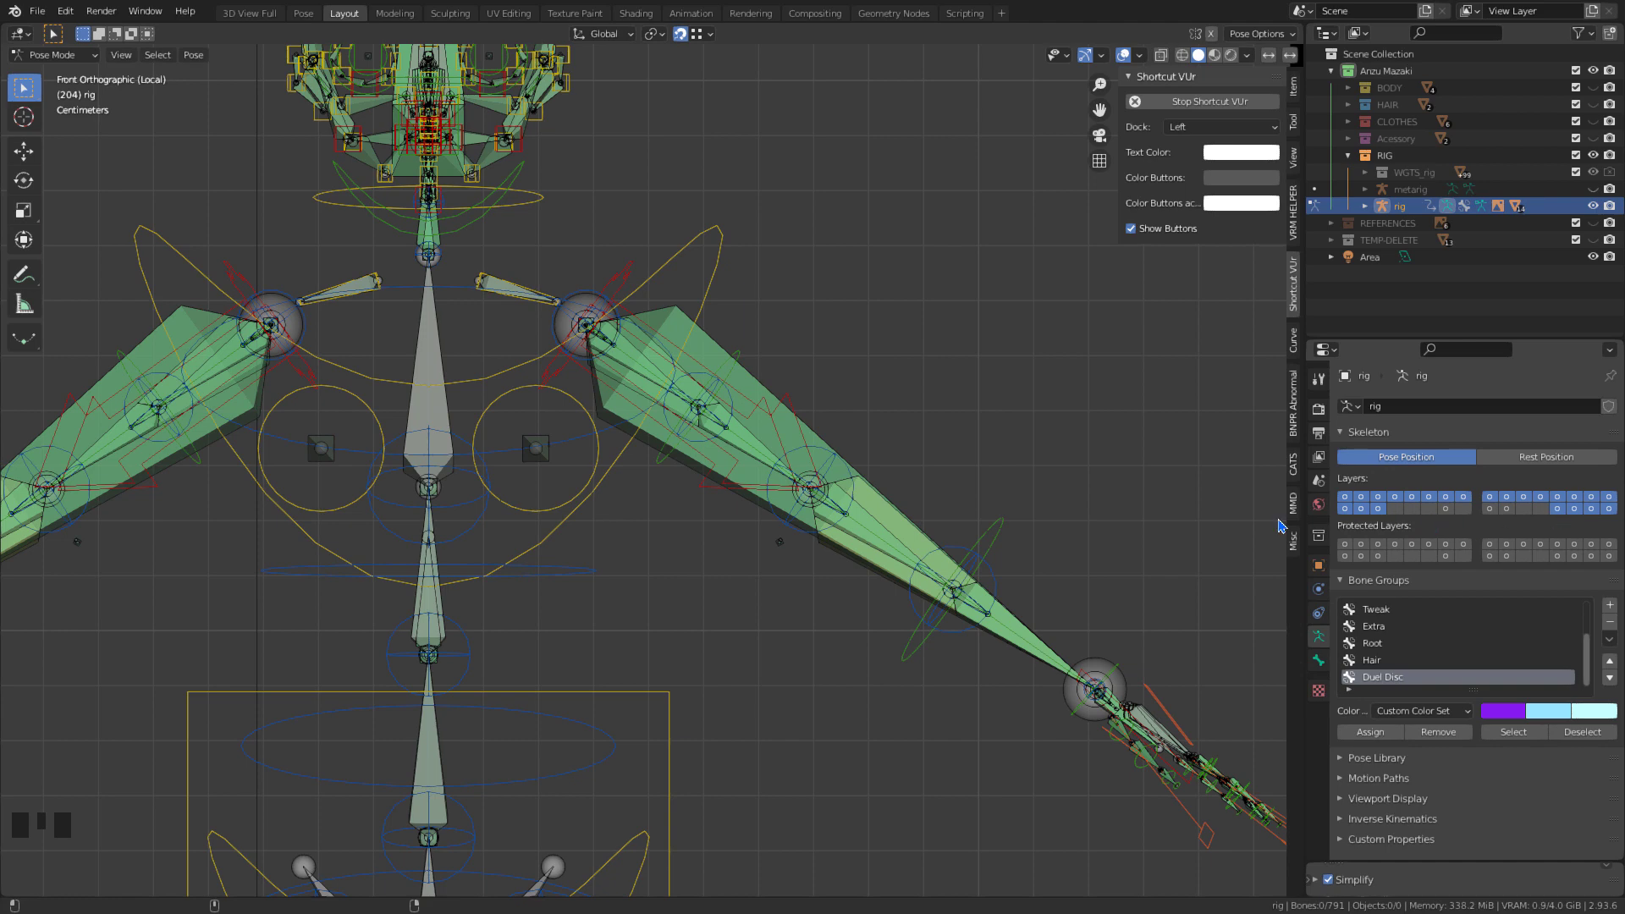
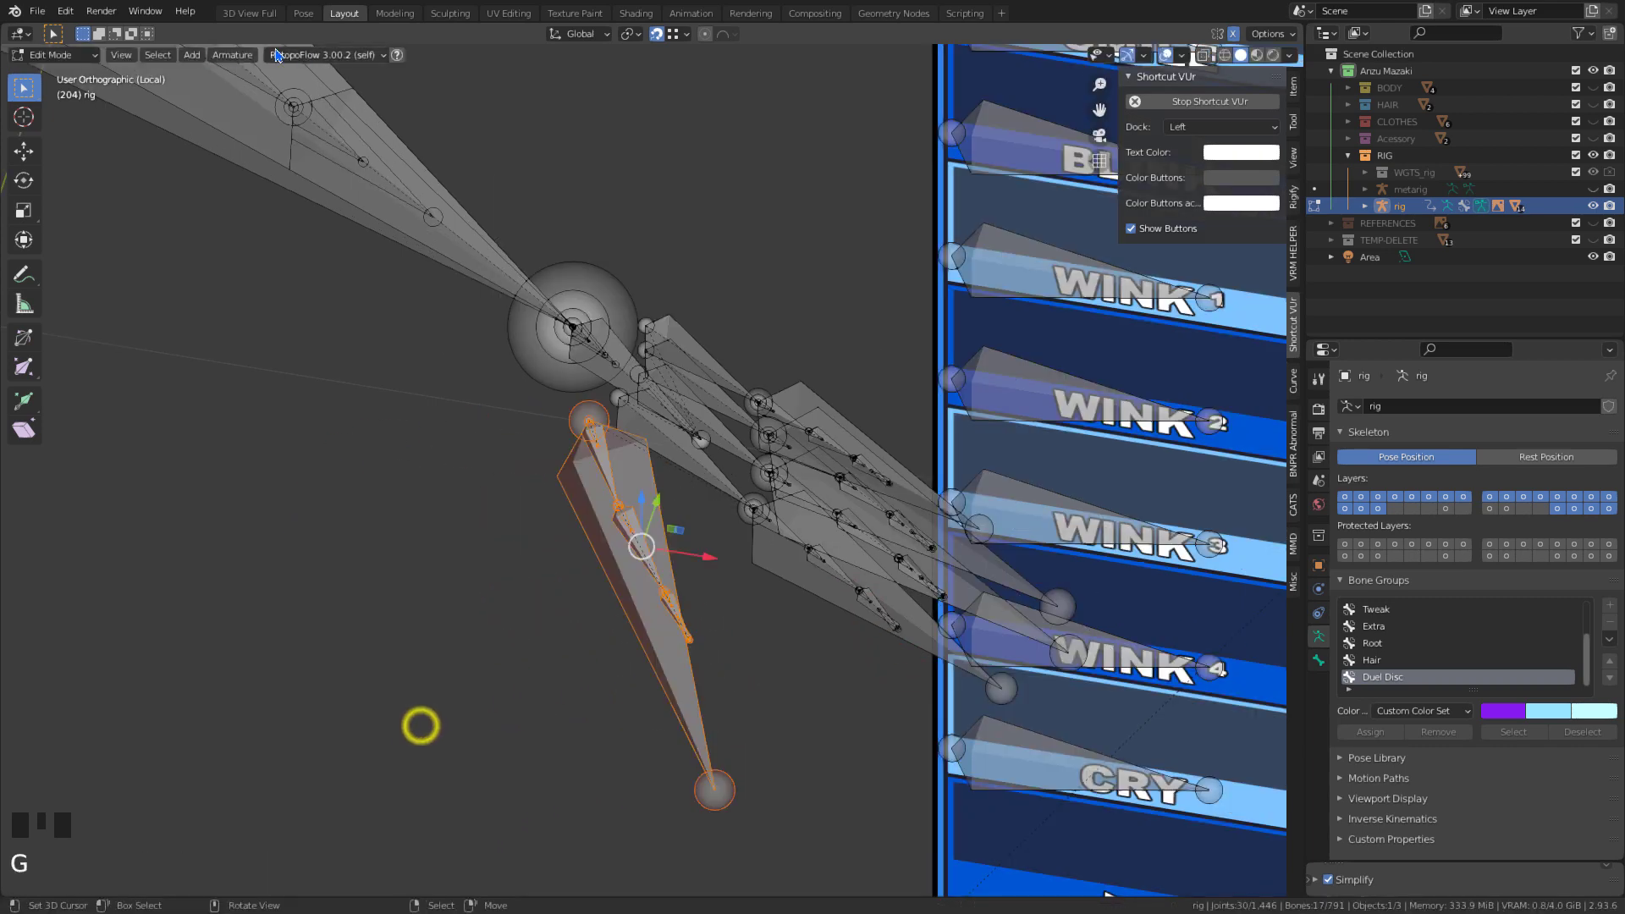
# - Select the bones beside the shape-key board and enter Edit Mode in front view
pyautogui.moveTo(226, 58); pyautogui.dragTo(444, 129)
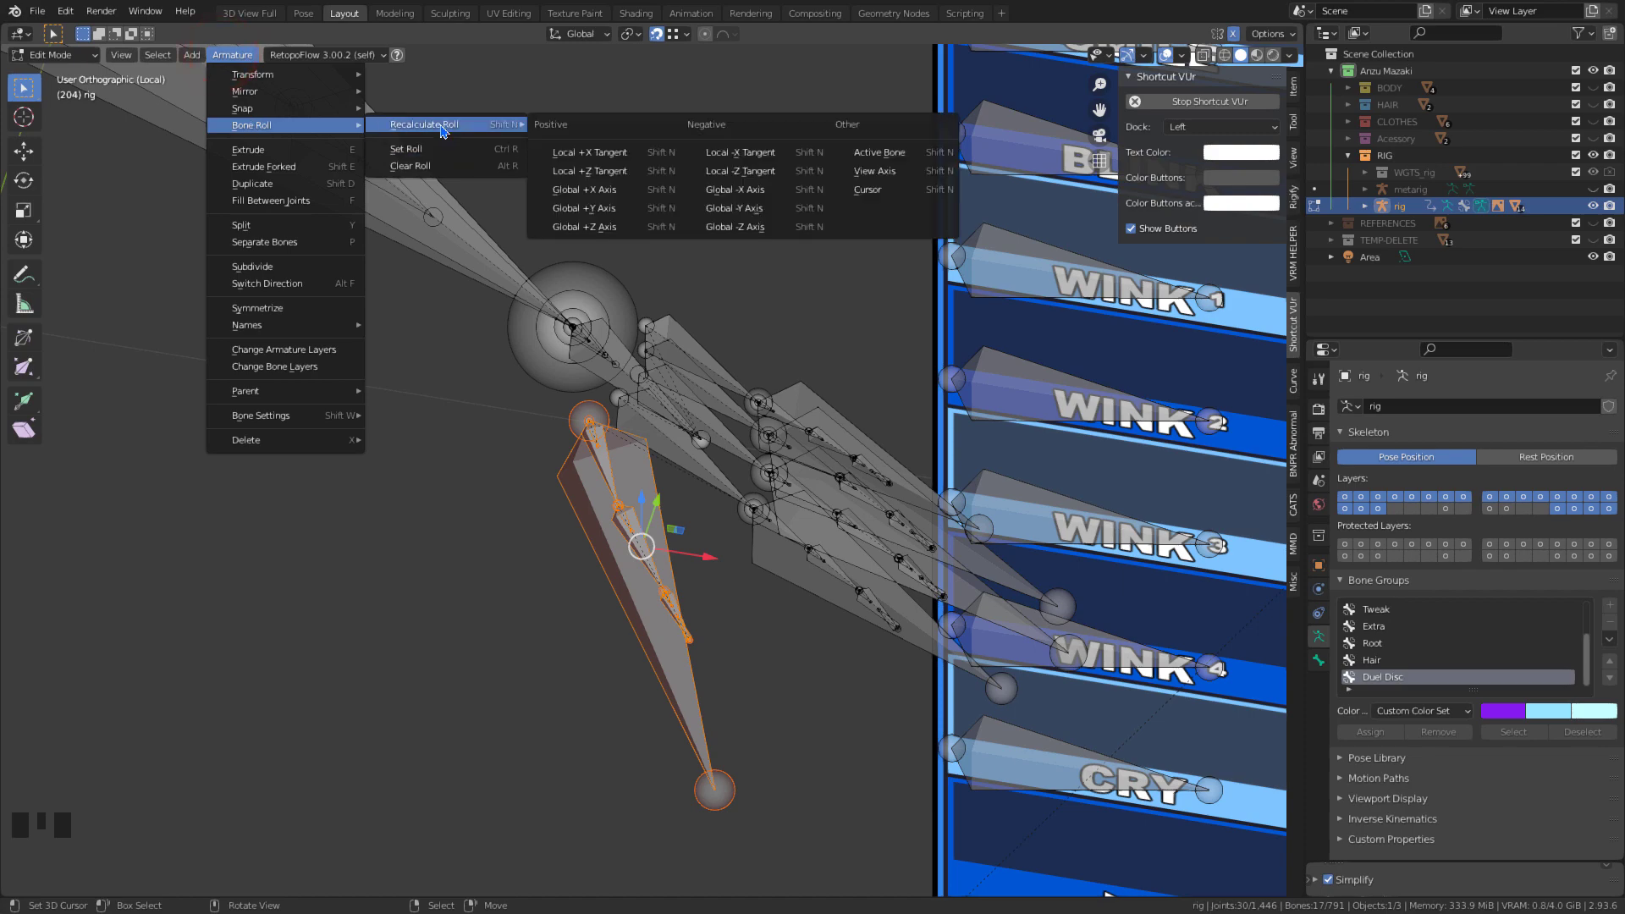
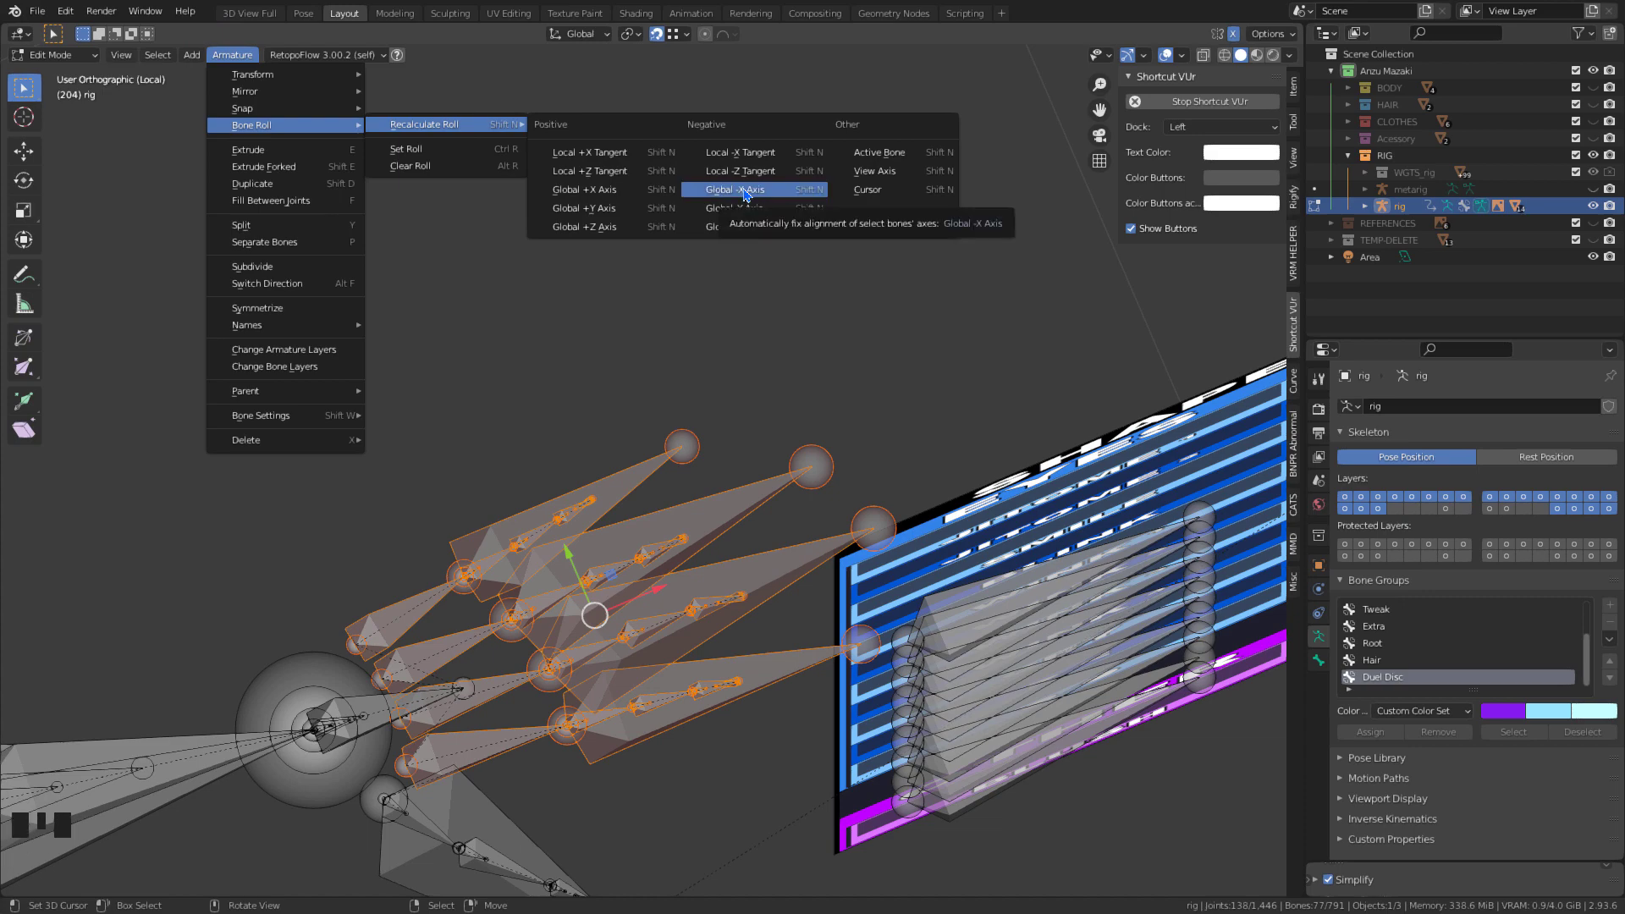
pyautogui.press('KP_1')
pyautogui.scroll(3)
pyautogui.press('Tab')
# - Frame the shape-key board bones closely from the front
pyautogui.moveTo(535, 614); pyautogui.dragTo(502, 613)
pyautogui.scroll(3)
pyautogui.moveTo(565, 641); pyautogui.dragTo(1146, 59)
pyautogui.moveTo(1146, 59); pyautogui.dragTo(783, 659)
pyautogui.middleClick(784, 660)
pyautogui.press('KP_1')
pyautogui.moveTo(747, 648); pyautogui.dragTo(636, 618)
pyautogui.moveTo(635, 618); pyautogui.dragTo(636, 600)
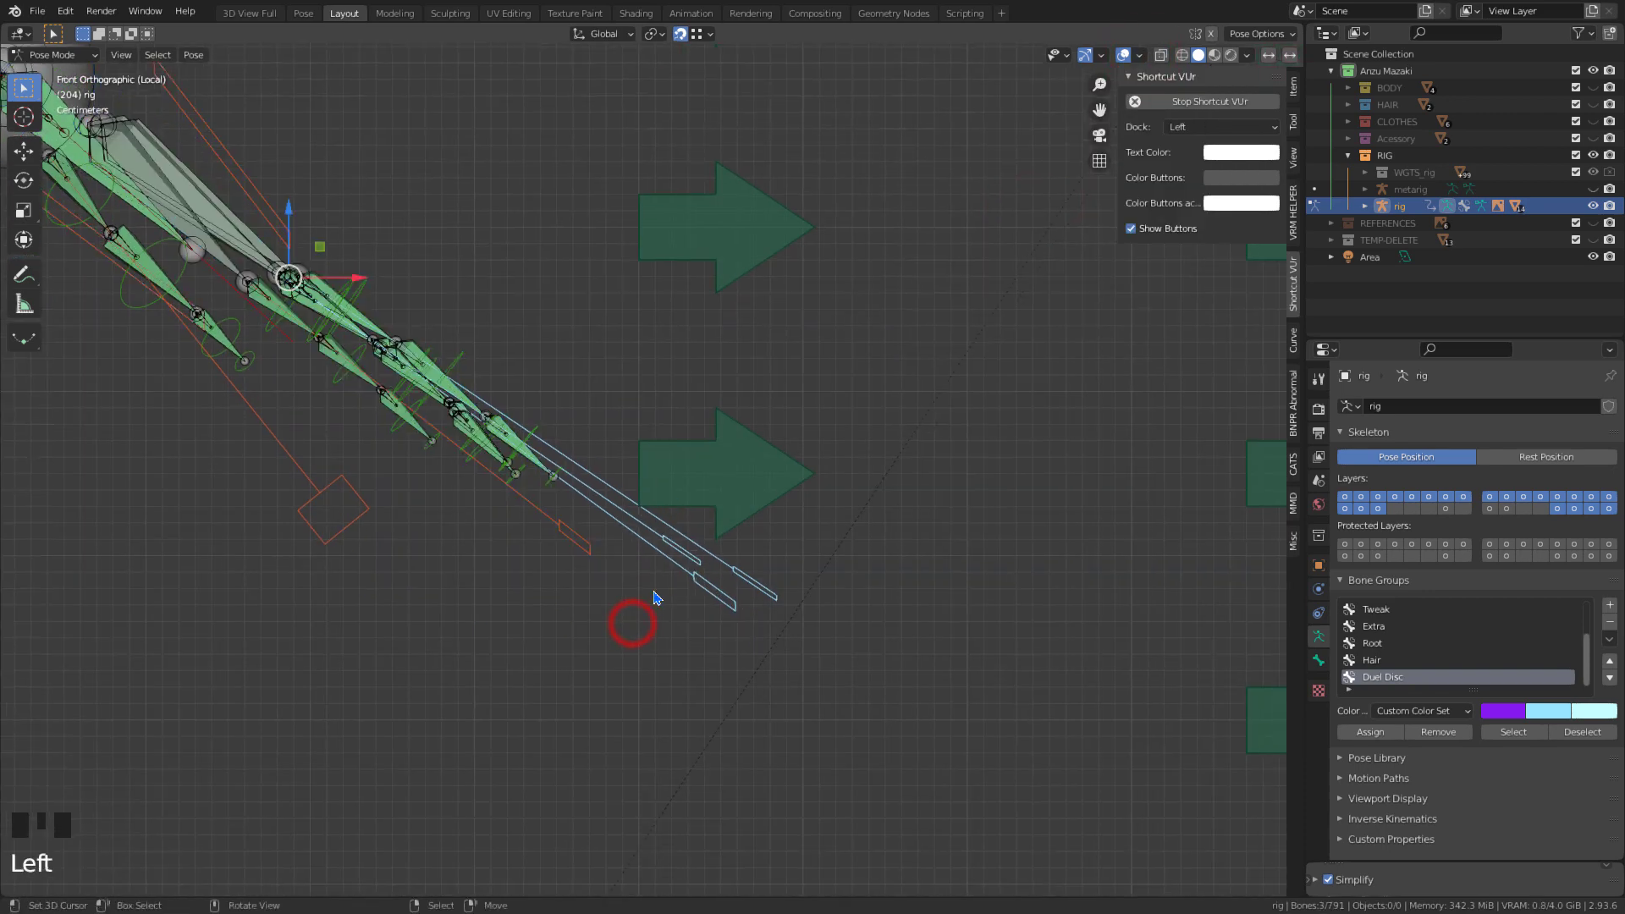
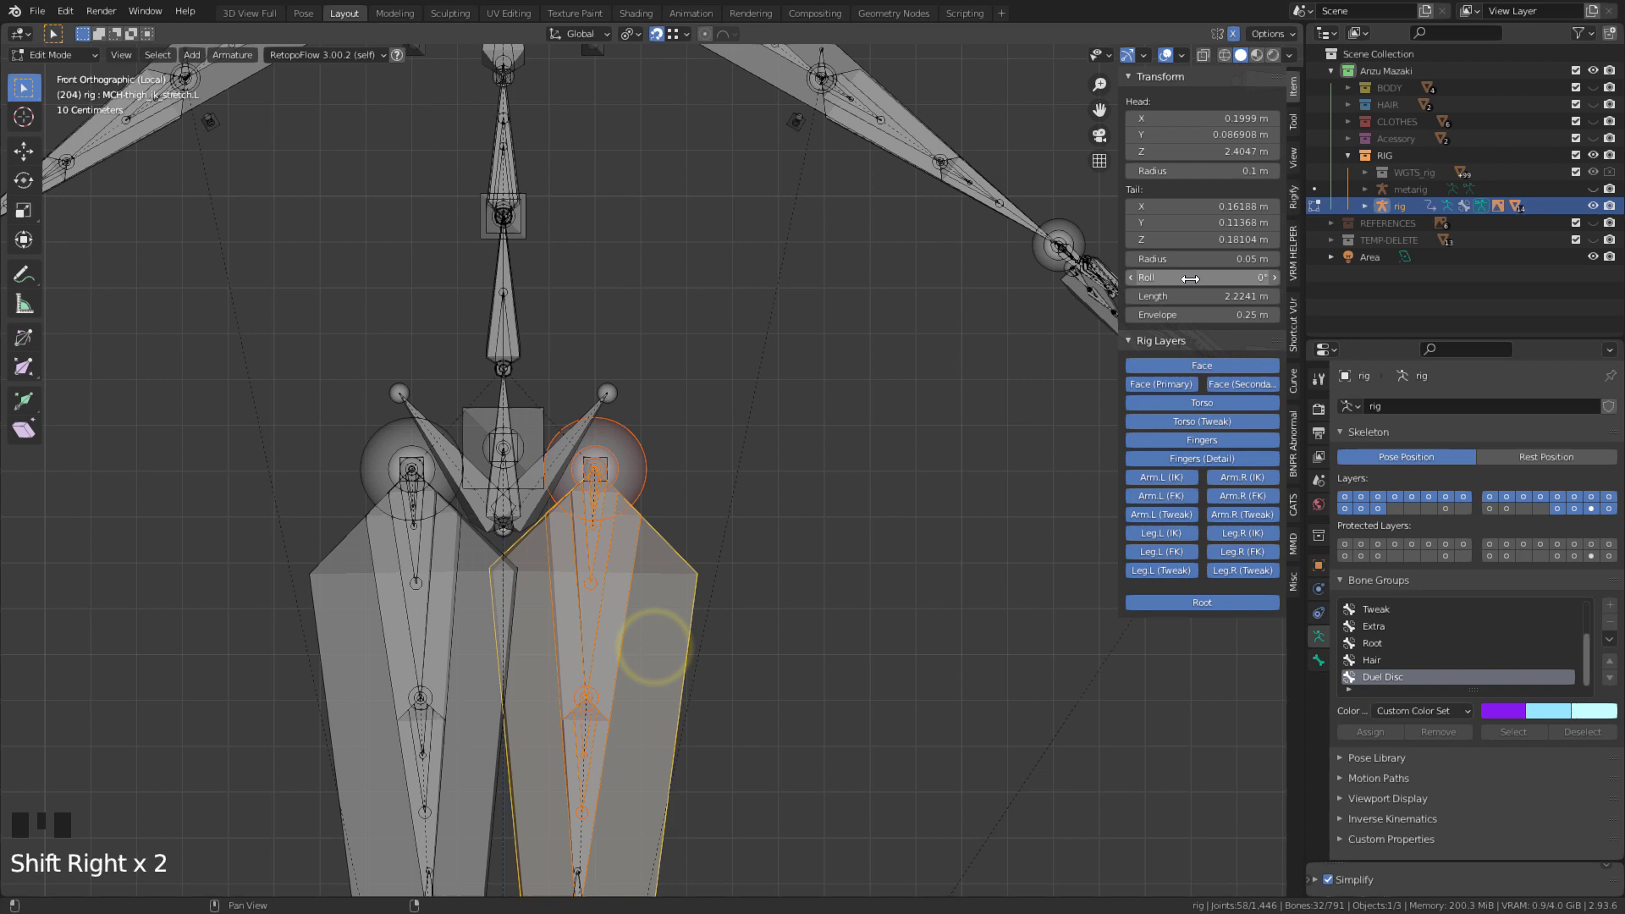
# - Clear the rotation of the selected thigh stretch bone
pyautogui.press('alt+r')
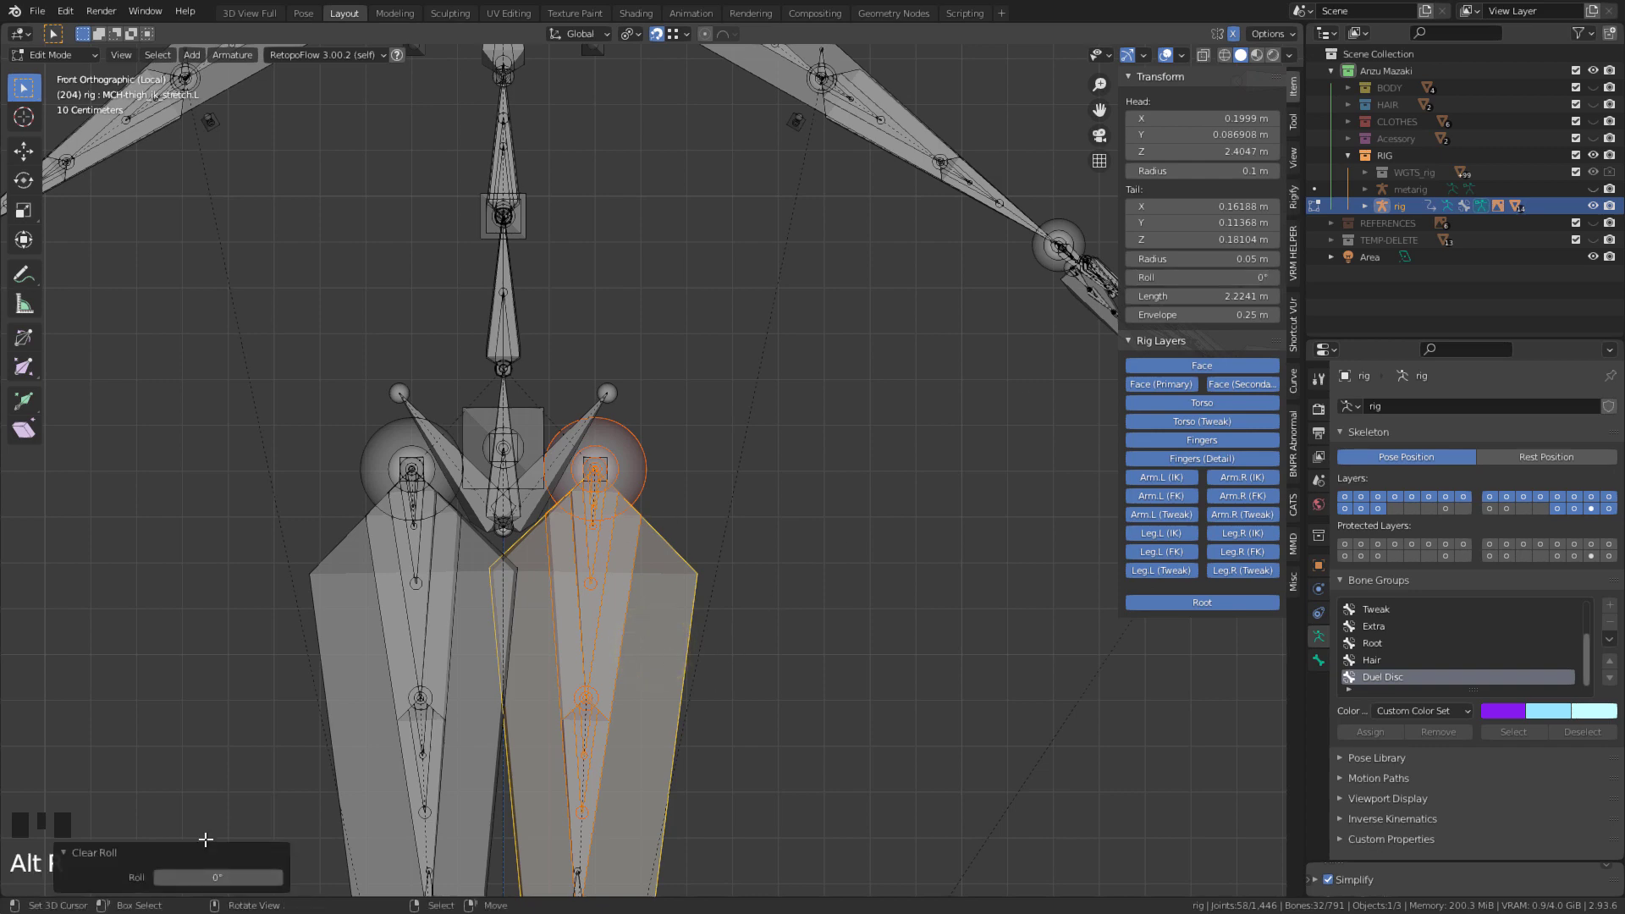
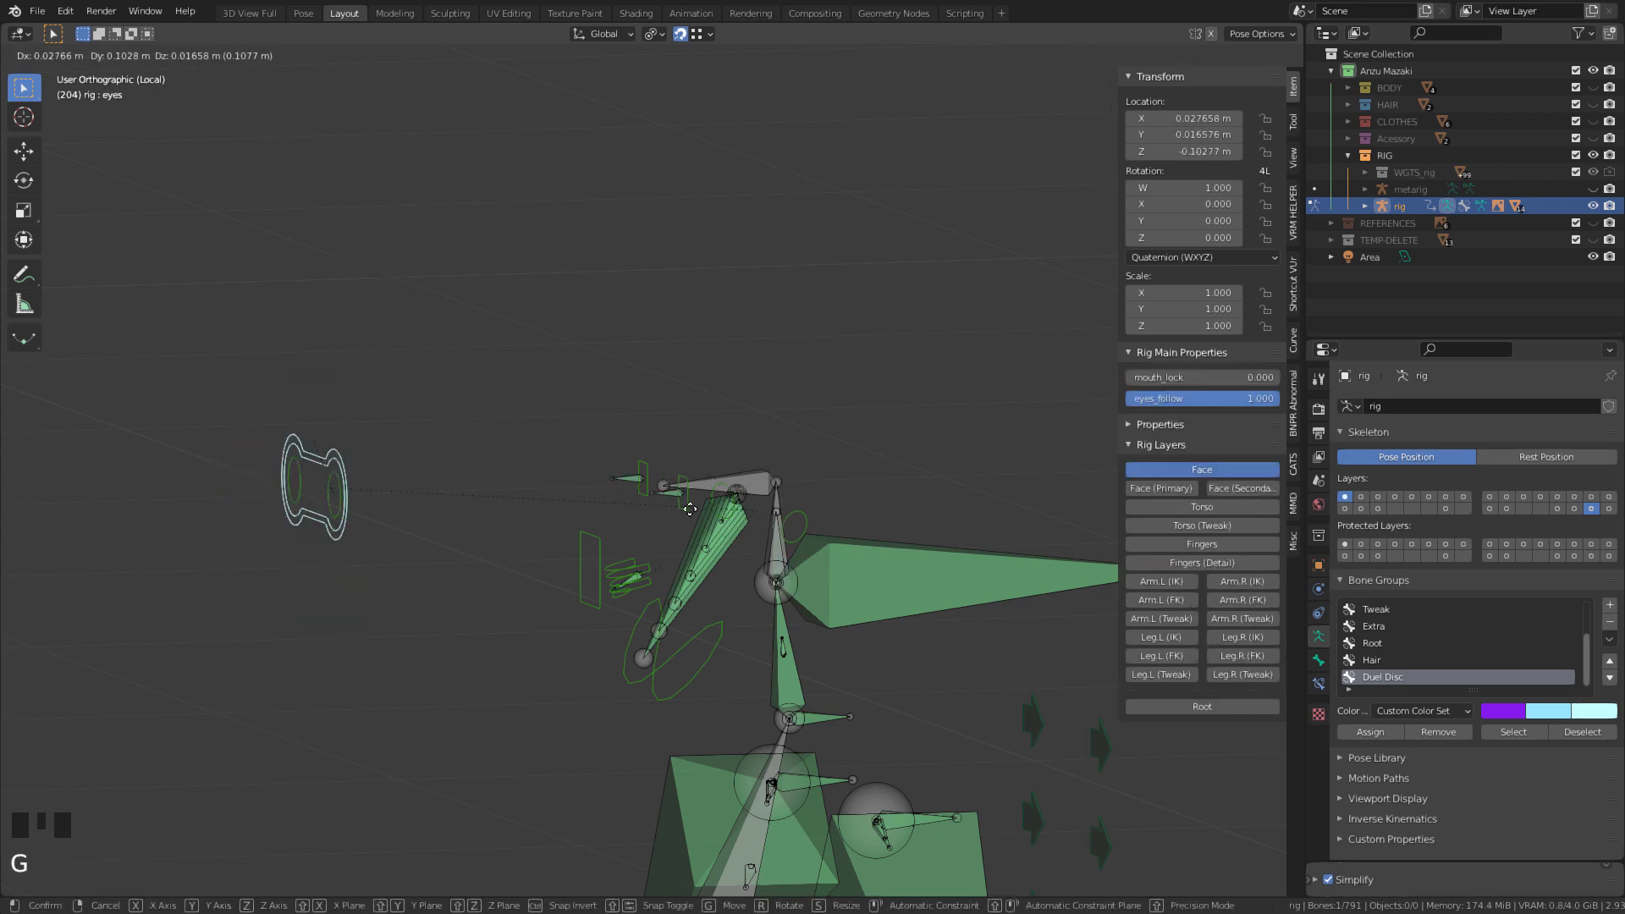
# - Select the sideways head-top bone DEF-spine.008 for its Damped Track to the eyes bone, returning to pose mode
pyautogui.scroll(3)
pyautogui.rightClick(825, 489)
pyautogui.scroll(-3)
pyautogui.click(1317, 693)
pyautogui.moveTo(1400, 414); pyautogui.dragTo(1591, 464)
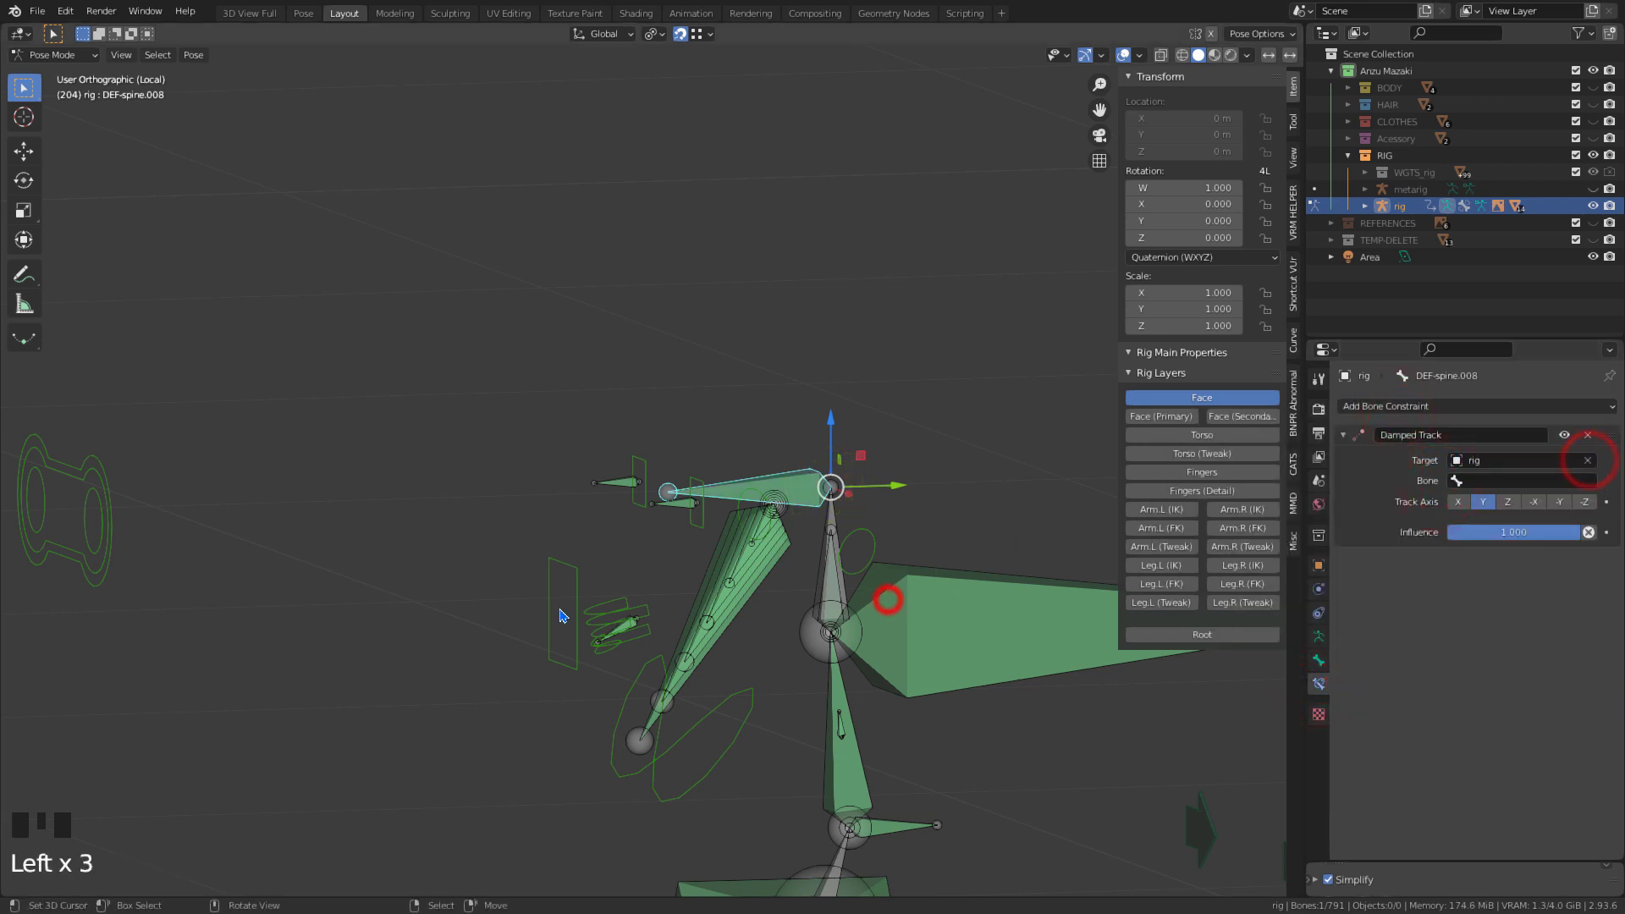
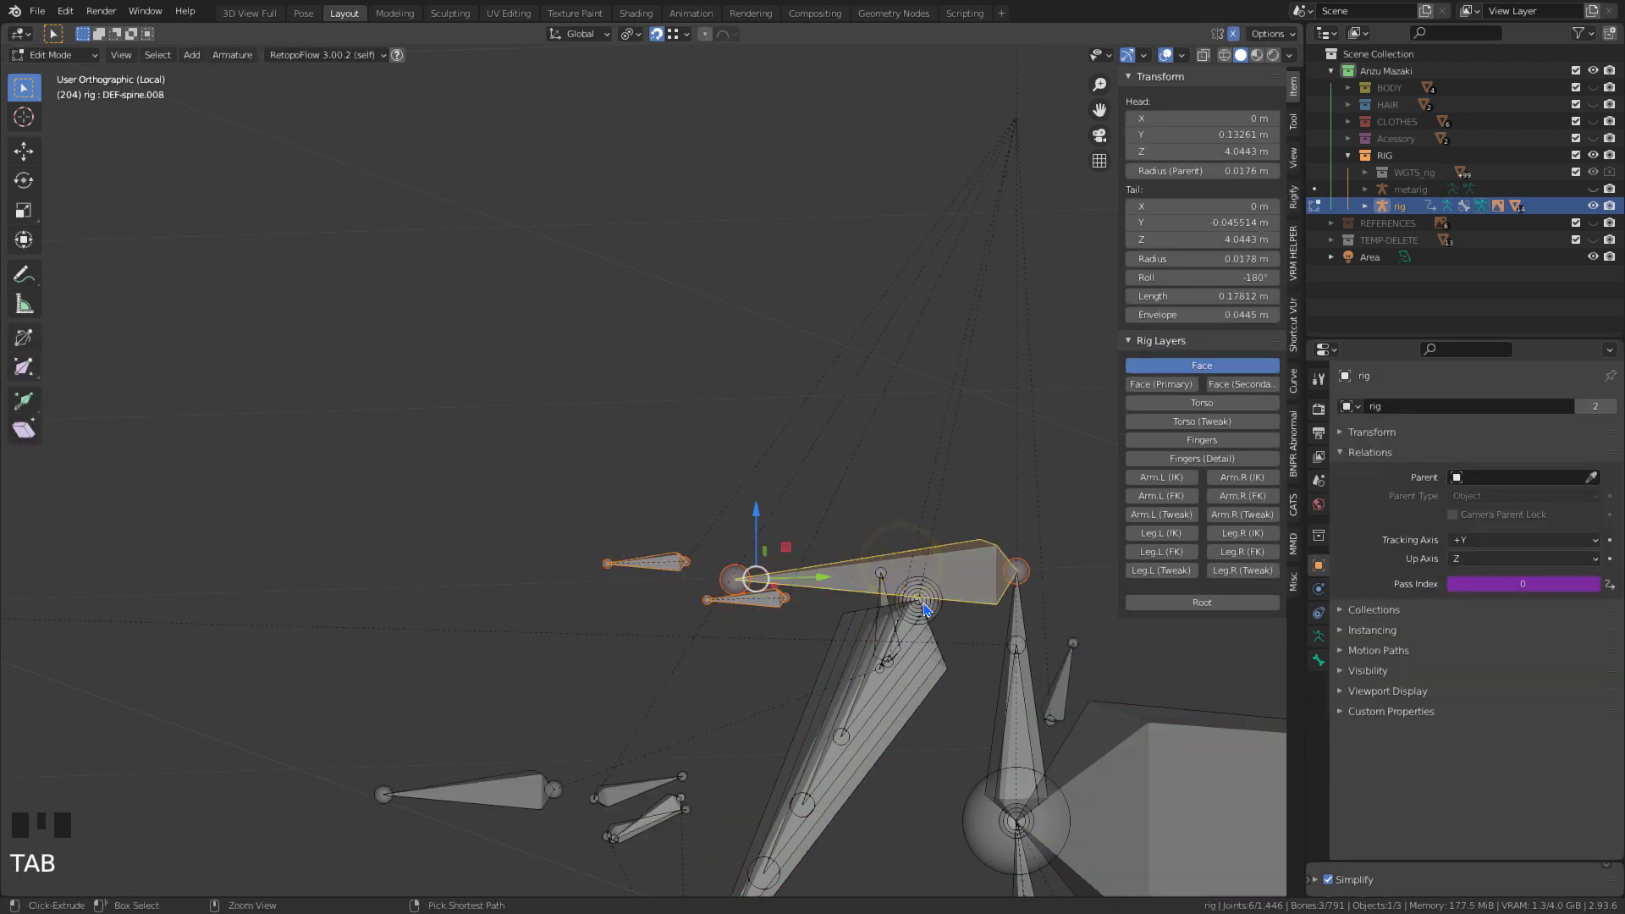
pyautogui.press('ctrl+p')
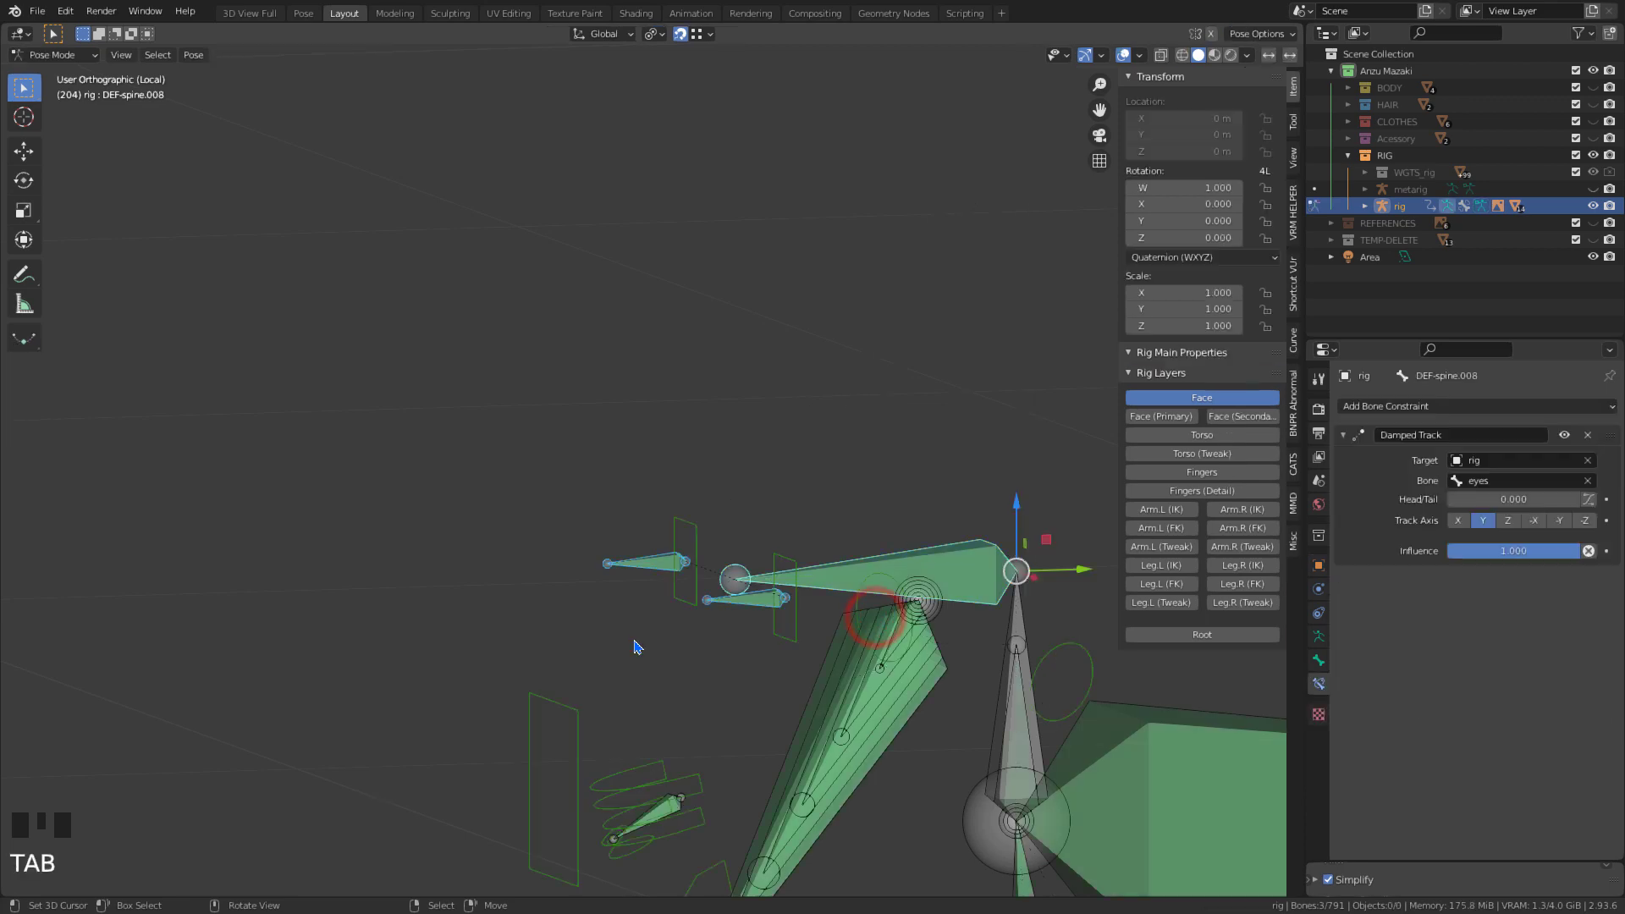
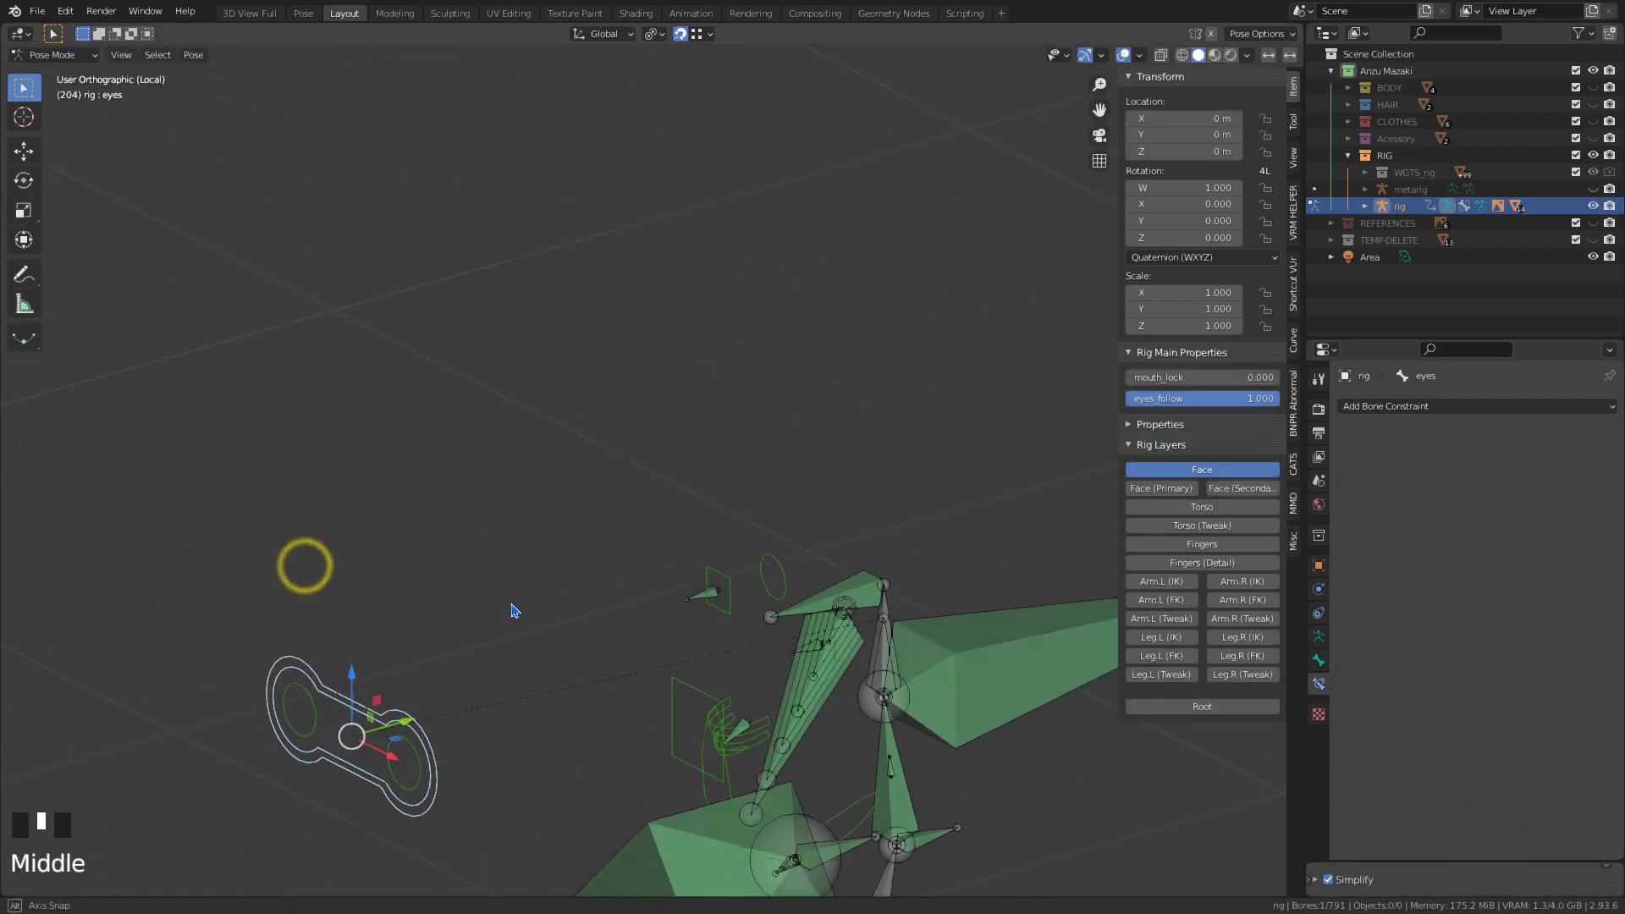
# - Select the upright head-top bone DEF-spine.007 for its Copy Location constraint to the eyes bone
pyautogui.moveTo(378, 753); pyautogui.dragTo(539, 794)
pyautogui.moveTo(345, 675); pyautogui.dragTo(453, 798)
pyautogui.moveTo(709, 711); pyautogui.dragTo(744, 726)
pyautogui.scroll(3)
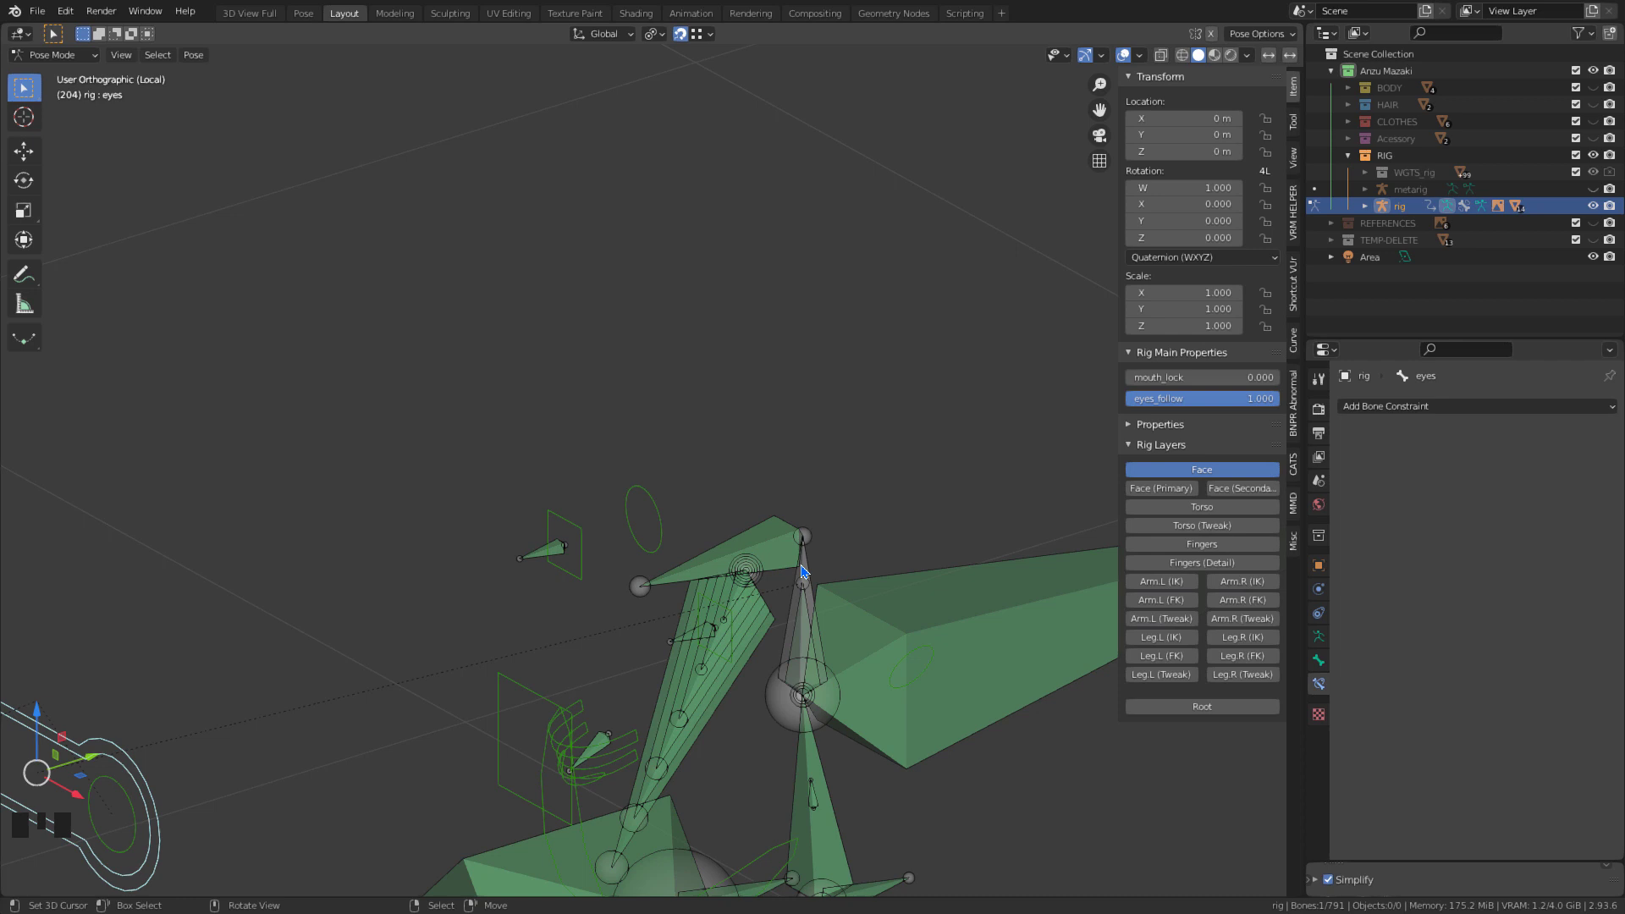
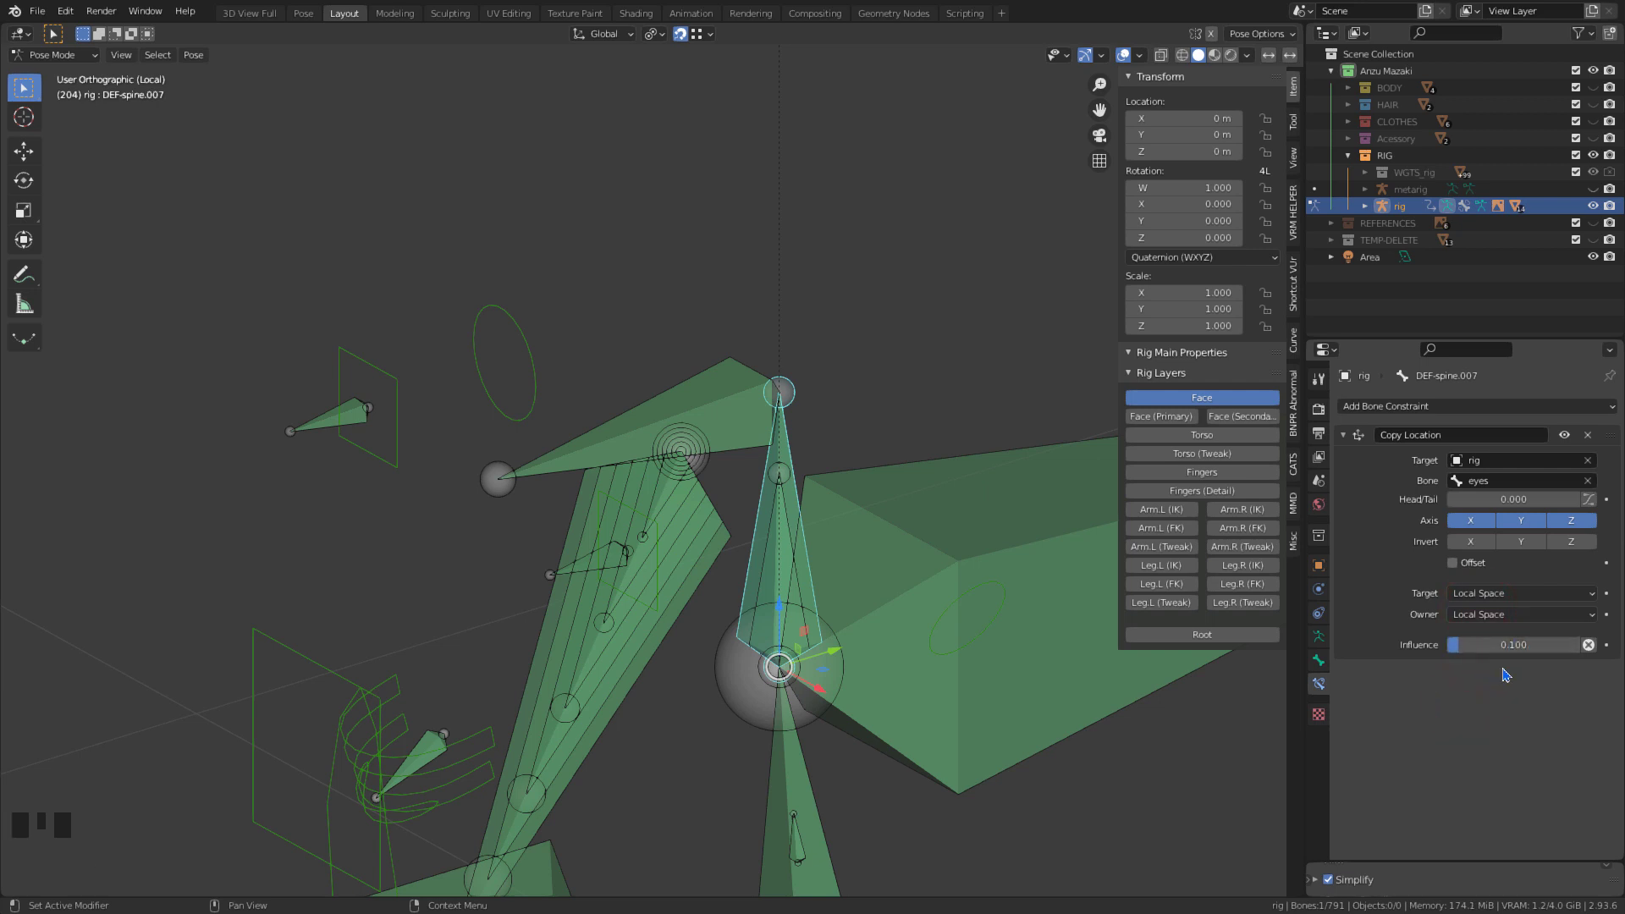
# - Set the Copy Location influence to 0.1 and add a Limit Location constraint
pyautogui.scroll(-3)
pyautogui.moveTo(1414, 410); pyautogui.dragTo(1439, 662)
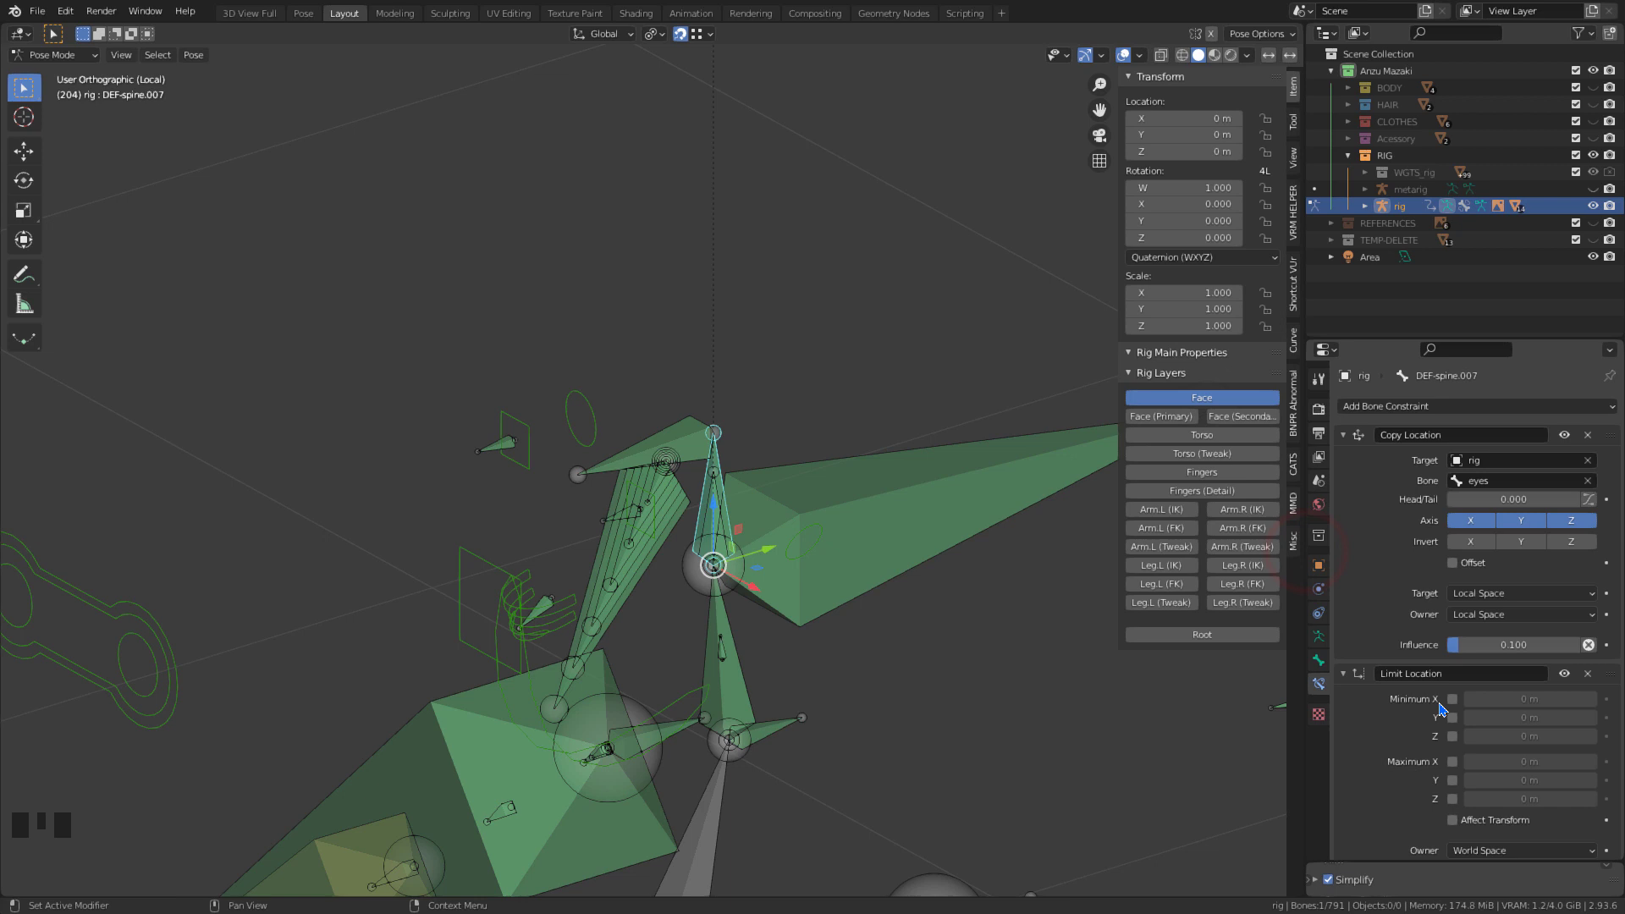
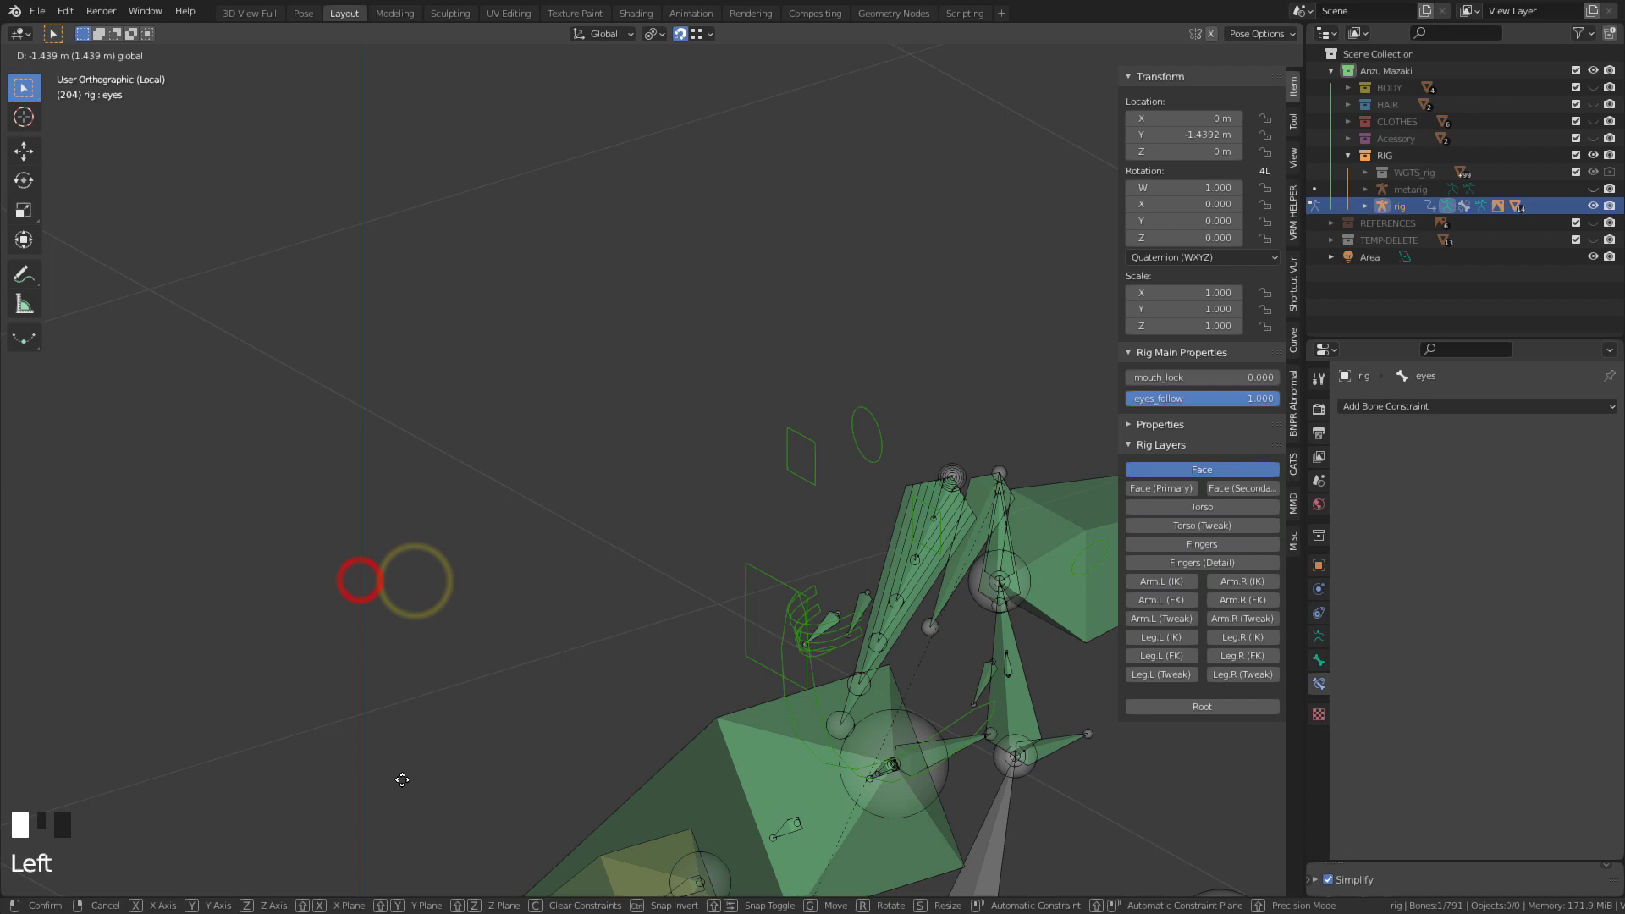
pyautogui.moveTo(716, 569); pyautogui.dragTo(846, 615)
pyautogui.scroll(3)
pyautogui.middleClick(689, 631)
pyautogui.press('KP_1')
pyautogui.middleClick(781, 627)
pyautogui.scroll(-3)
pyautogui.middleClick(800, 610)
pyautogui.scroll(3)
pyautogui.rightClick(859, 349)
pyautogui.press('g')
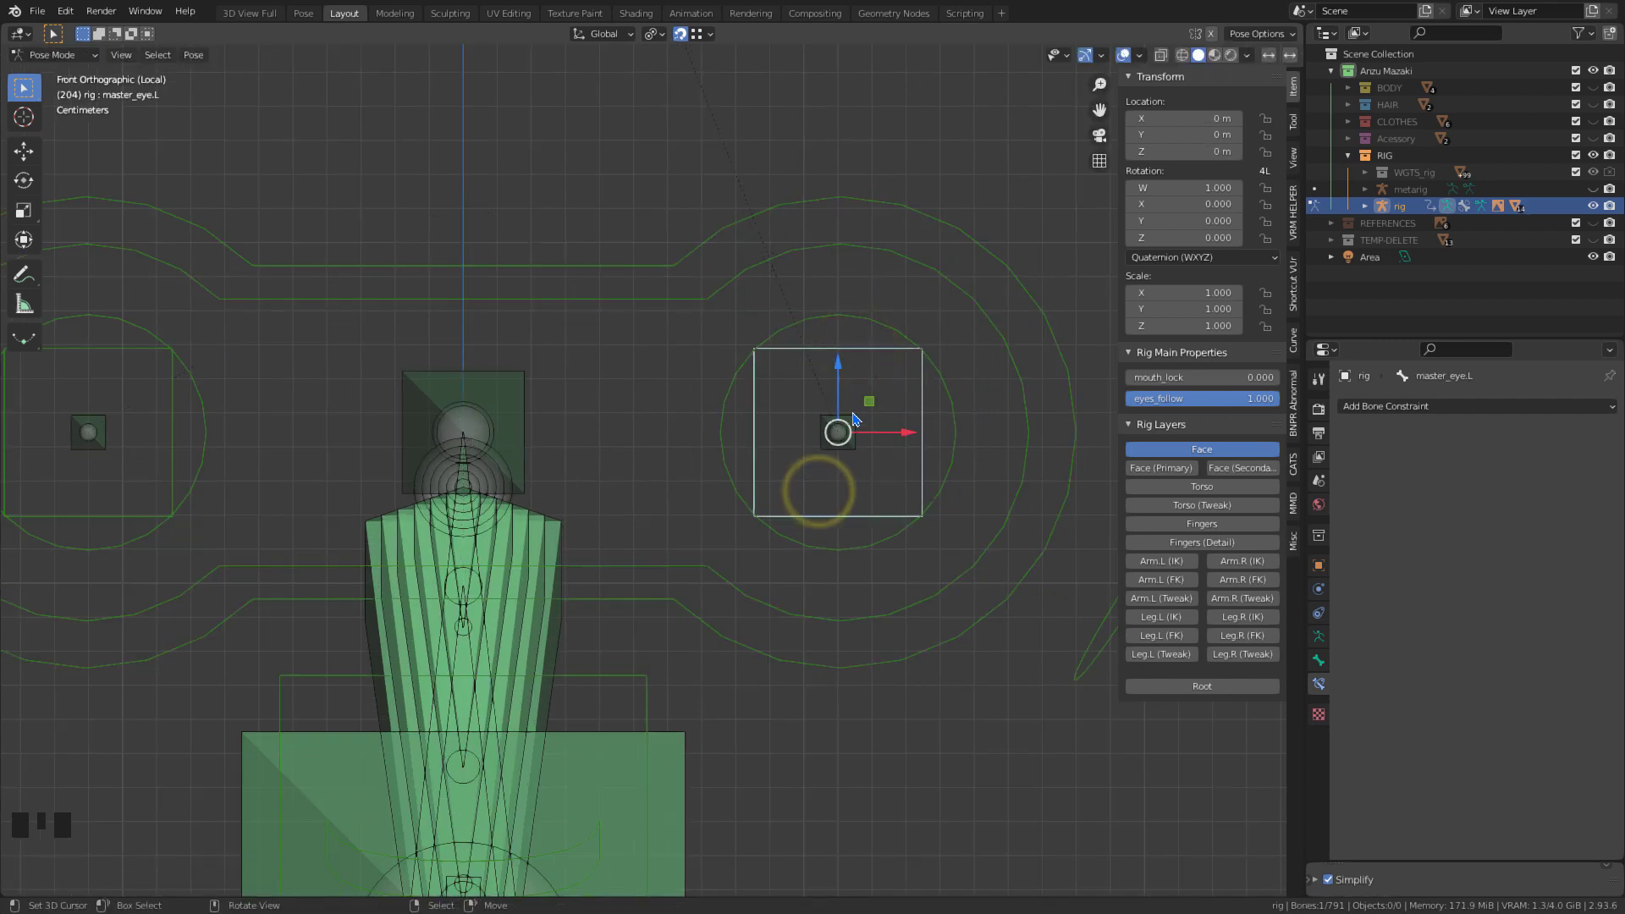
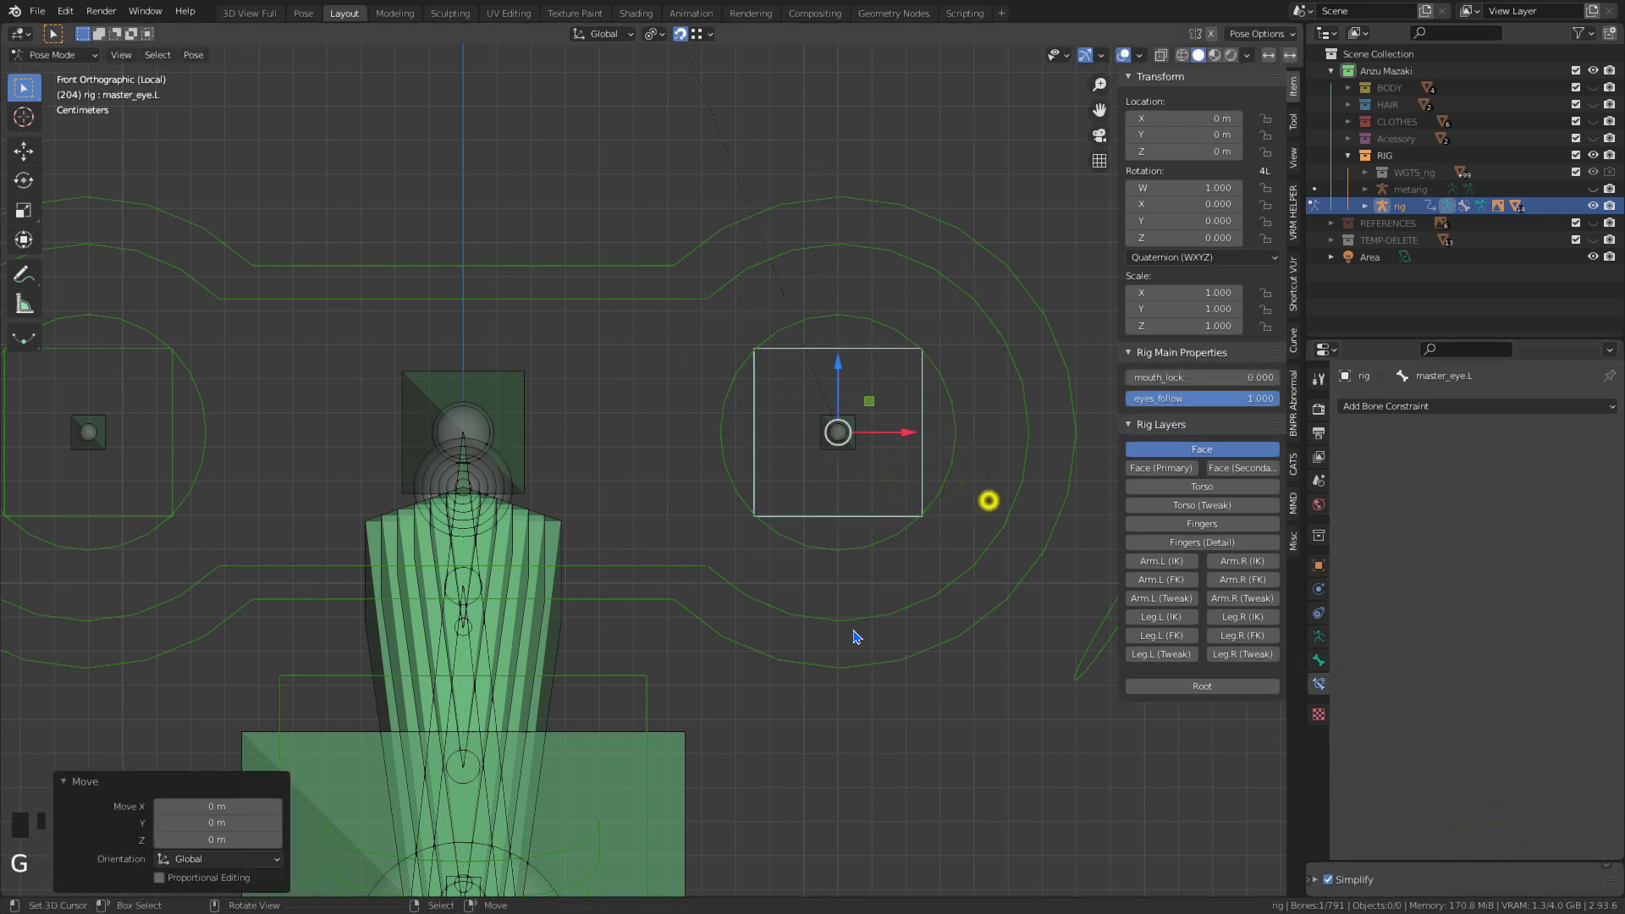
pyautogui.press('g')
pyautogui.click(1322, 646)
pyautogui.click(1580, 516)
pyautogui.press('g')
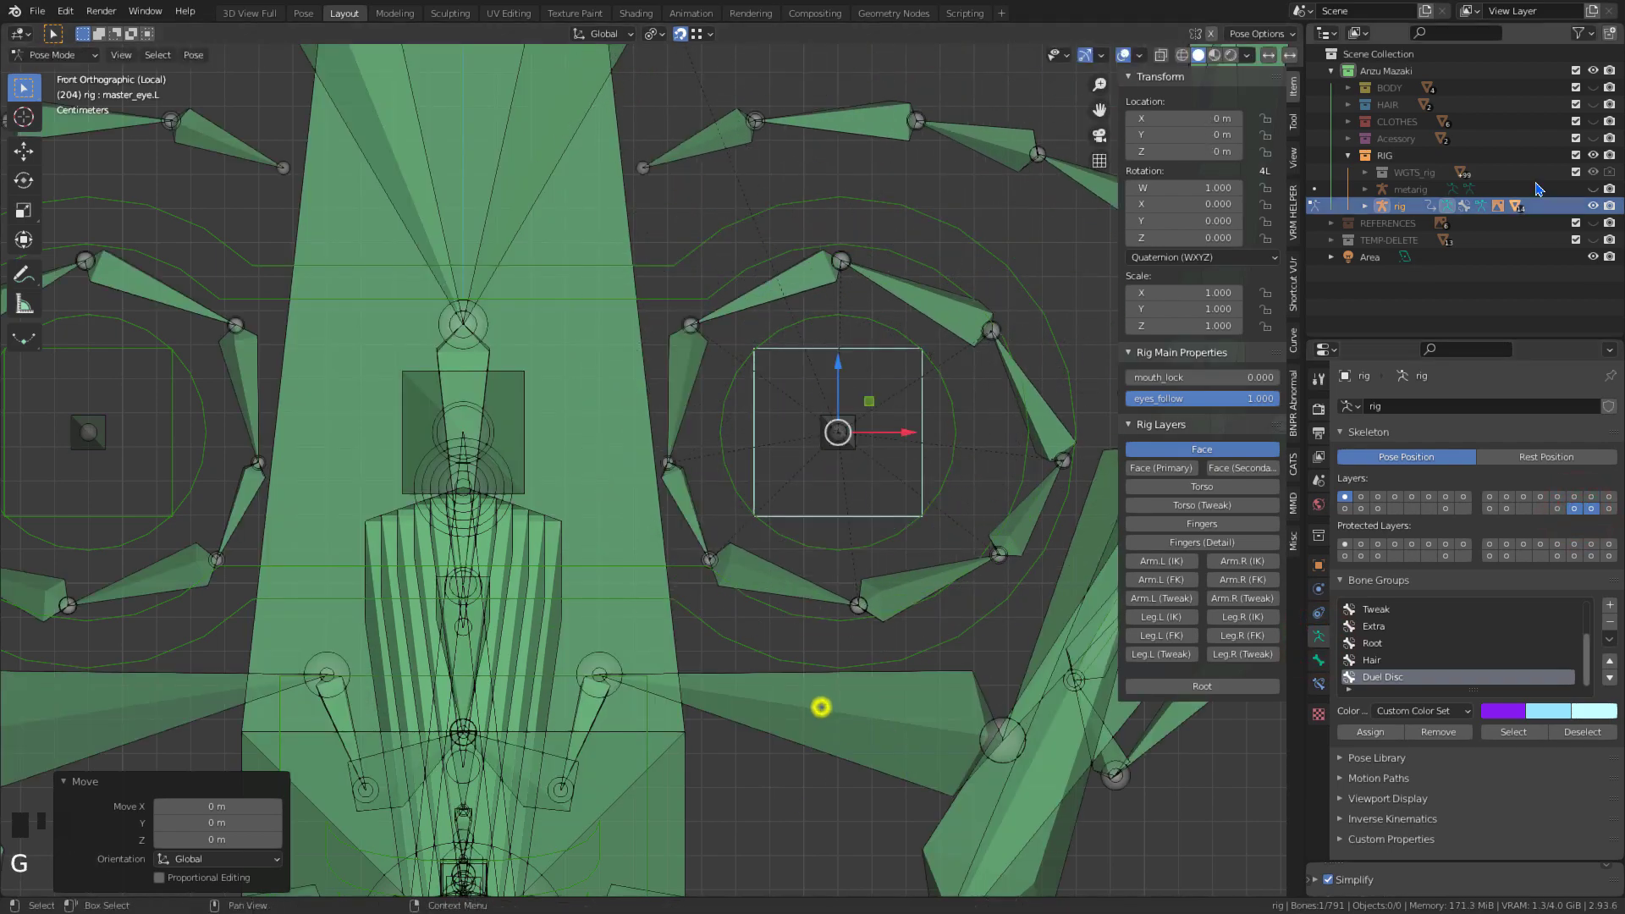
pyautogui.click(1594, 91)
pyautogui.press('g')
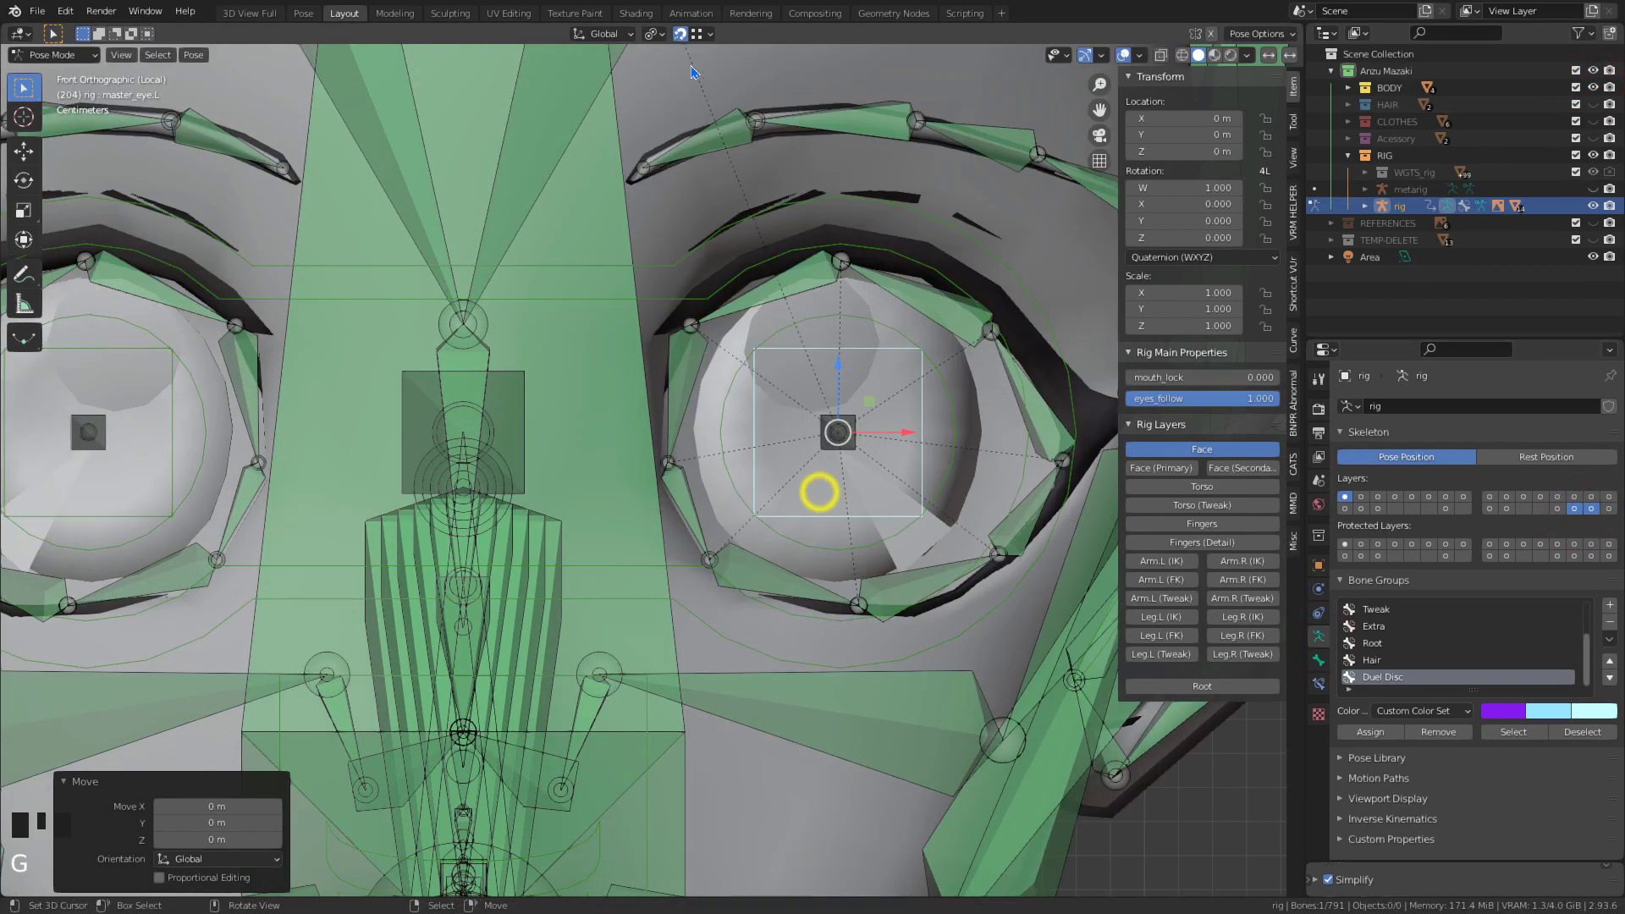
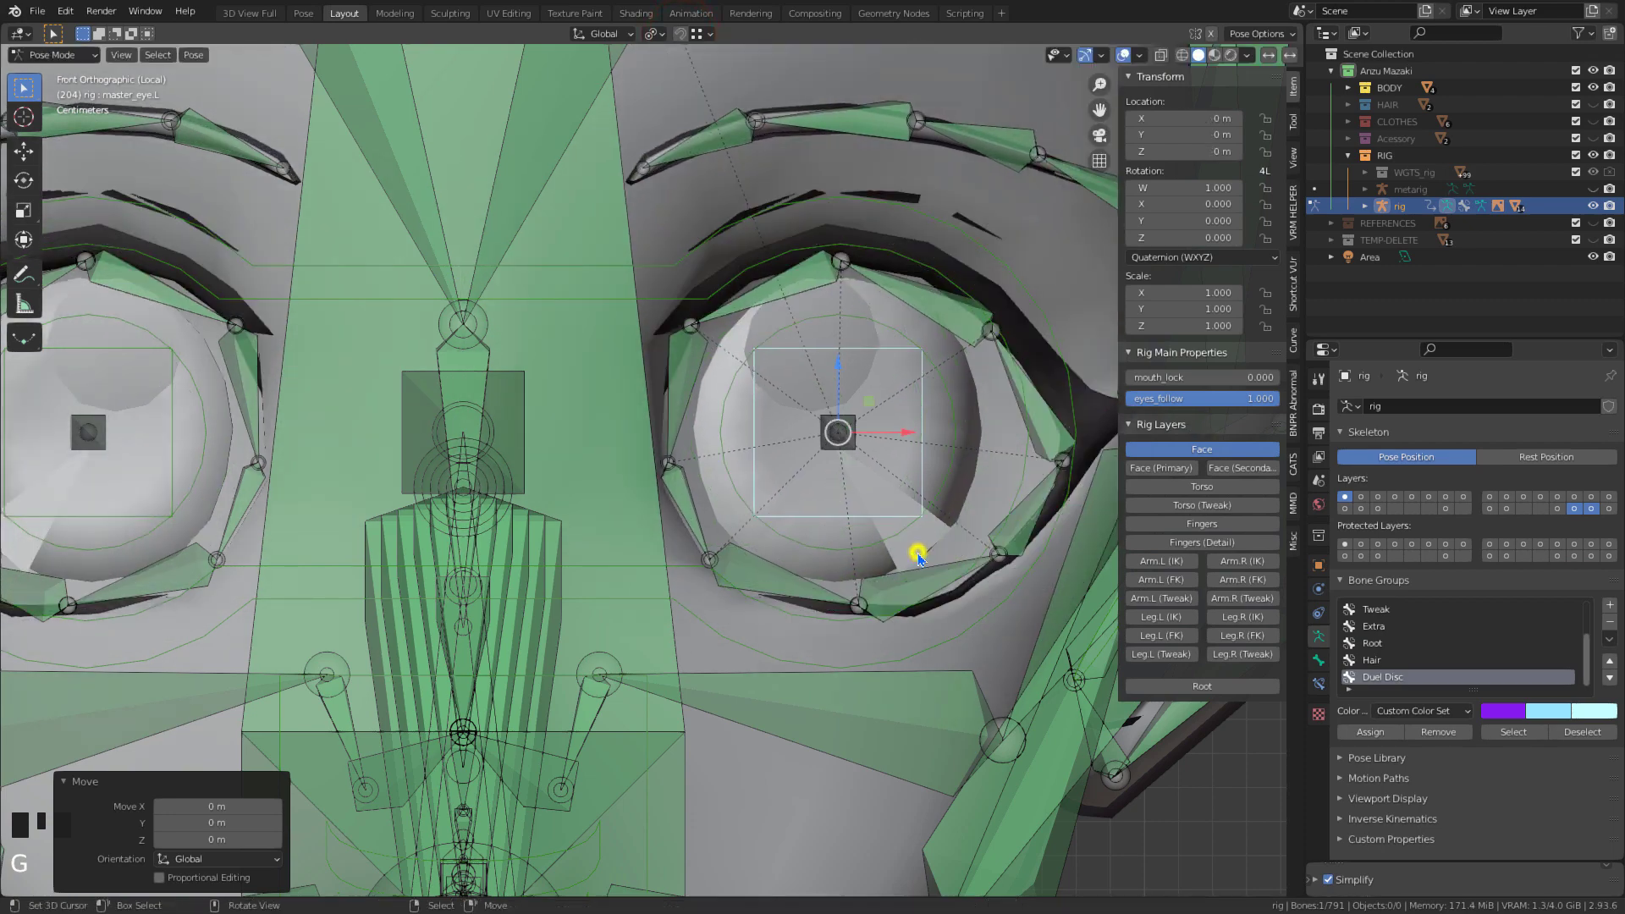
pyautogui.click(1599, 93)
pyautogui.moveTo(728, 614); pyautogui.dragTo(801, 627)
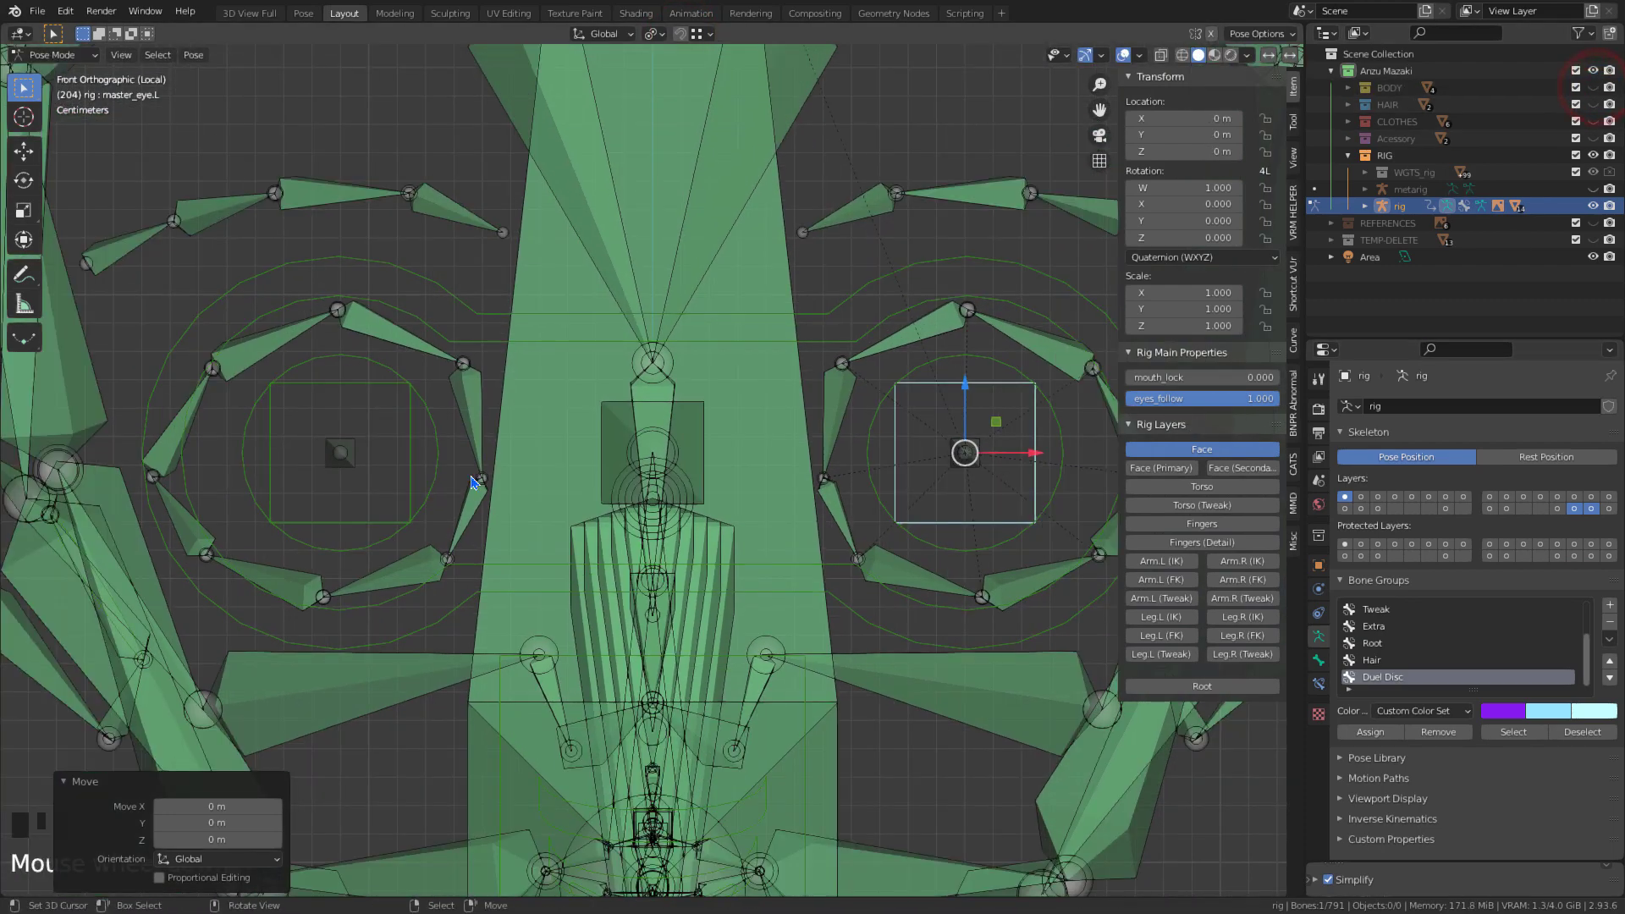
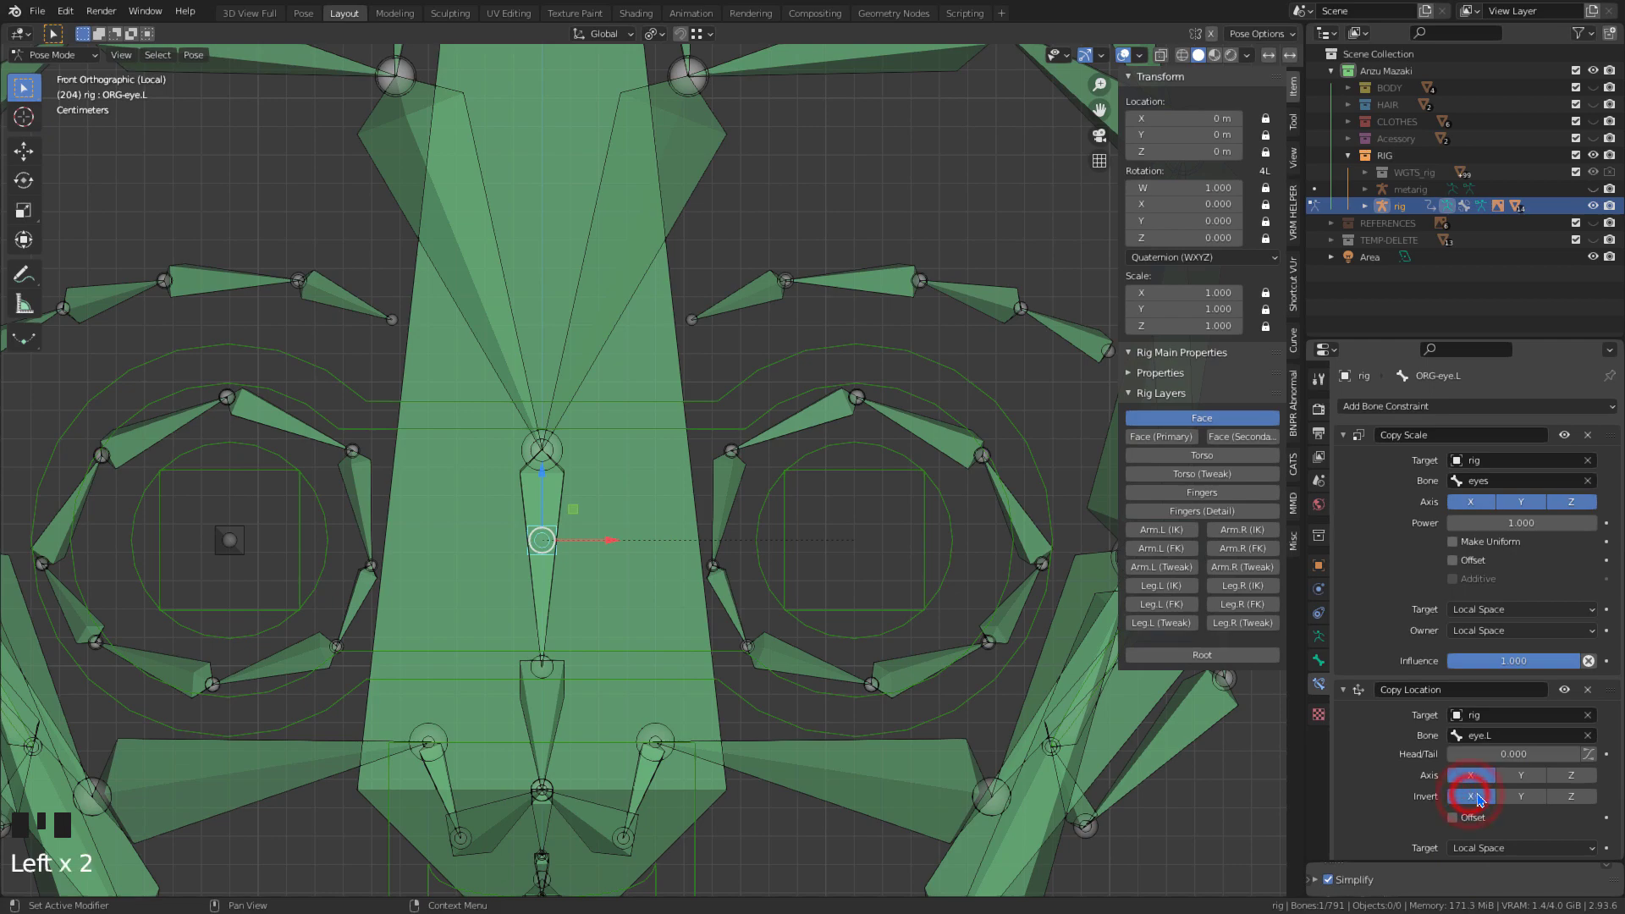
# - Invert X on ORG-eye.L's Copy Location so the eye sits correctly
pyautogui.moveTo(905, 603); pyautogui.dragTo(1478, 826)
pyautogui.middleClick(1404, 793)
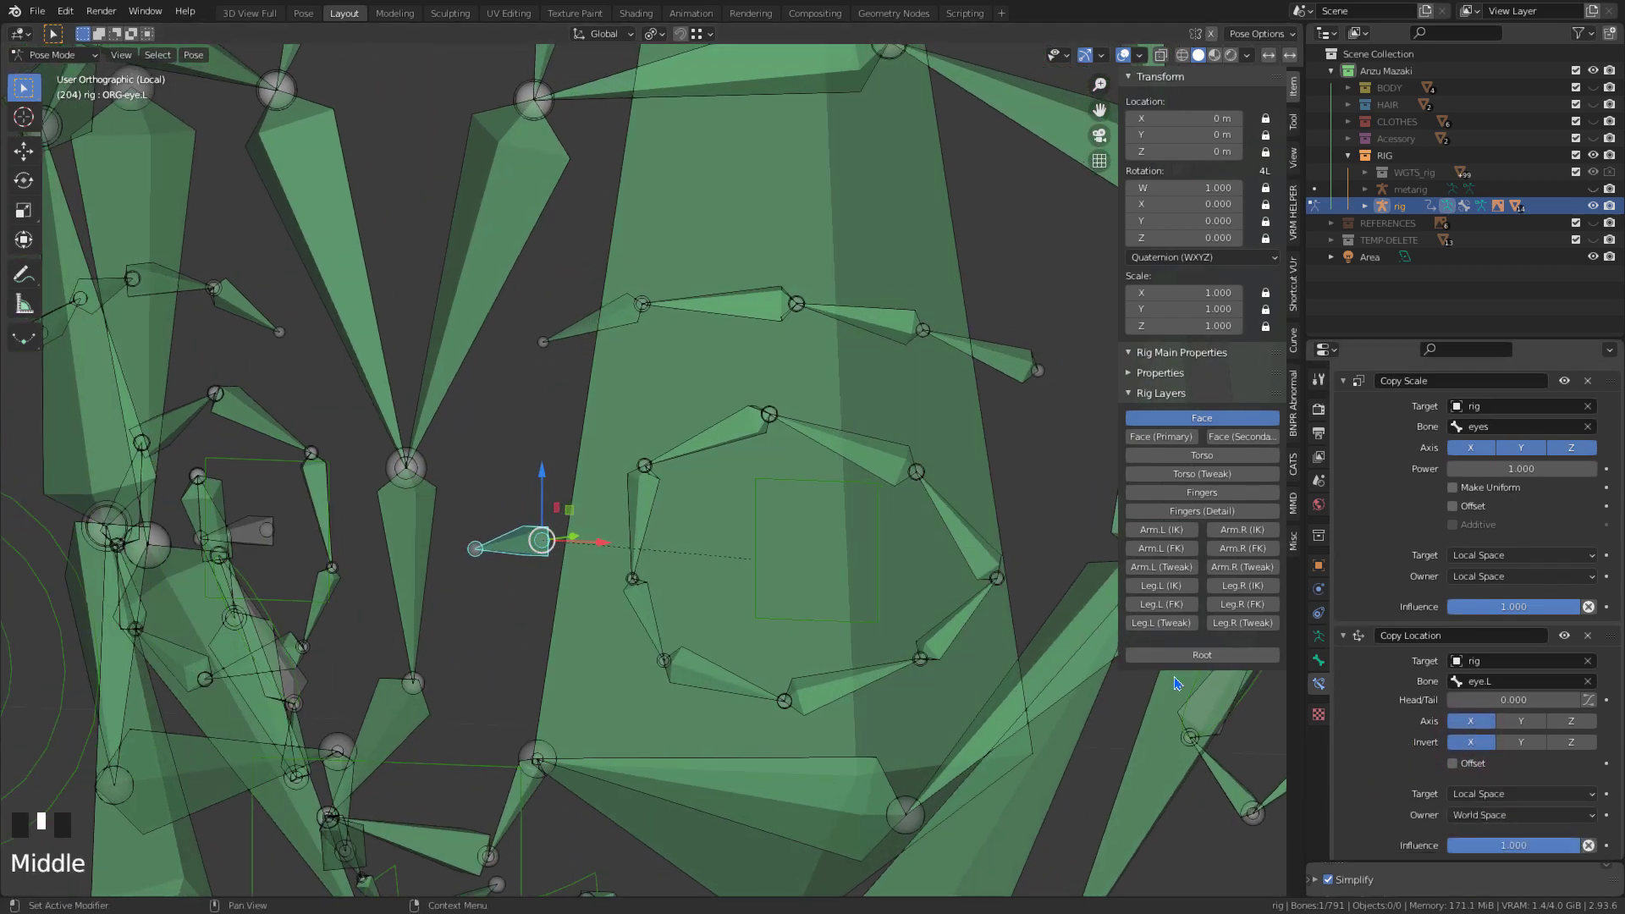
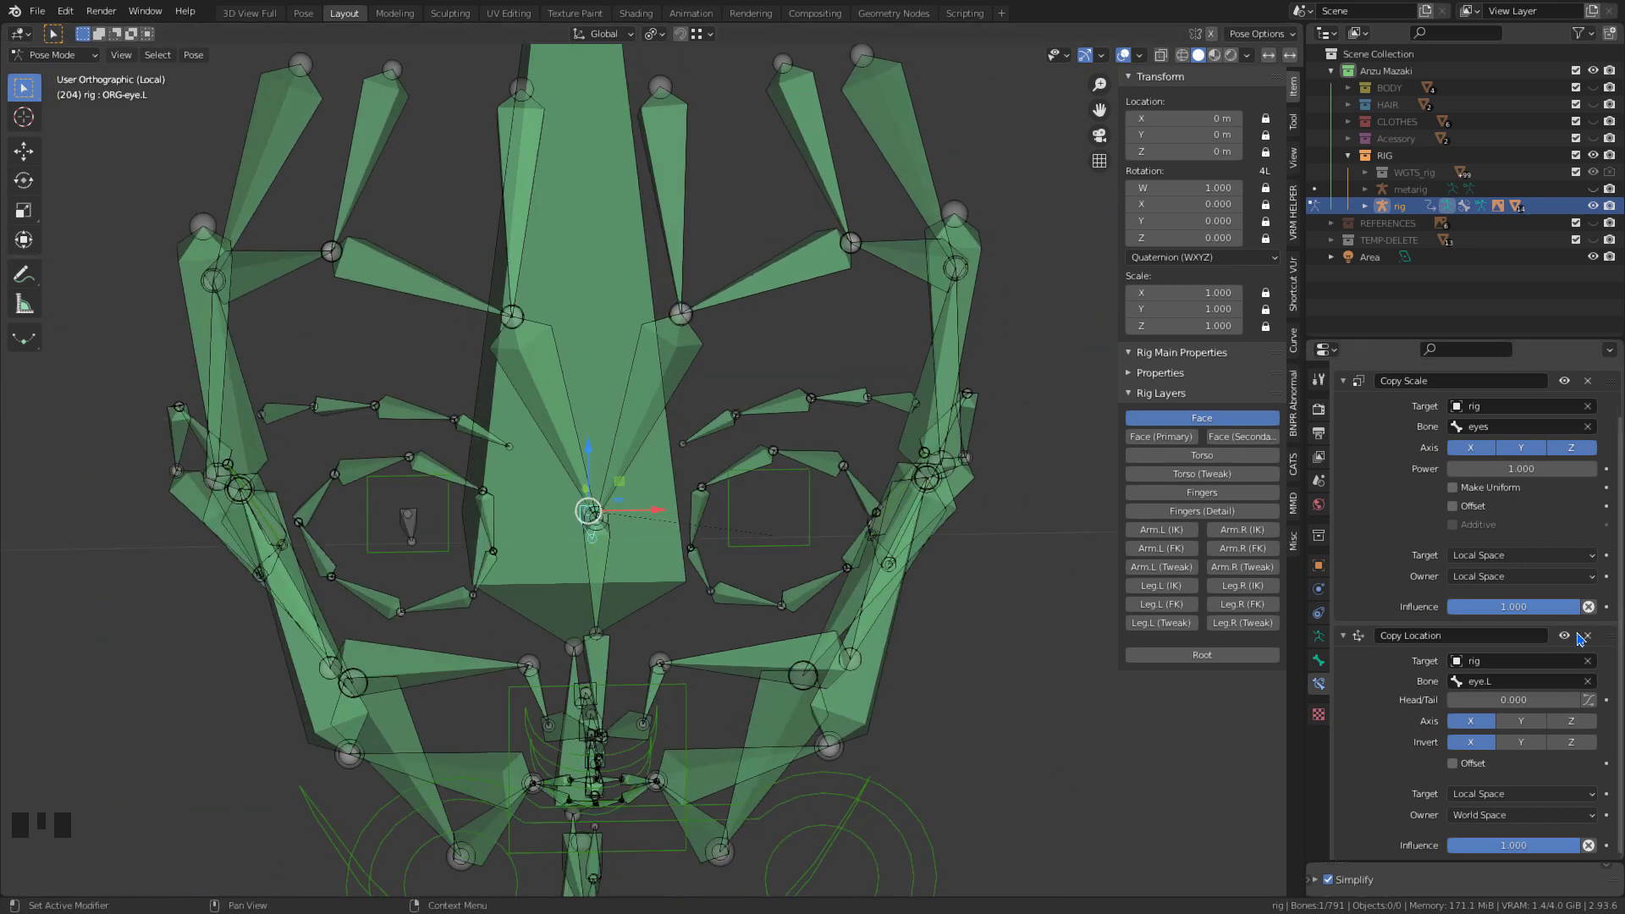
pyautogui.click(1568, 638)
pyautogui.doubleClick(1568, 638)
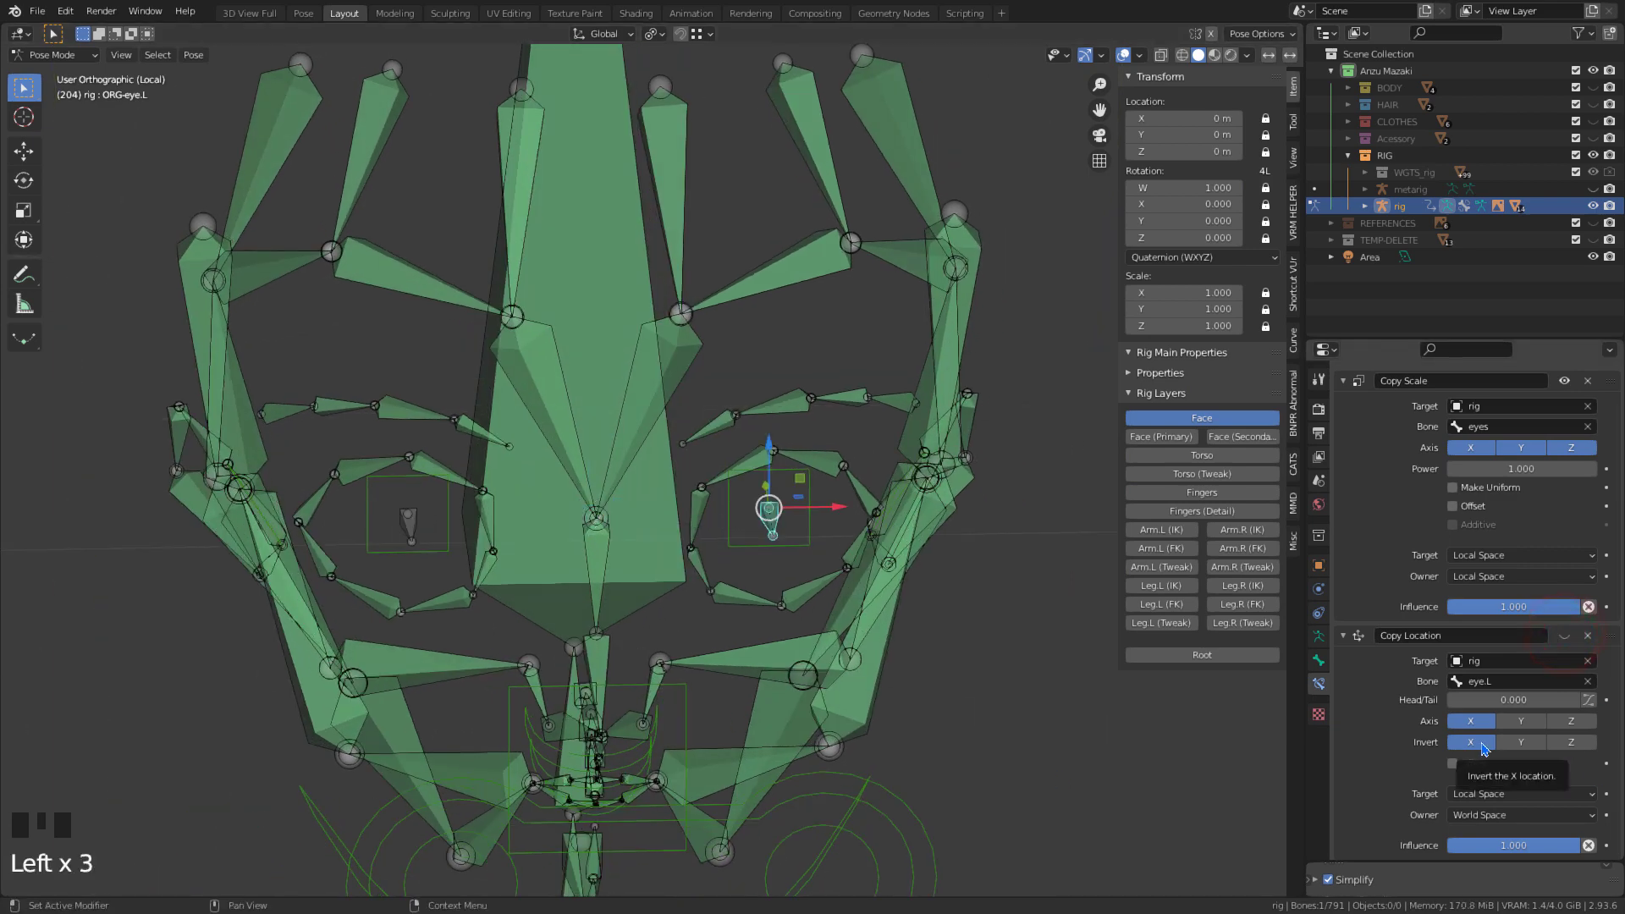
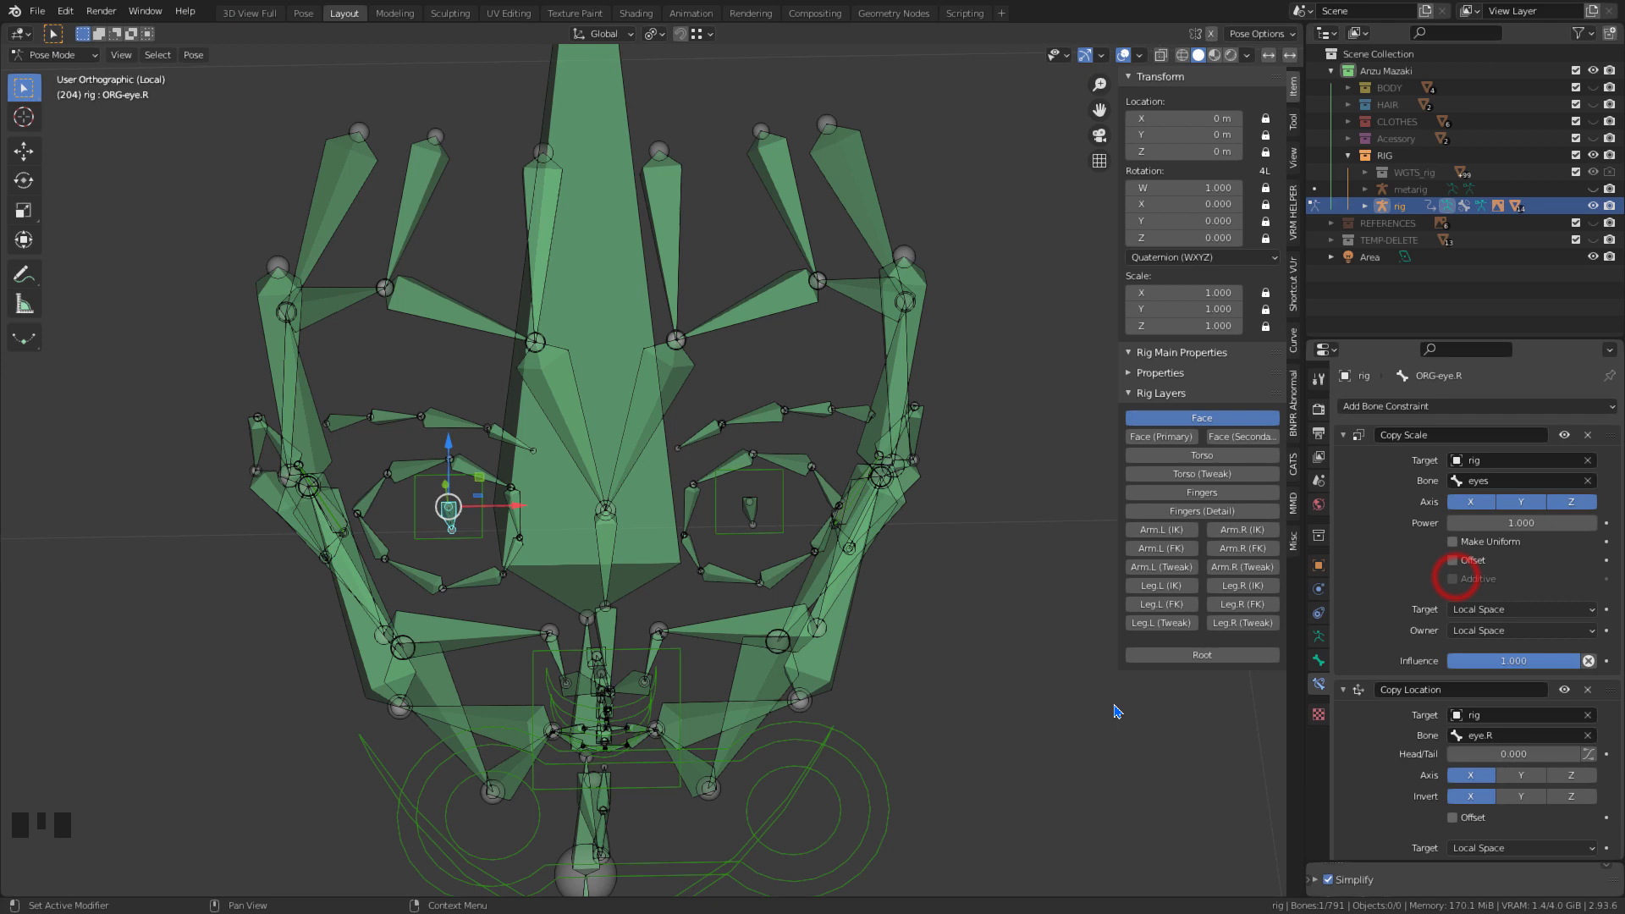
# - Test-scale the eyes control and test-move the eye.L control to drive the pupils
pyautogui.rightClick(854, 764)
pyautogui.press('s')
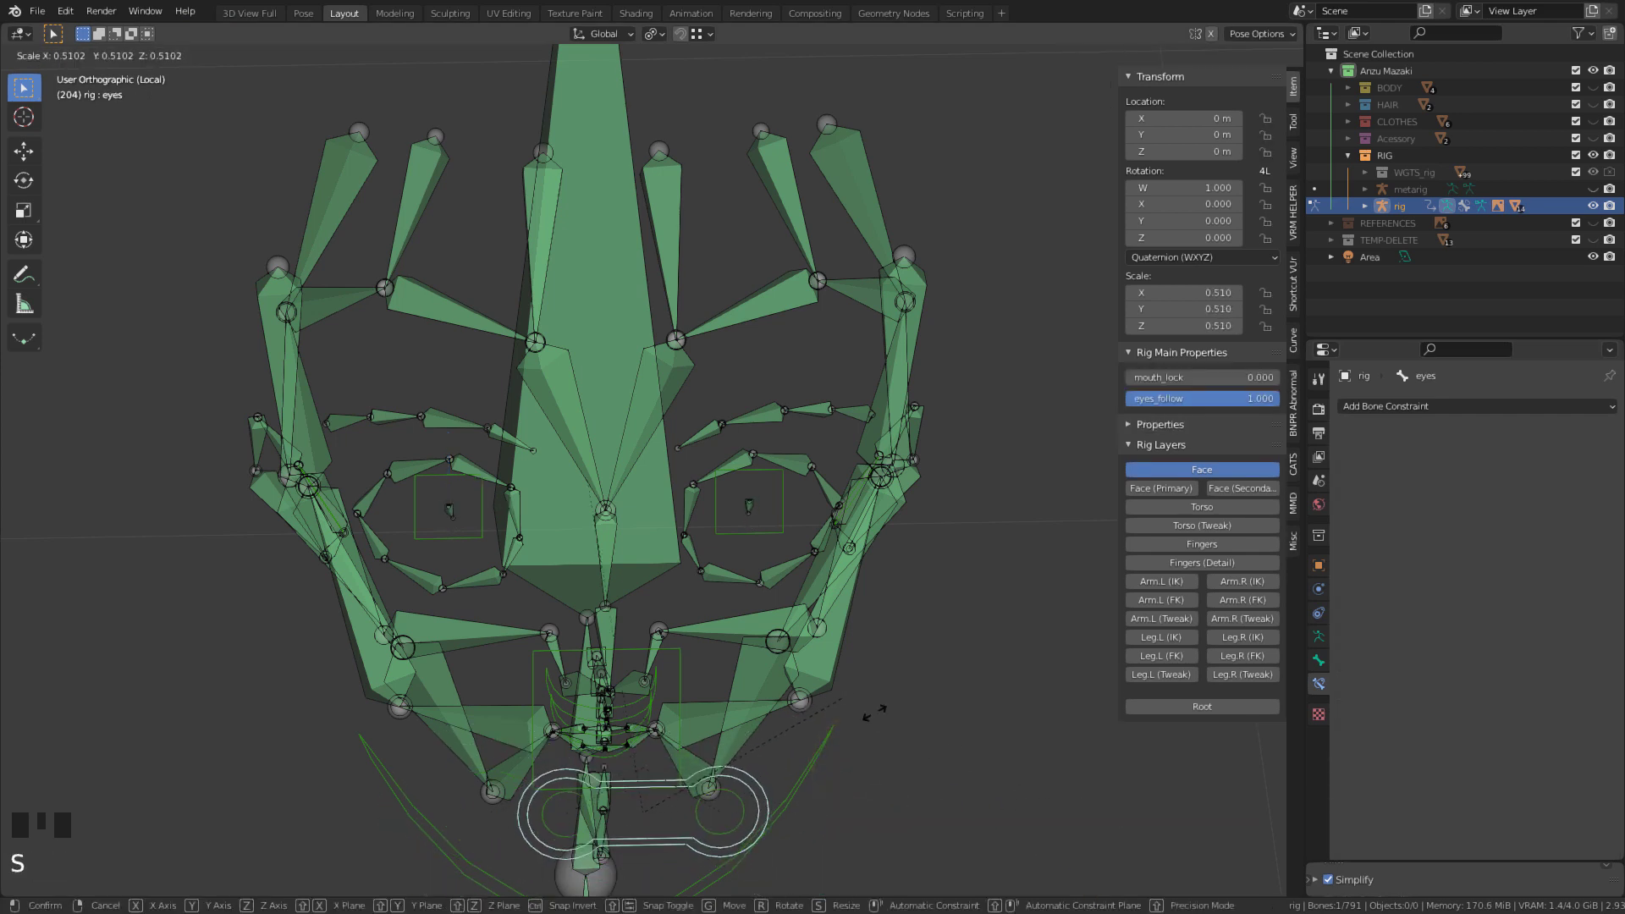
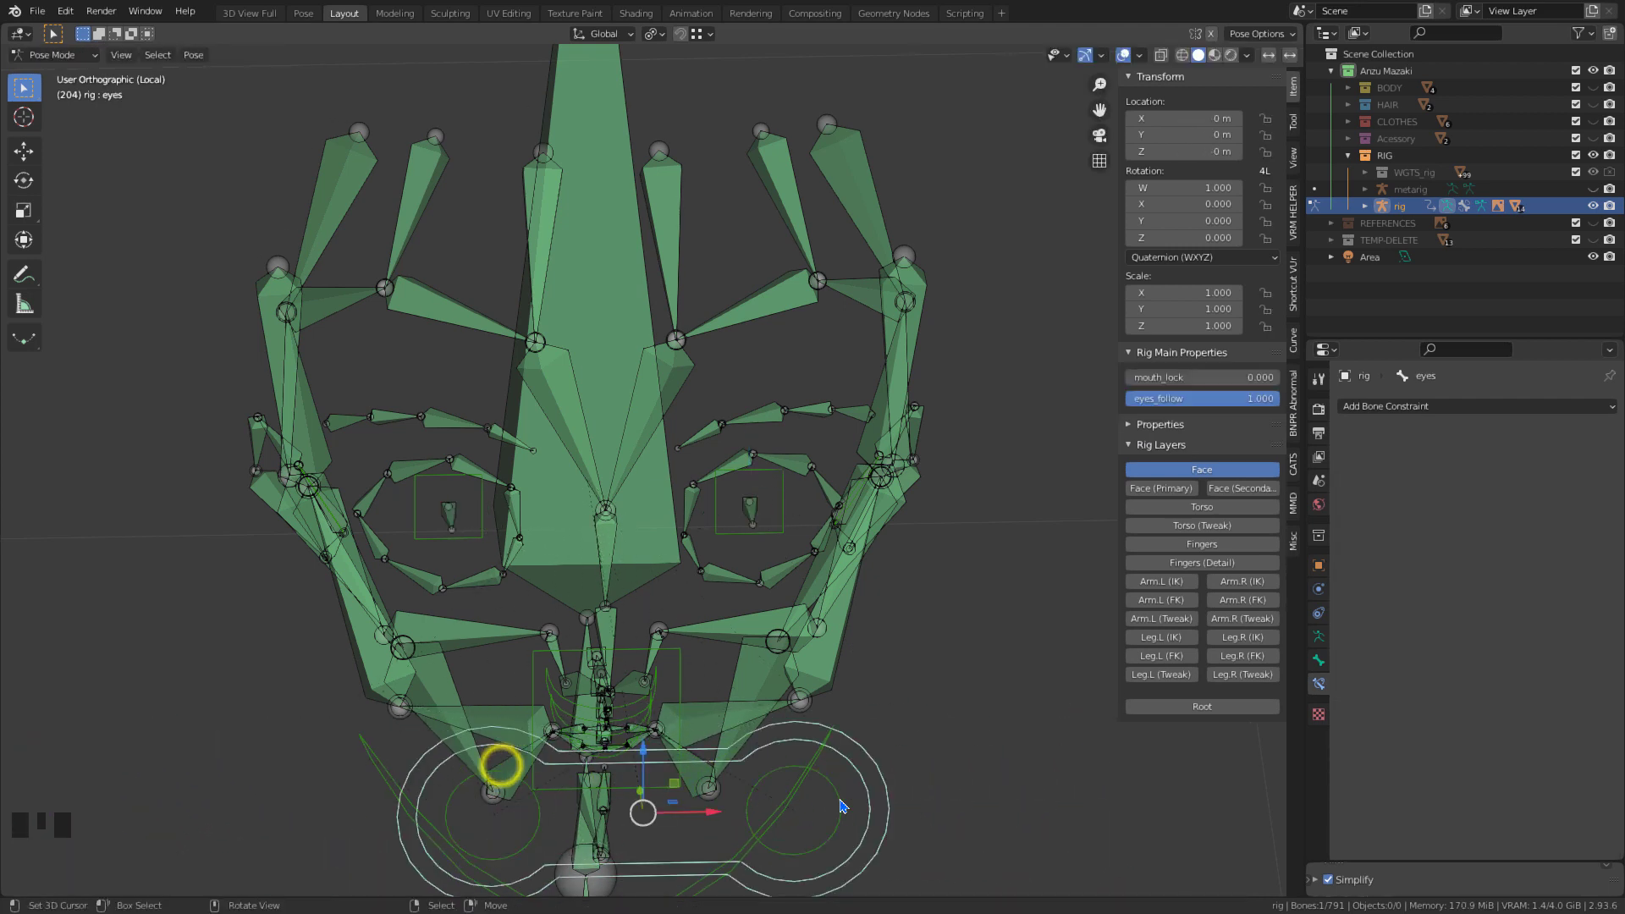
pyautogui.rightClick(837, 795)
pyautogui.press('g')
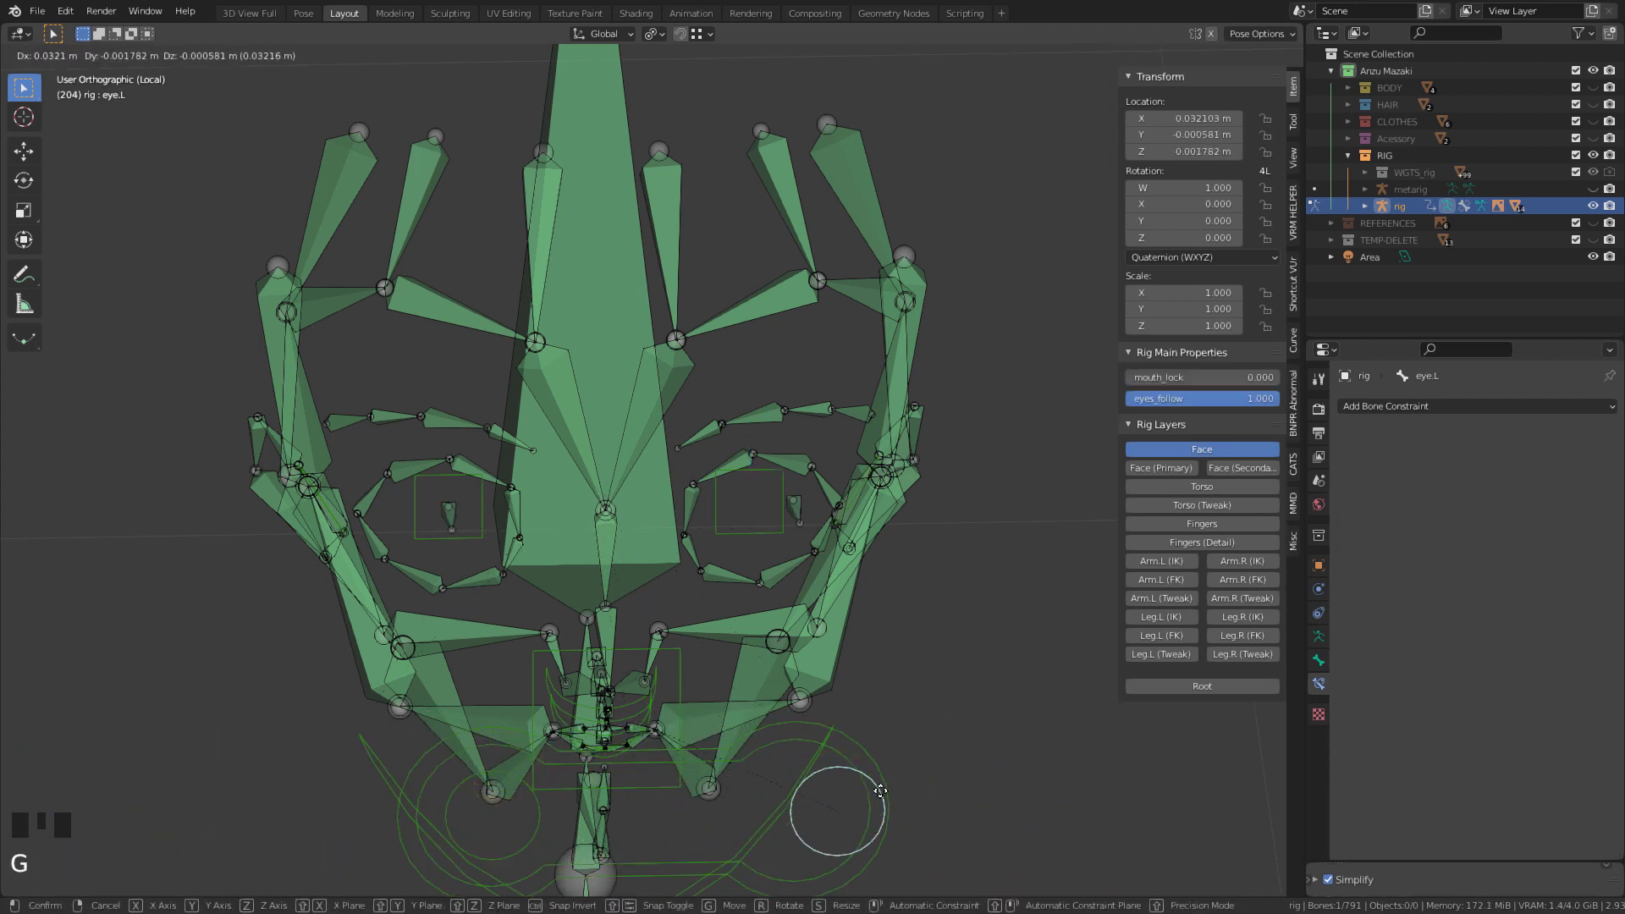
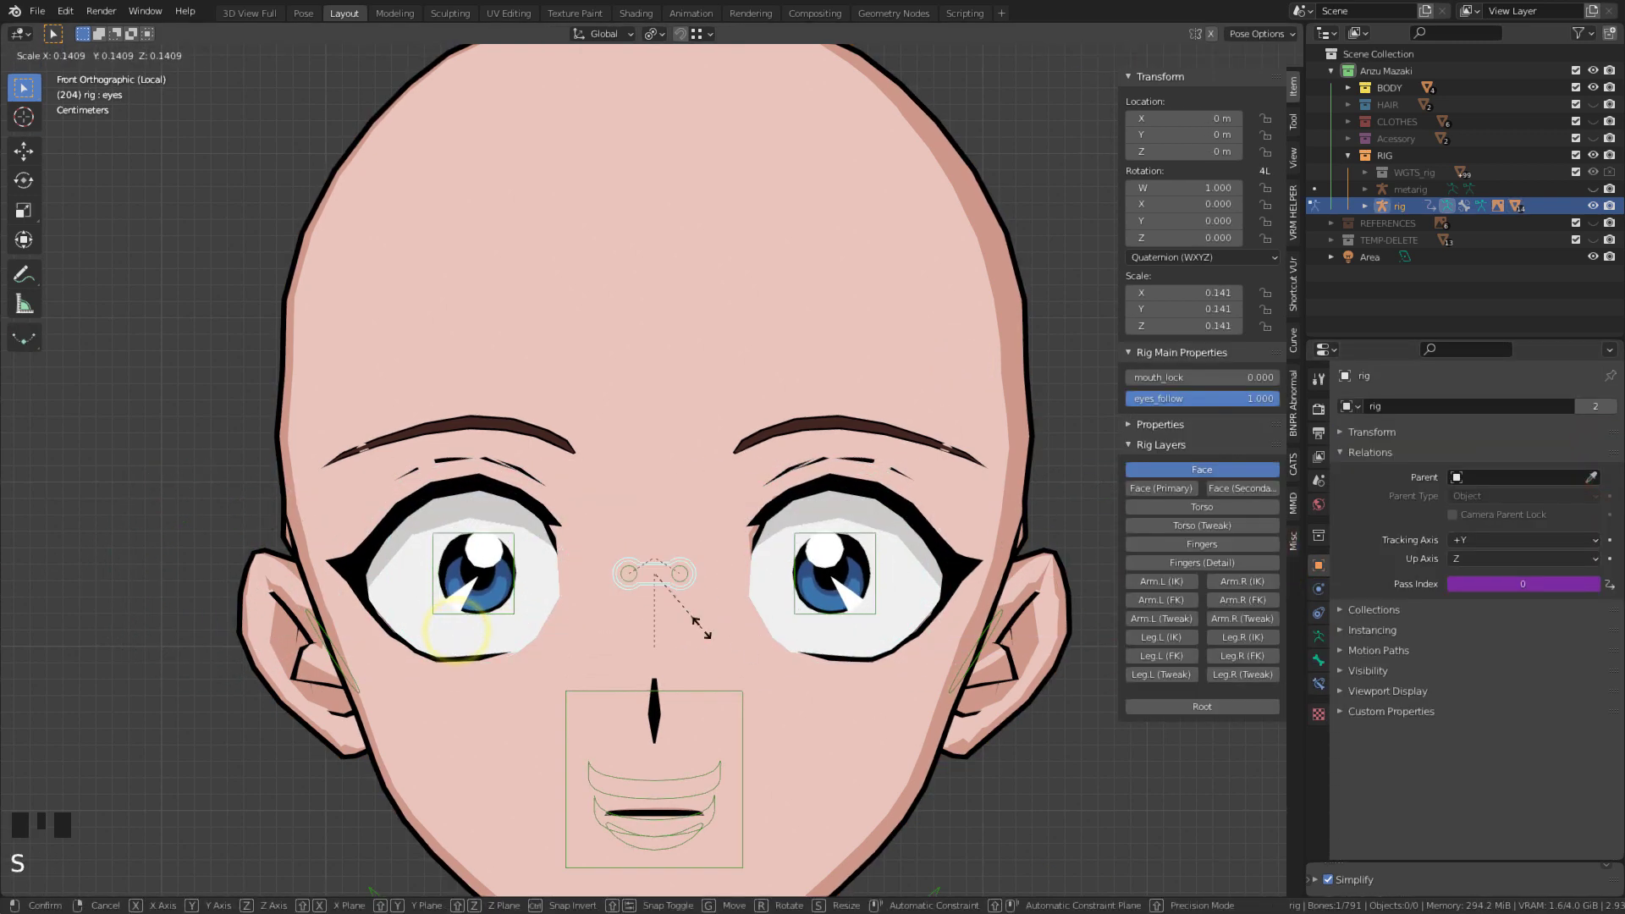
# - Test-move the eyes control to check pupil tracking, then reset its location
pyautogui.press('g')
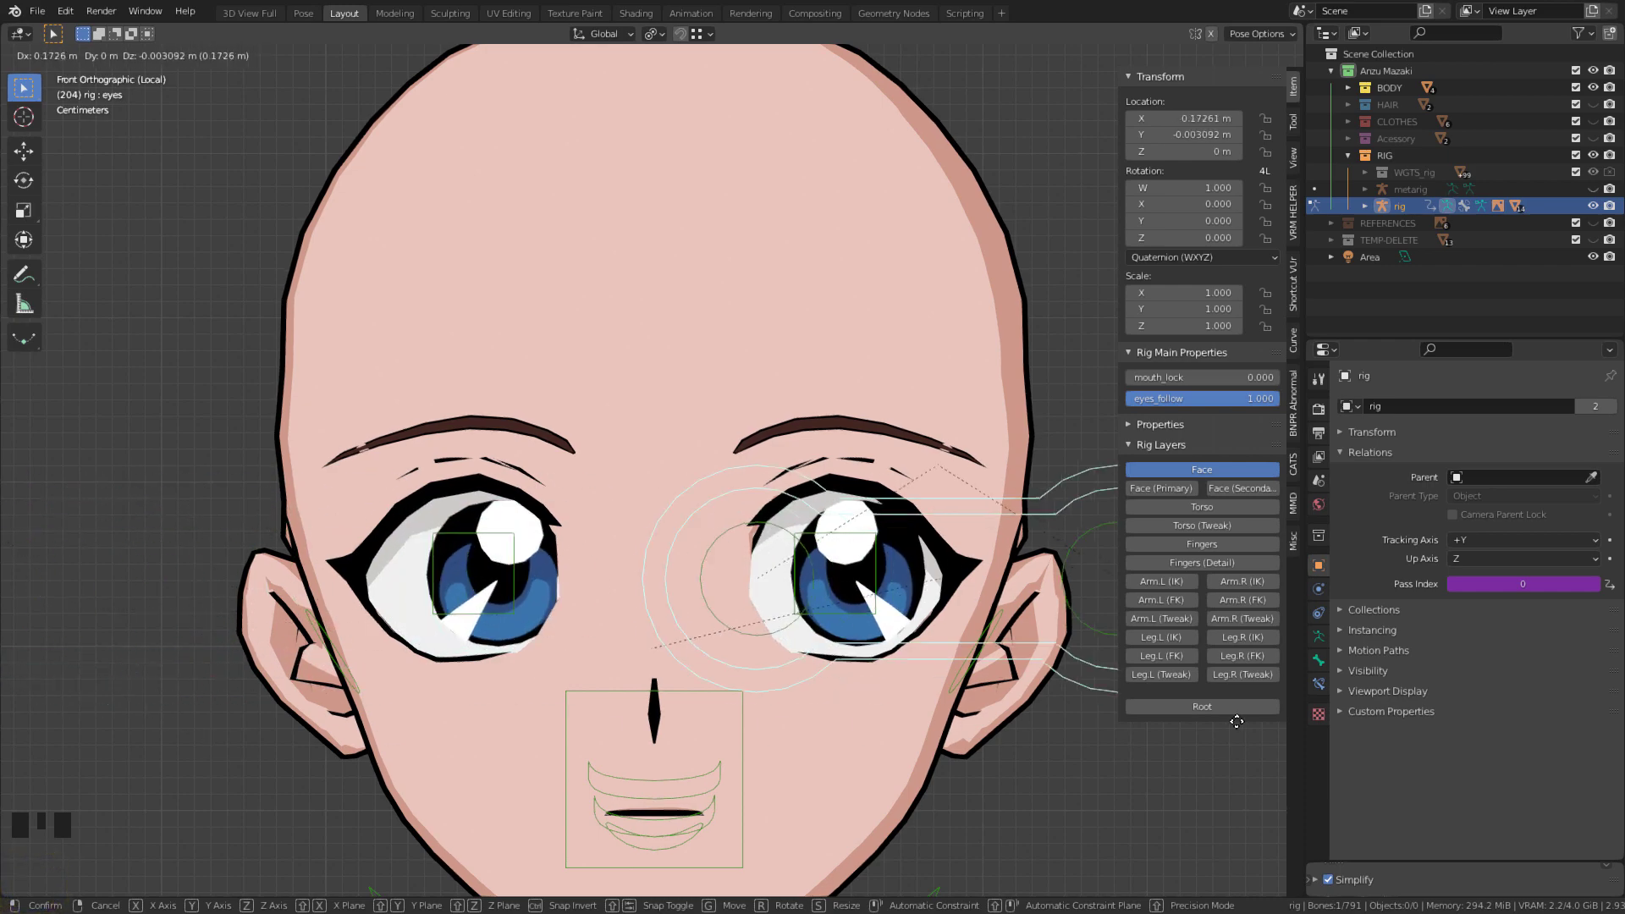
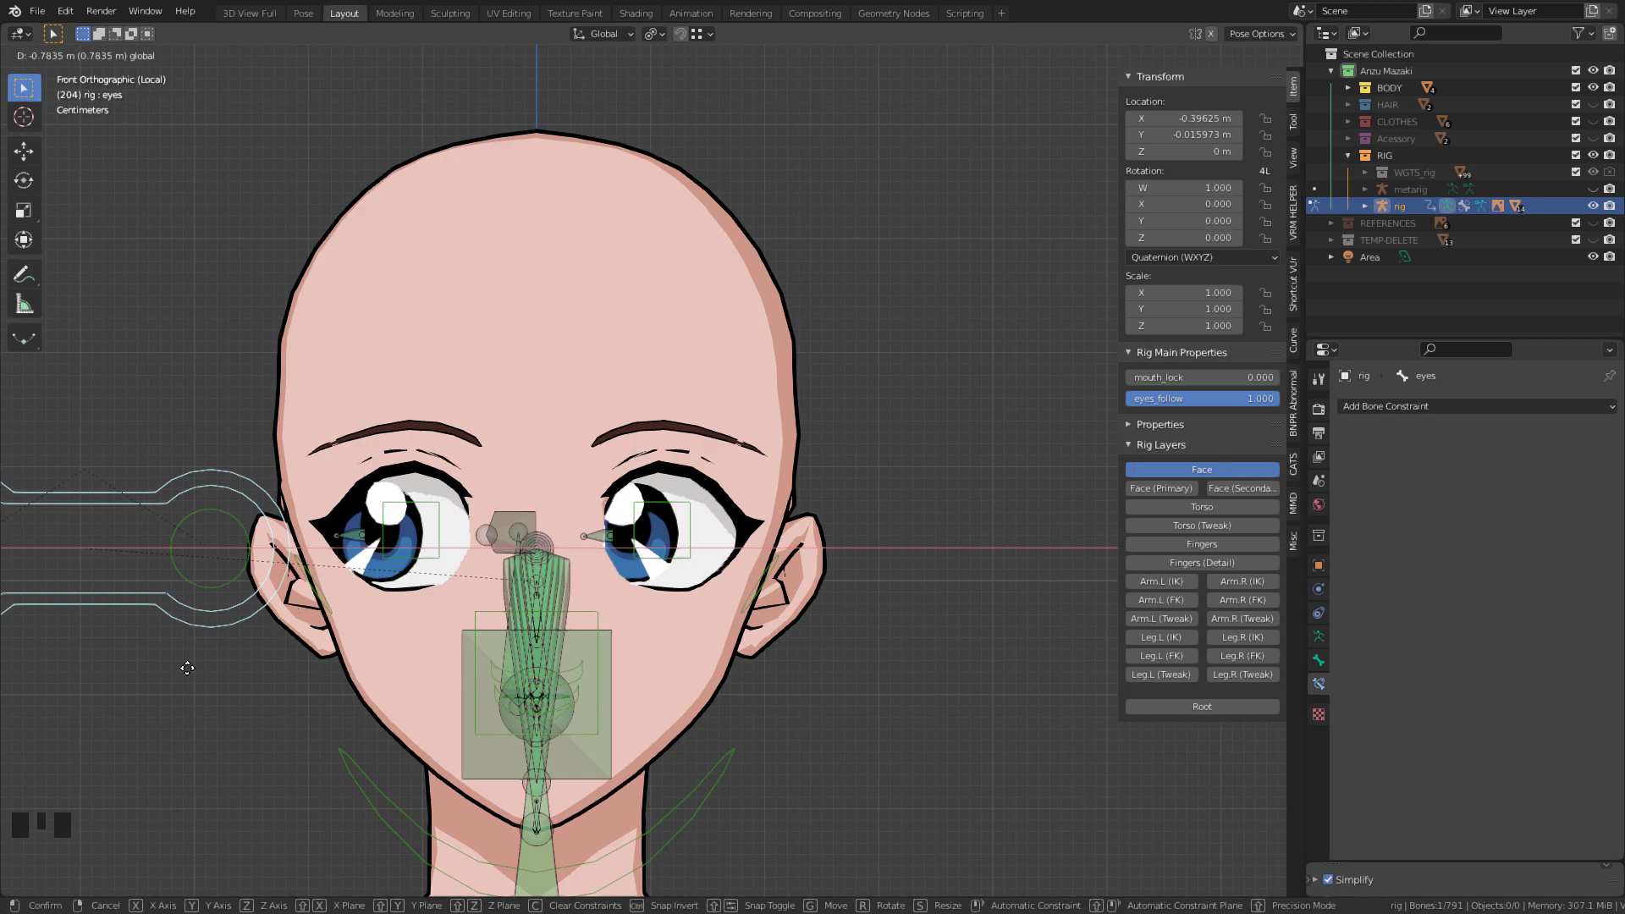
pyautogui.press('alt+g')
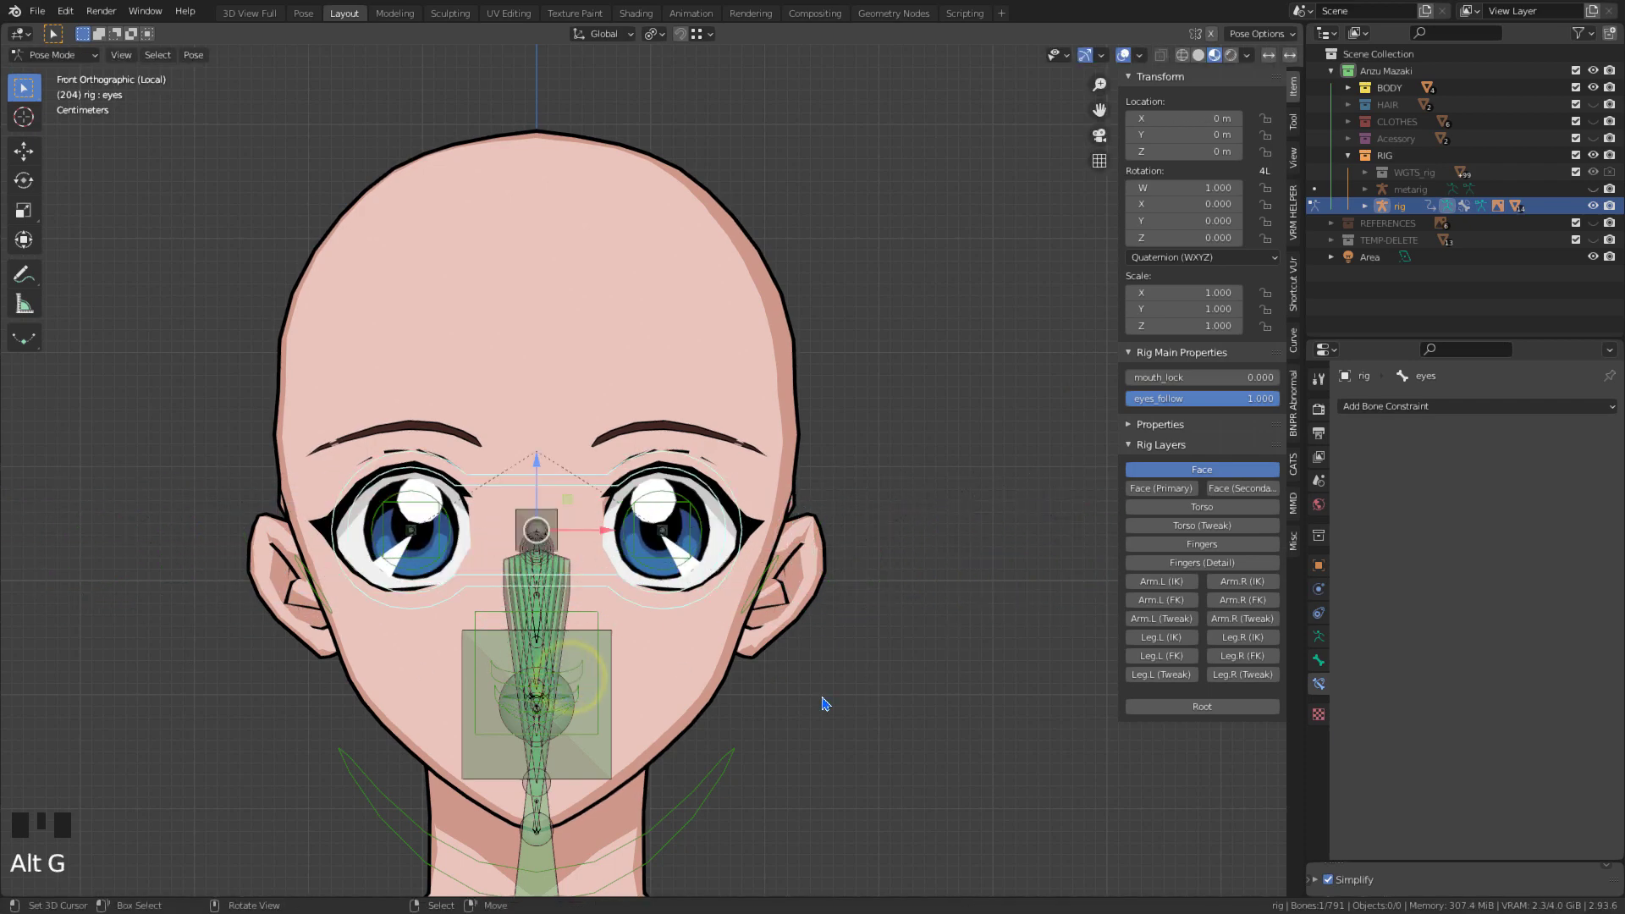
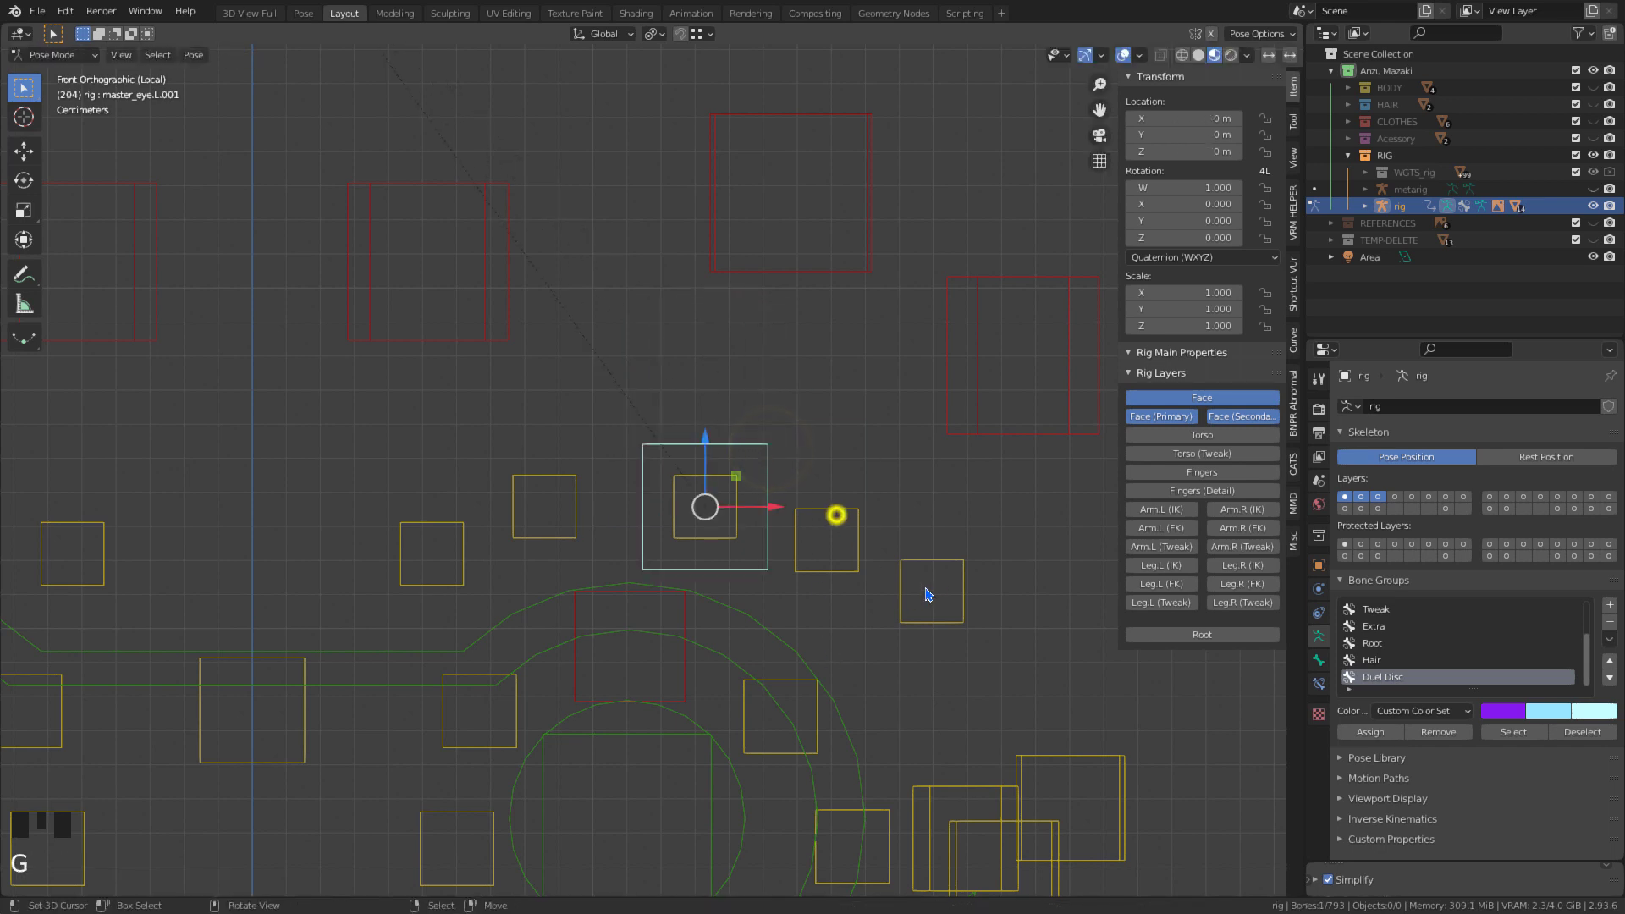
# - Parent the three brow controls above the left eye to master_eye.L.001 with Keep Offset
pyautogui.rightClick(955, 563)
pyautogui.rightClick(743, 494)
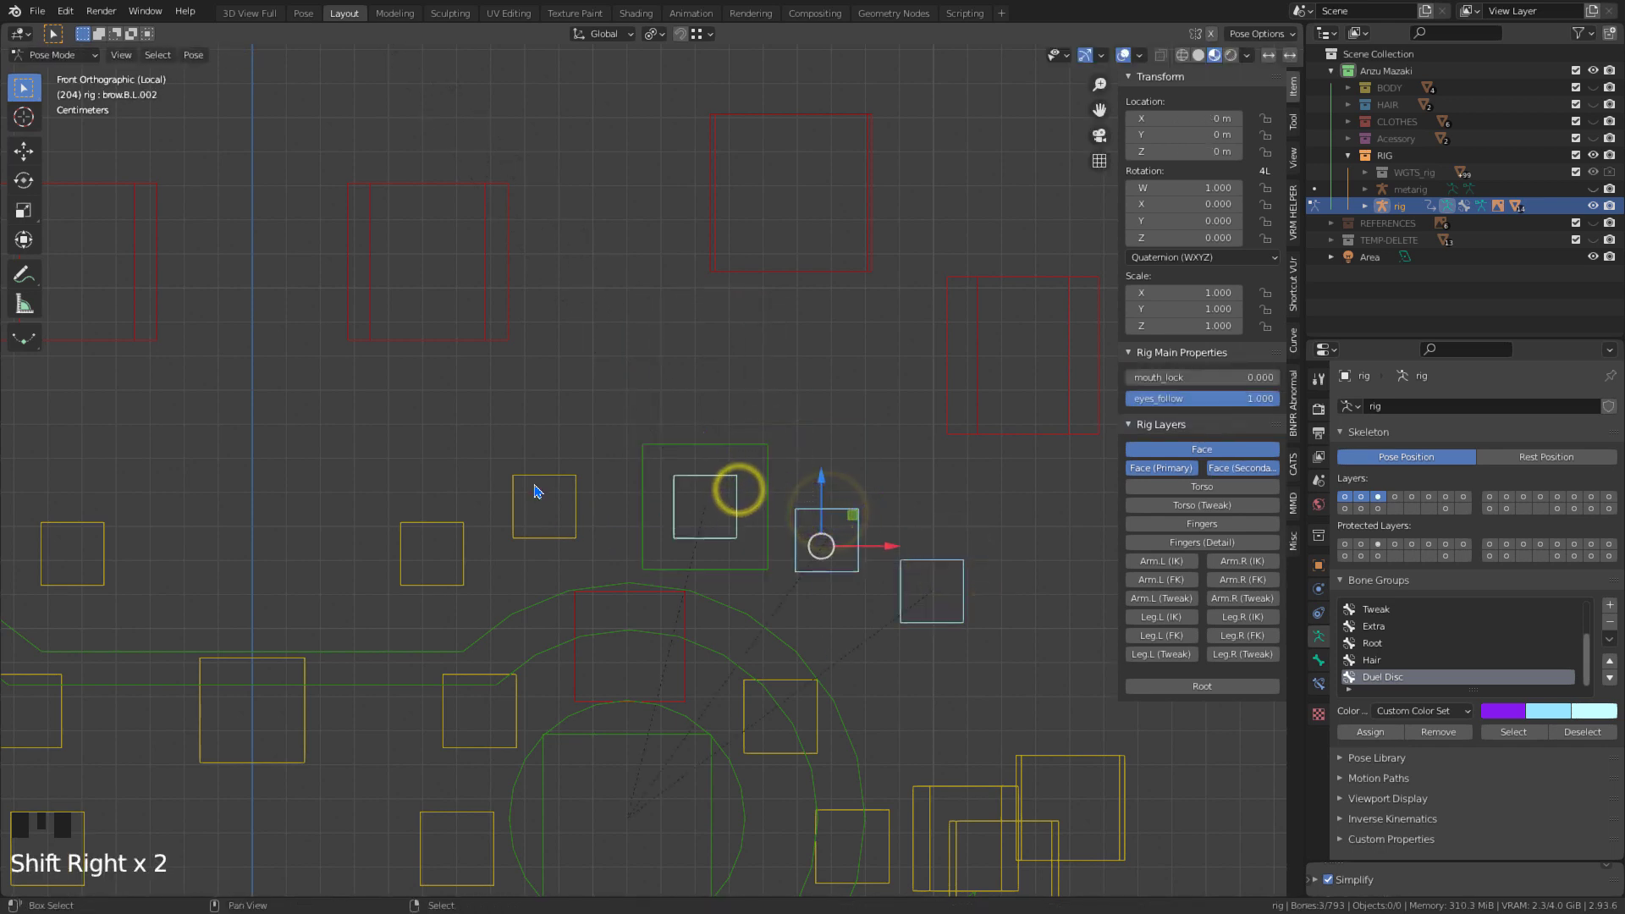
pyautogui.rightClick(464, 525)
pyautogui.rightClick(645, 445)
pyautogui.press('Tab')
pyautogui.press('ctrl+p')
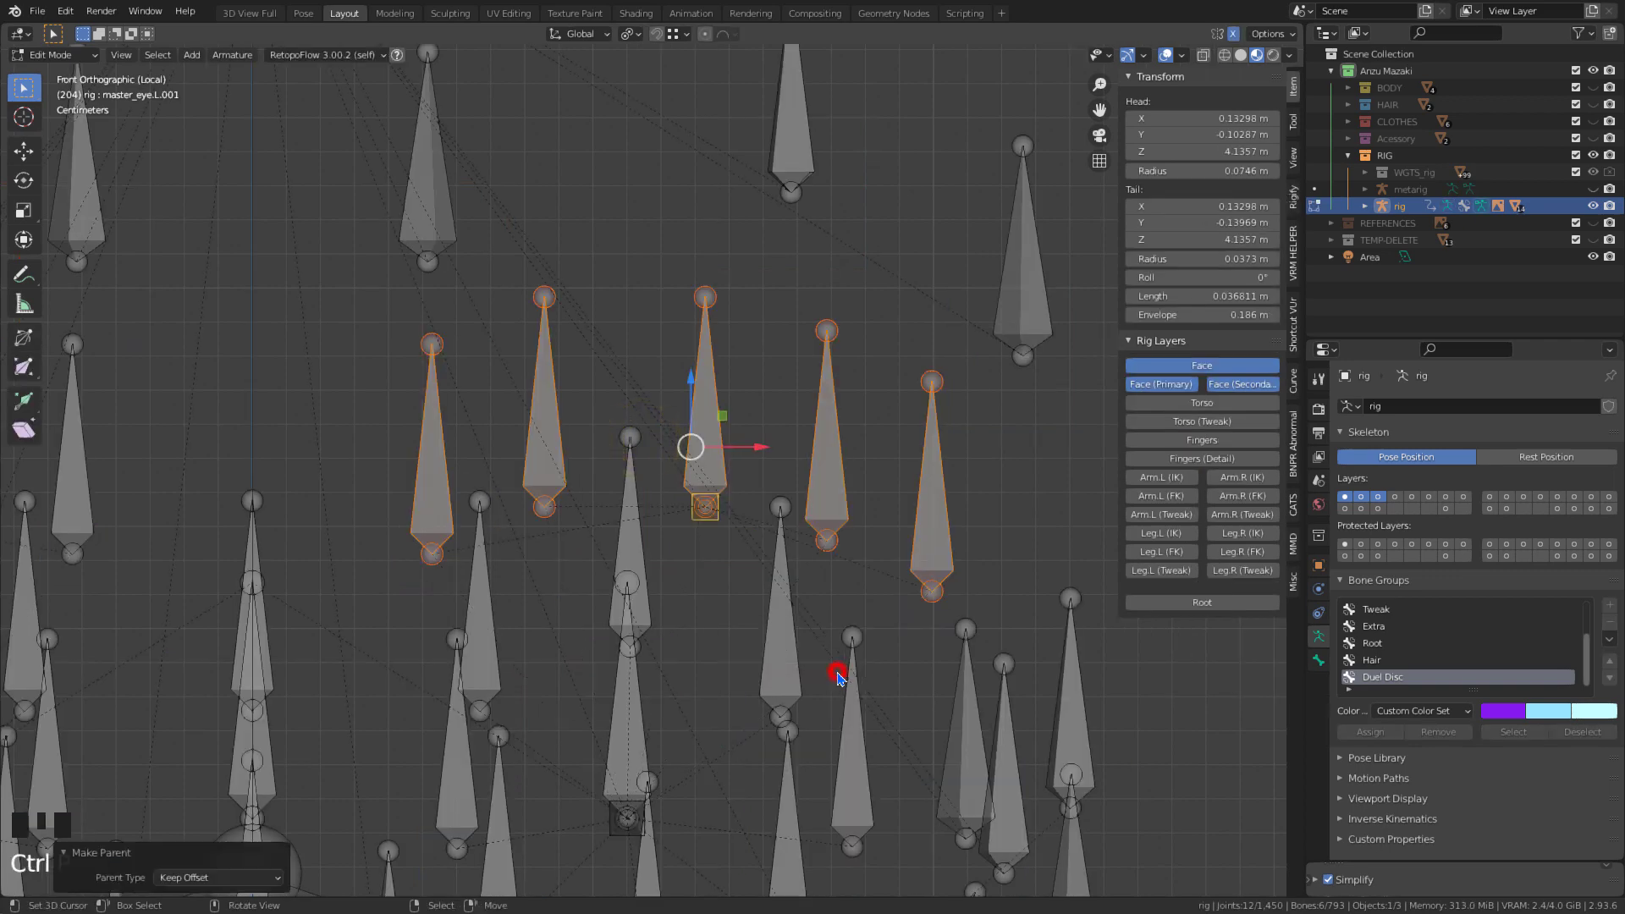
pyautogui.press('Tab')
# - Test-move and rotate the eye master to confirm the brows follow, then unhide the HAIR
pyautogui.rightClick(739, 448)
pyautogui.press('g')
pyautogui.moveTo(790, 650); pyautogui.dragTo(760, 595)
pyautogui.press('g')
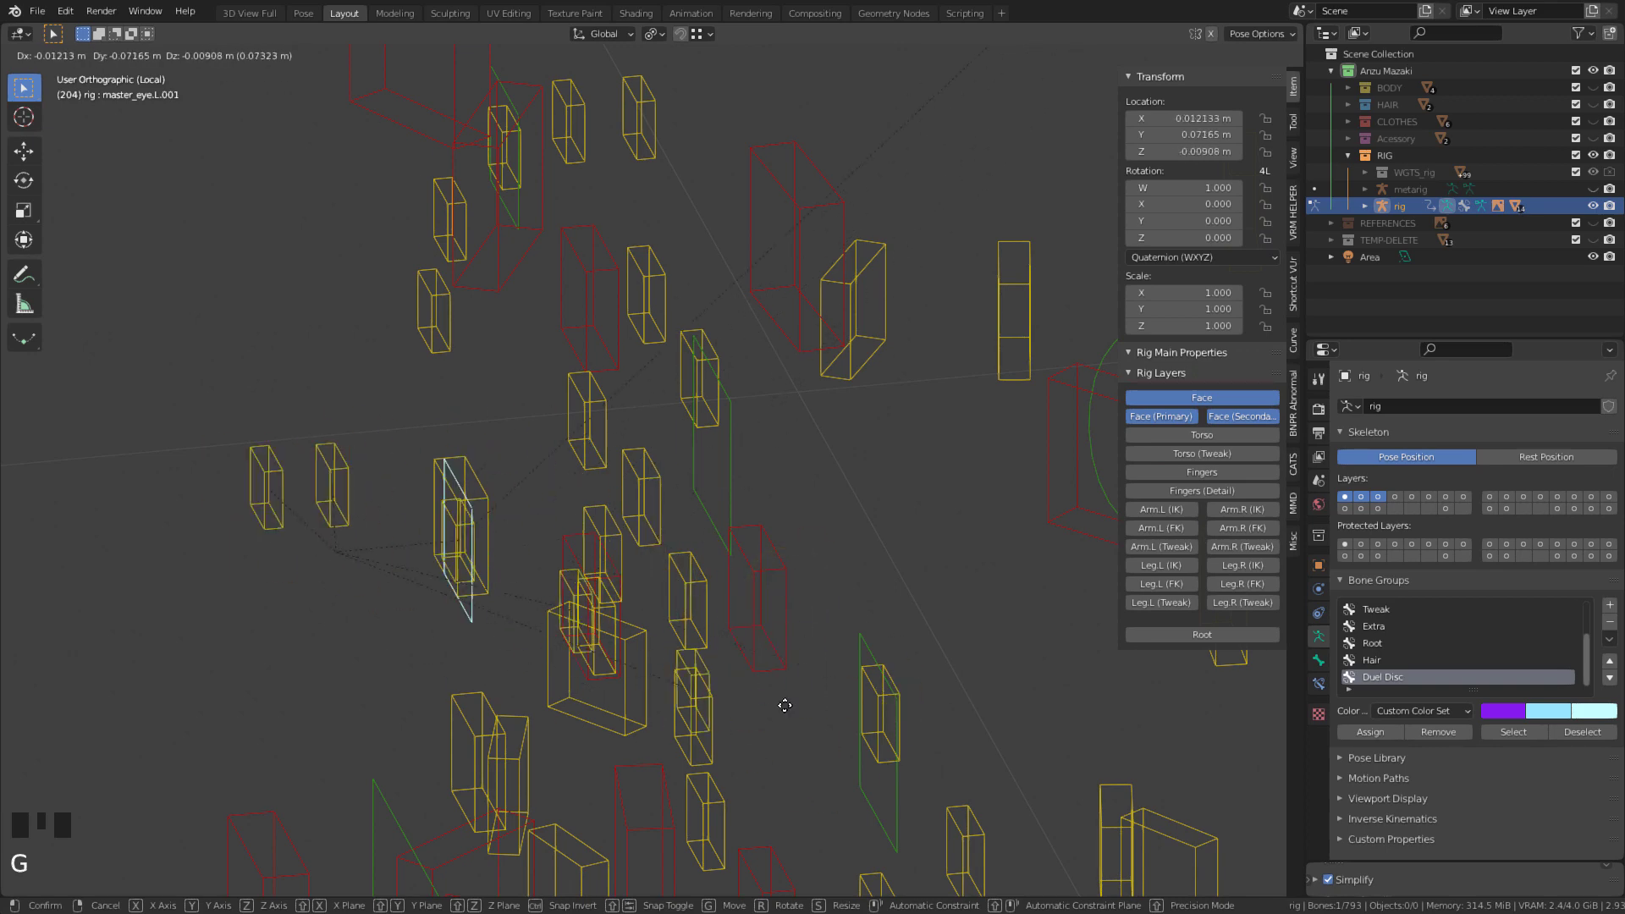
pyautogui.moveTo(806, 748); pyautogui.dragTo(829, 743)
pyautogui.press('KP_1')
pyautogui.click(1592, 93)
pyautogui.press('g')
pyautogui.press('r')
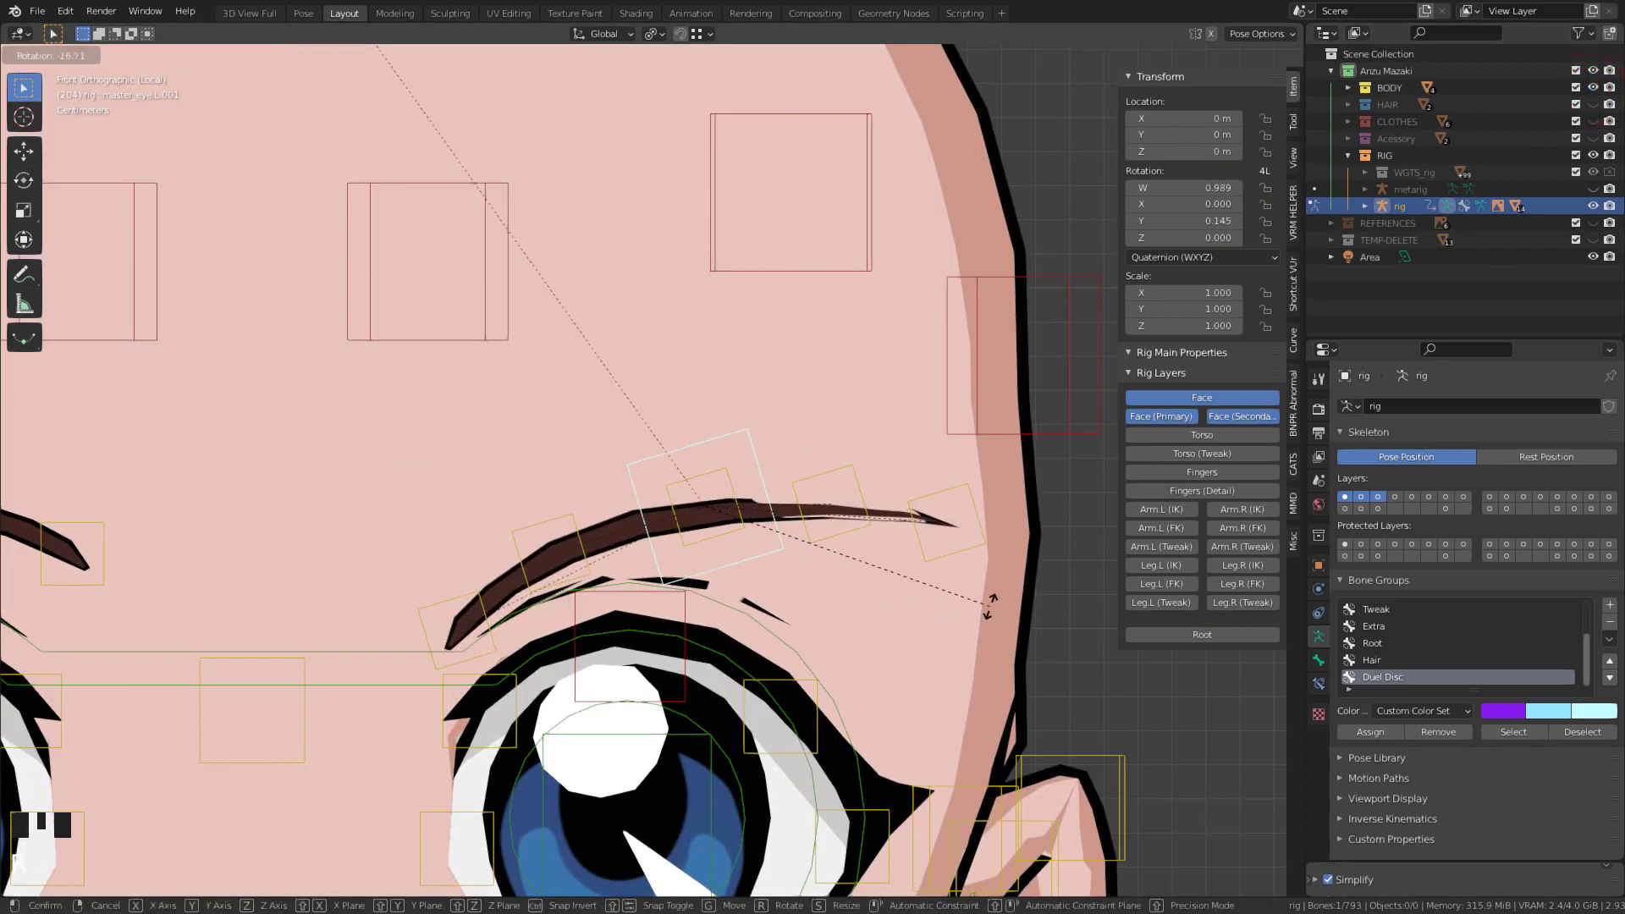
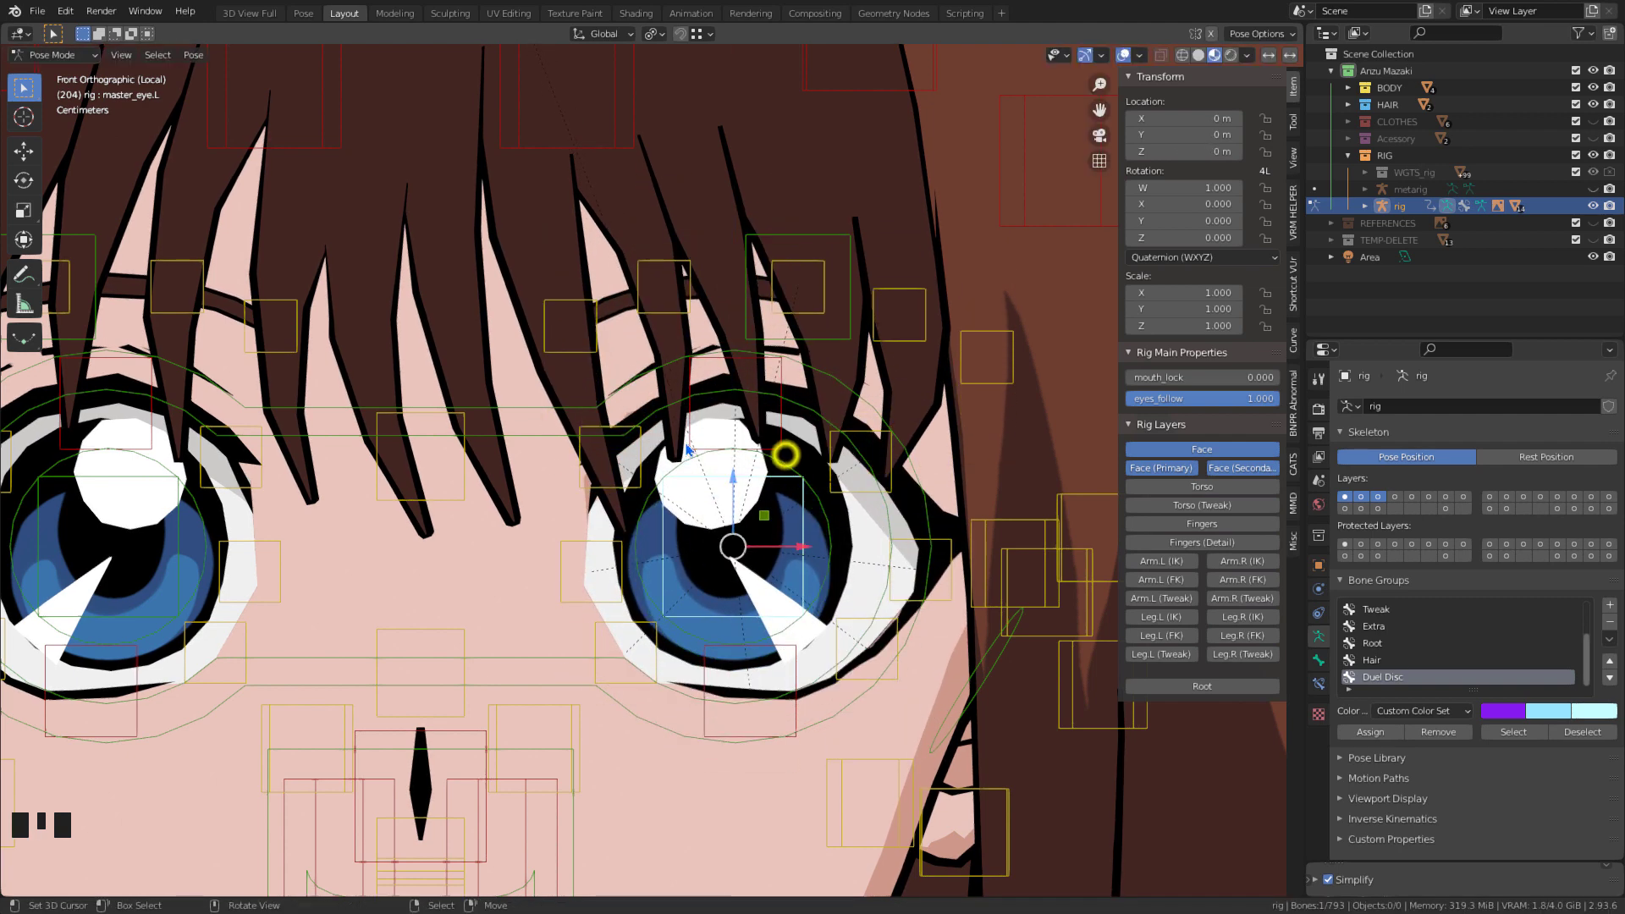
pyautogui.click(1206, 59)
# - Reveal the eye deform bone layer and view DEF-lid.T.L's Stretch To constraint
pyautogui.click(1592, 105)
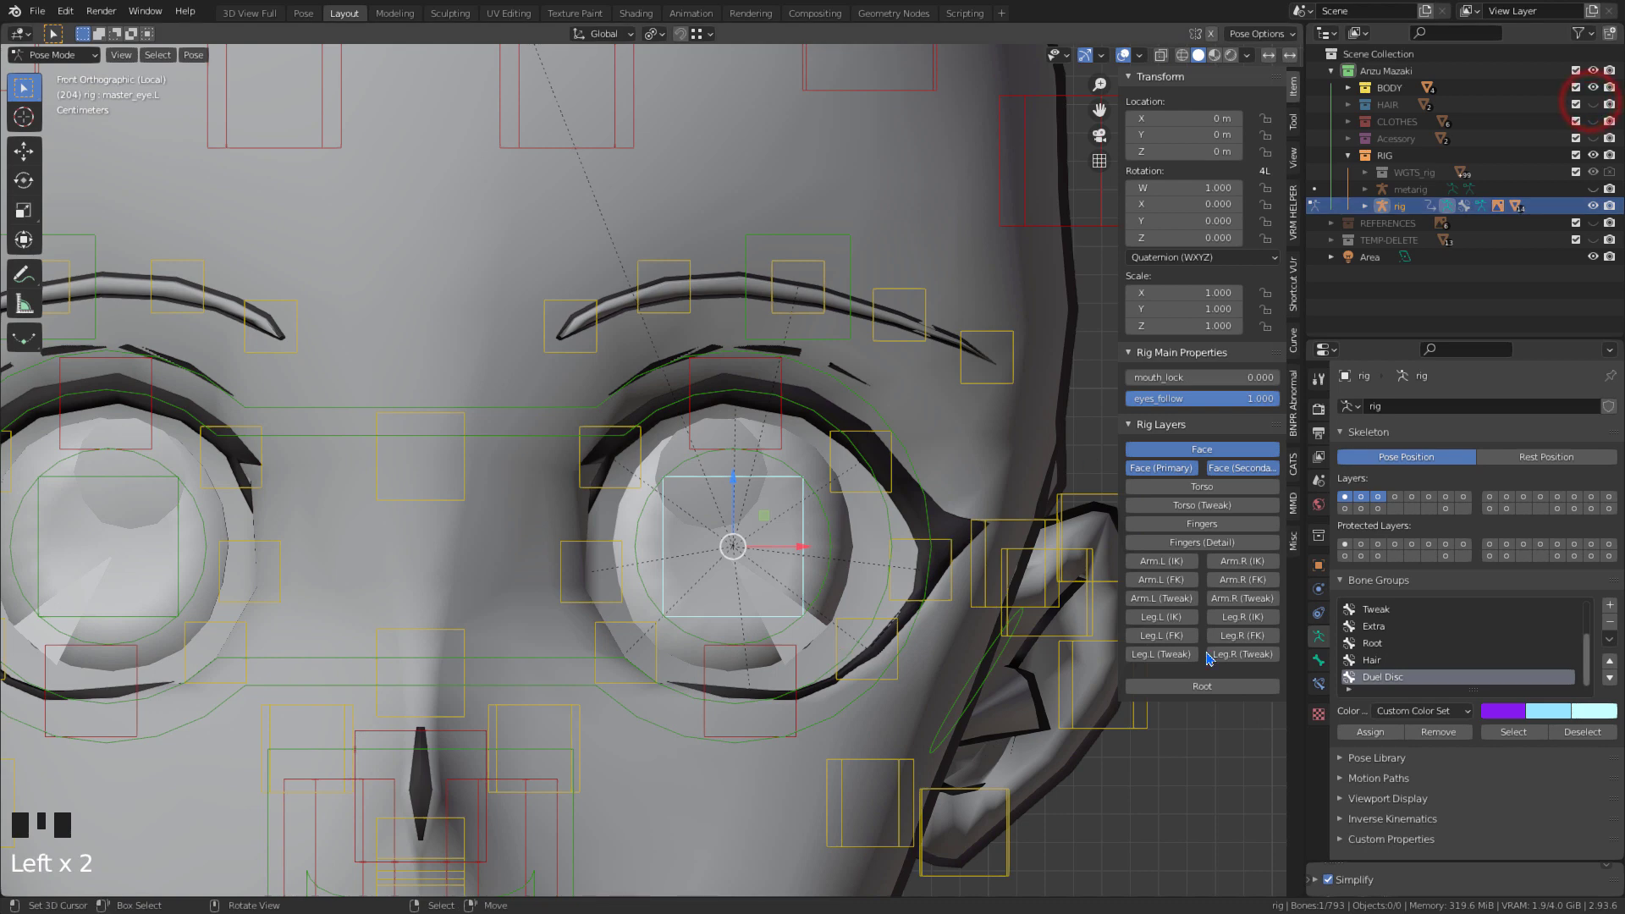
pyautogui.click(1582, 512)
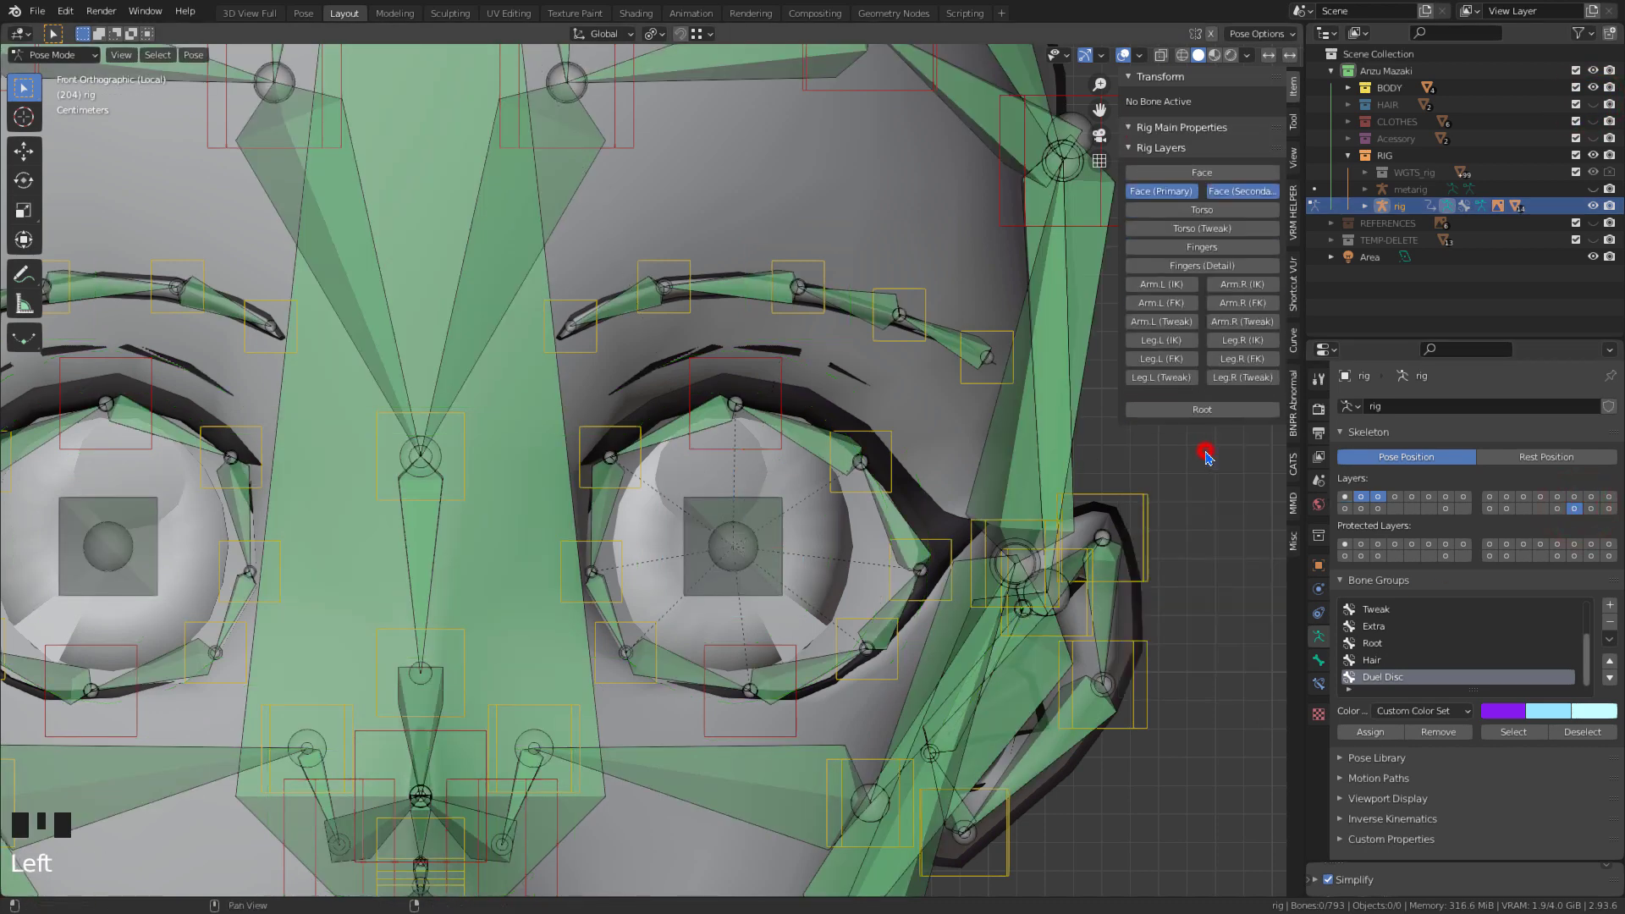
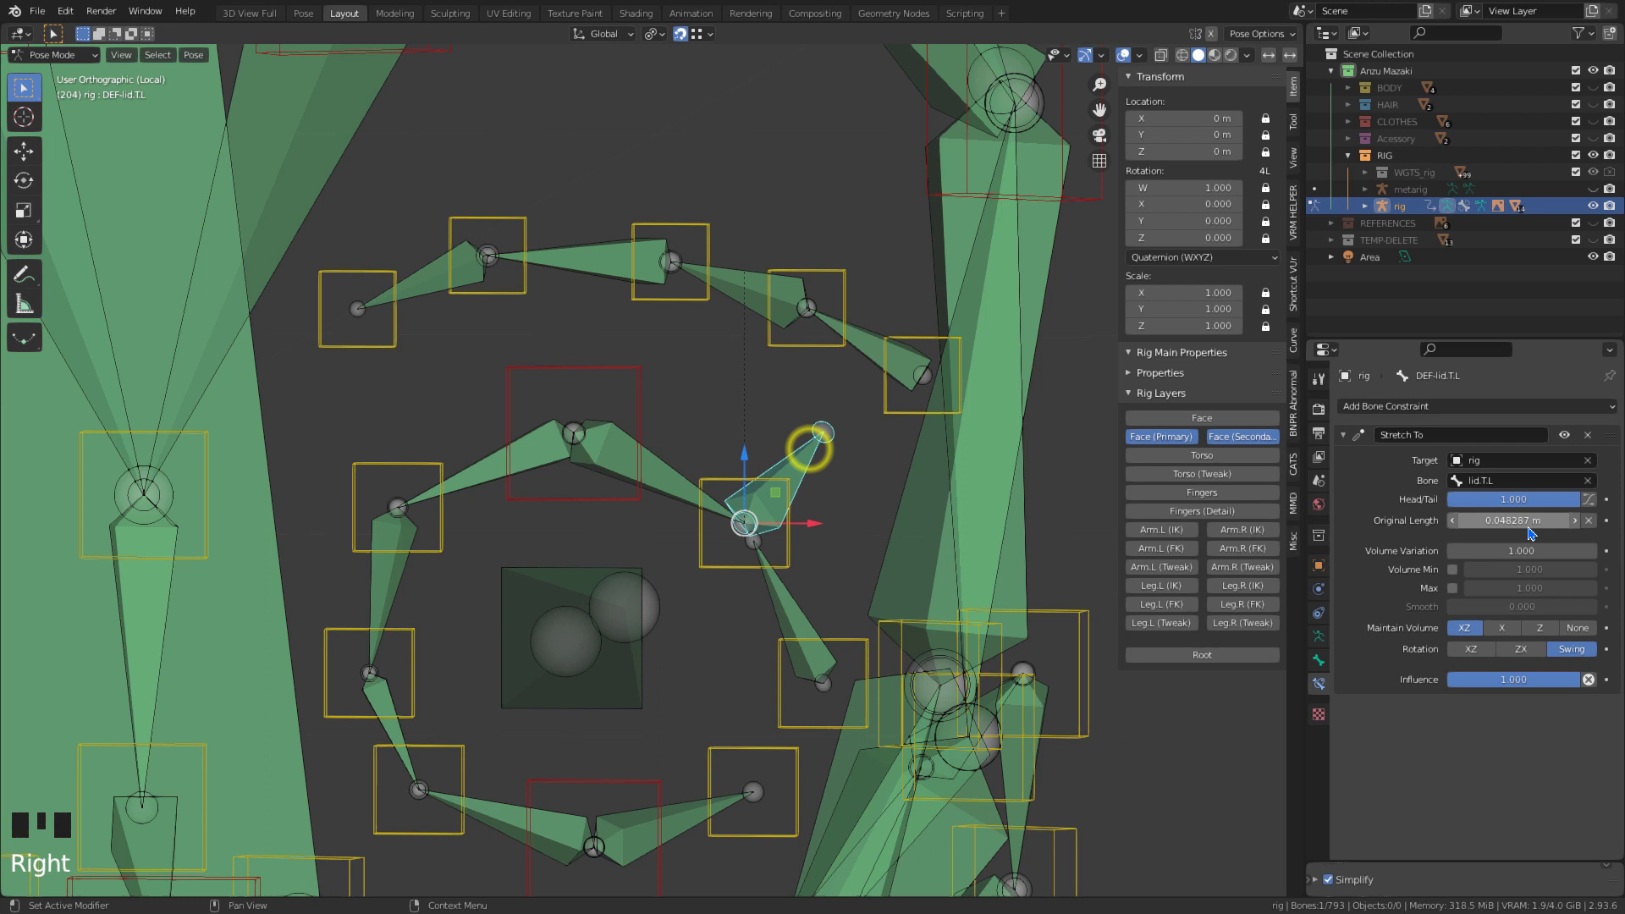
# - Set the lower-lid Stretch To head/tail values and select the upper-lid controls
pyautogui.click(1527, 502)
pyautogui.rightClick(828, 644)
pyautogui.click(1501, 505)
pyautogui.rightClick(645, 402)
pyautogui.moveTo(582, 451); pyautogui.dragTo(665, 515)
pyautogui.rightClick(607, 785)
pyautogui.moveTo(585, 721); pyautogui.dragTo(633, 721)
# - Give lid.T.L.001 a Copy Location to lid.T.L.002 in local space at 0.6 influence
pyautogui.press('Right')
pyautogui.click(592, 492)
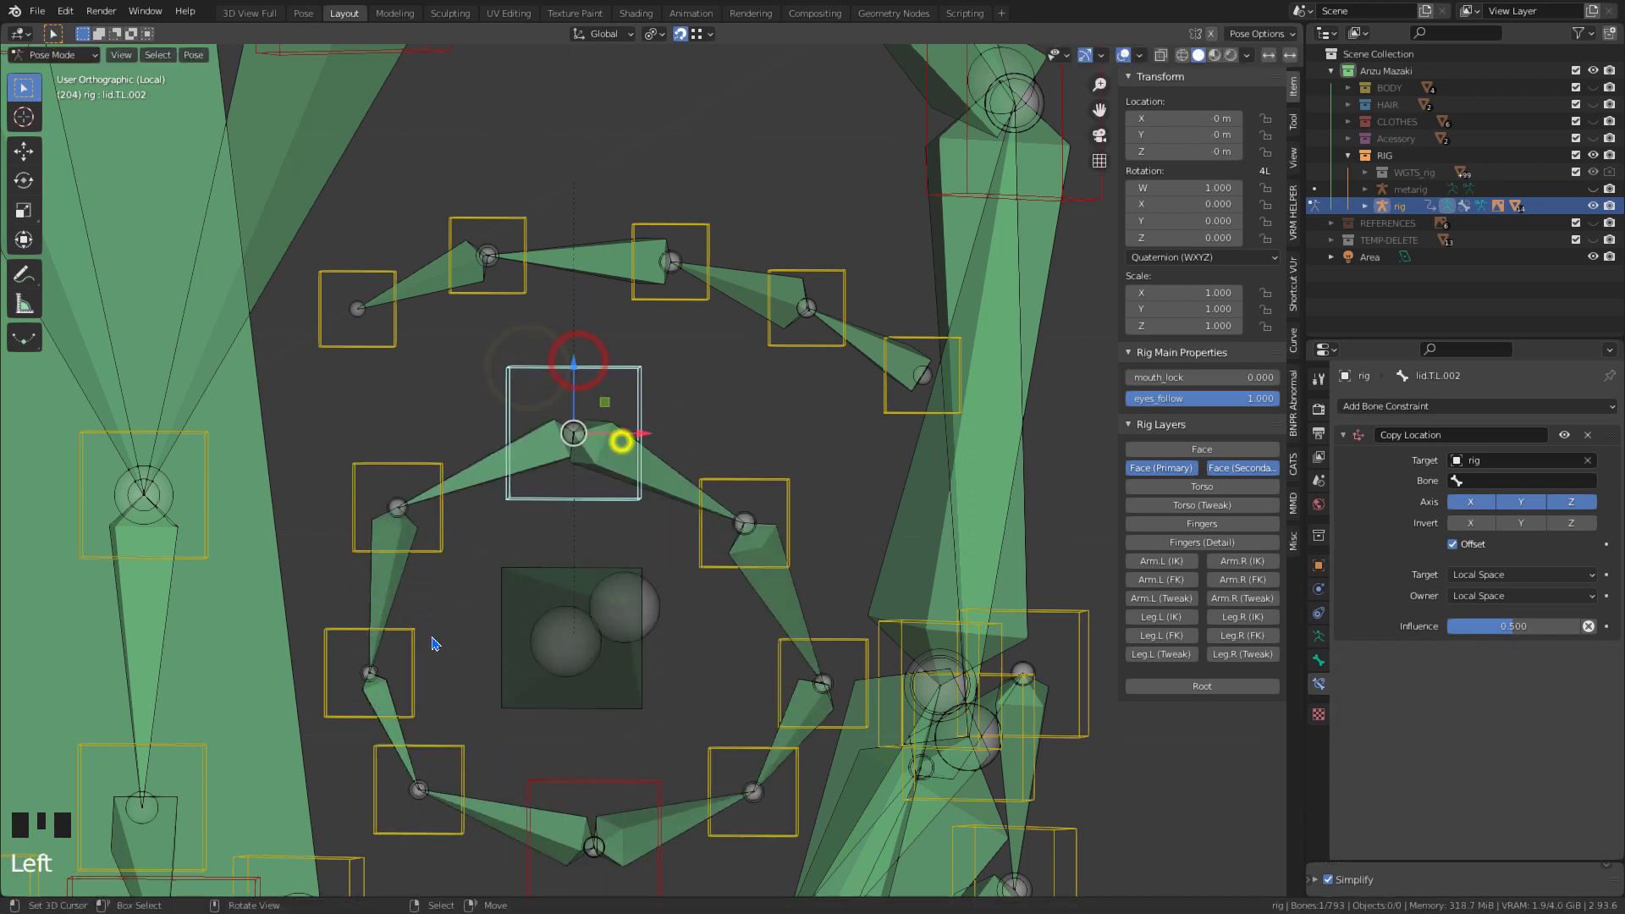
pyautogui.press('Right')
pyautogui.press('shift+Right')
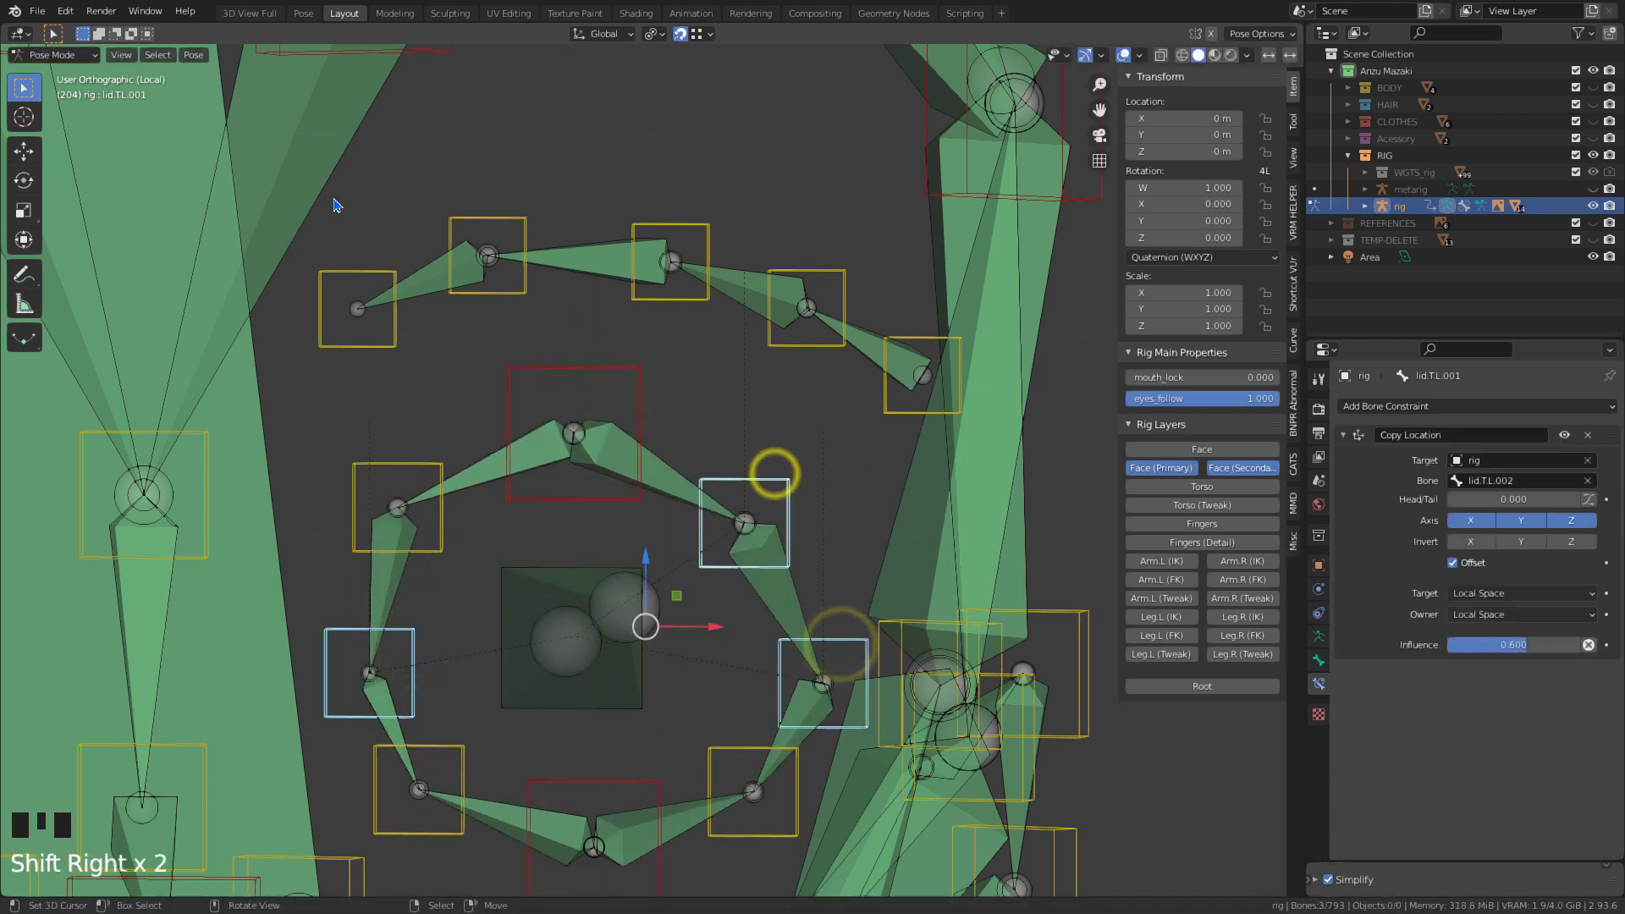
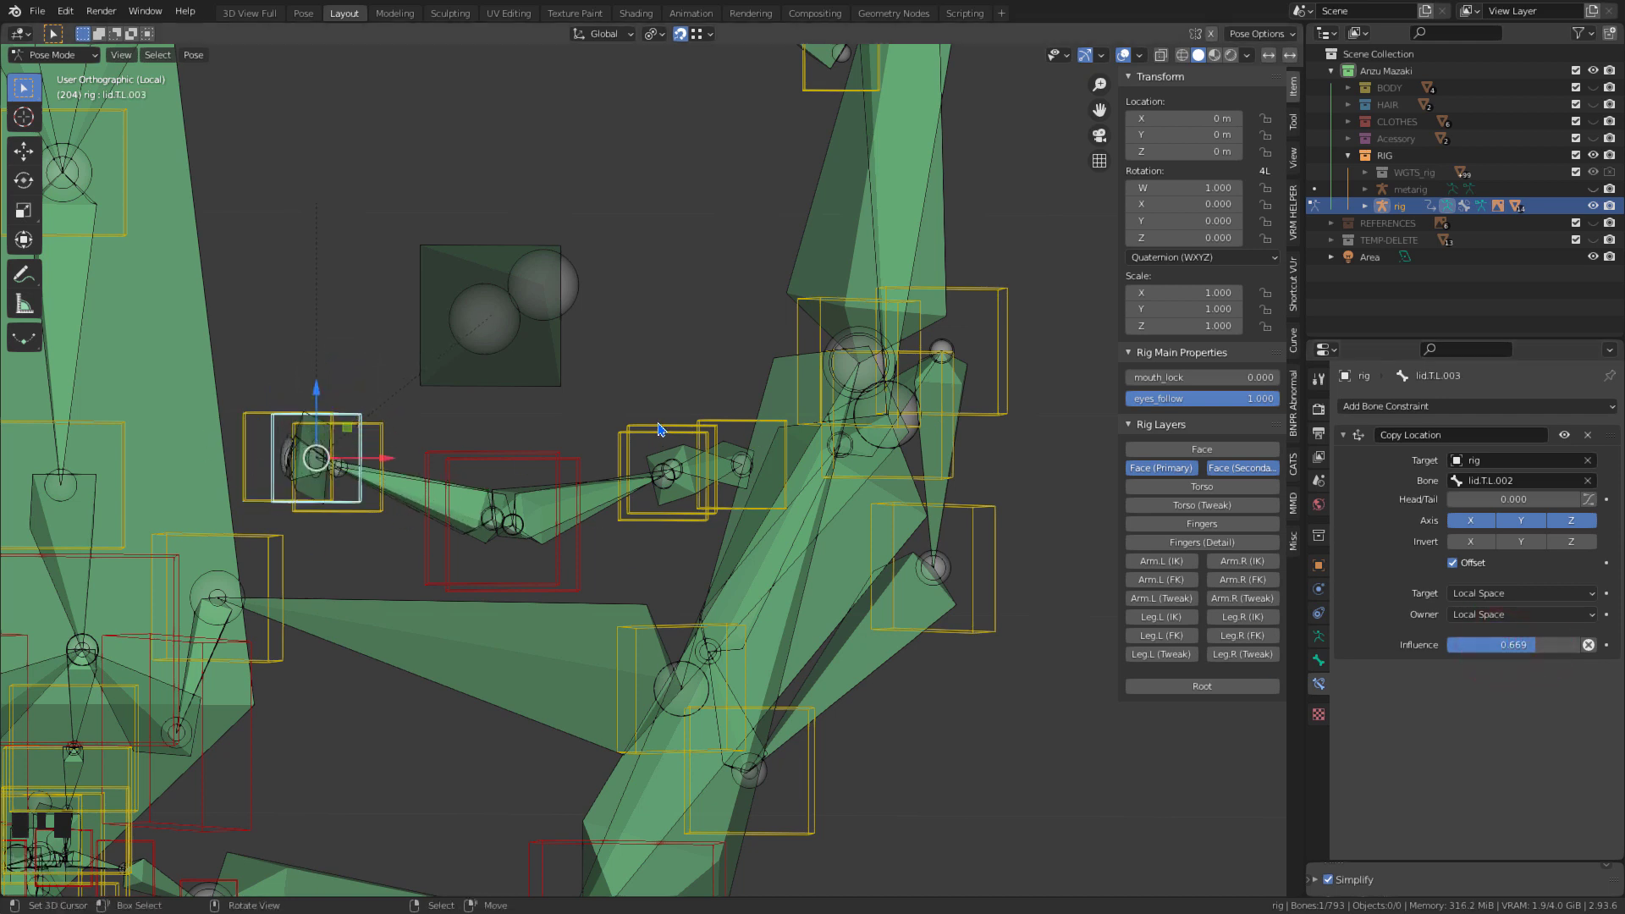
# - Set lid.T.L.003 to copy lid.T.L.002 at 0.669 influence and clear the lids' test offsets
pyautogui.scroll(-3)
pyautogui.rightClick(509, 481)
pyautogui.rightClick(510, 475)
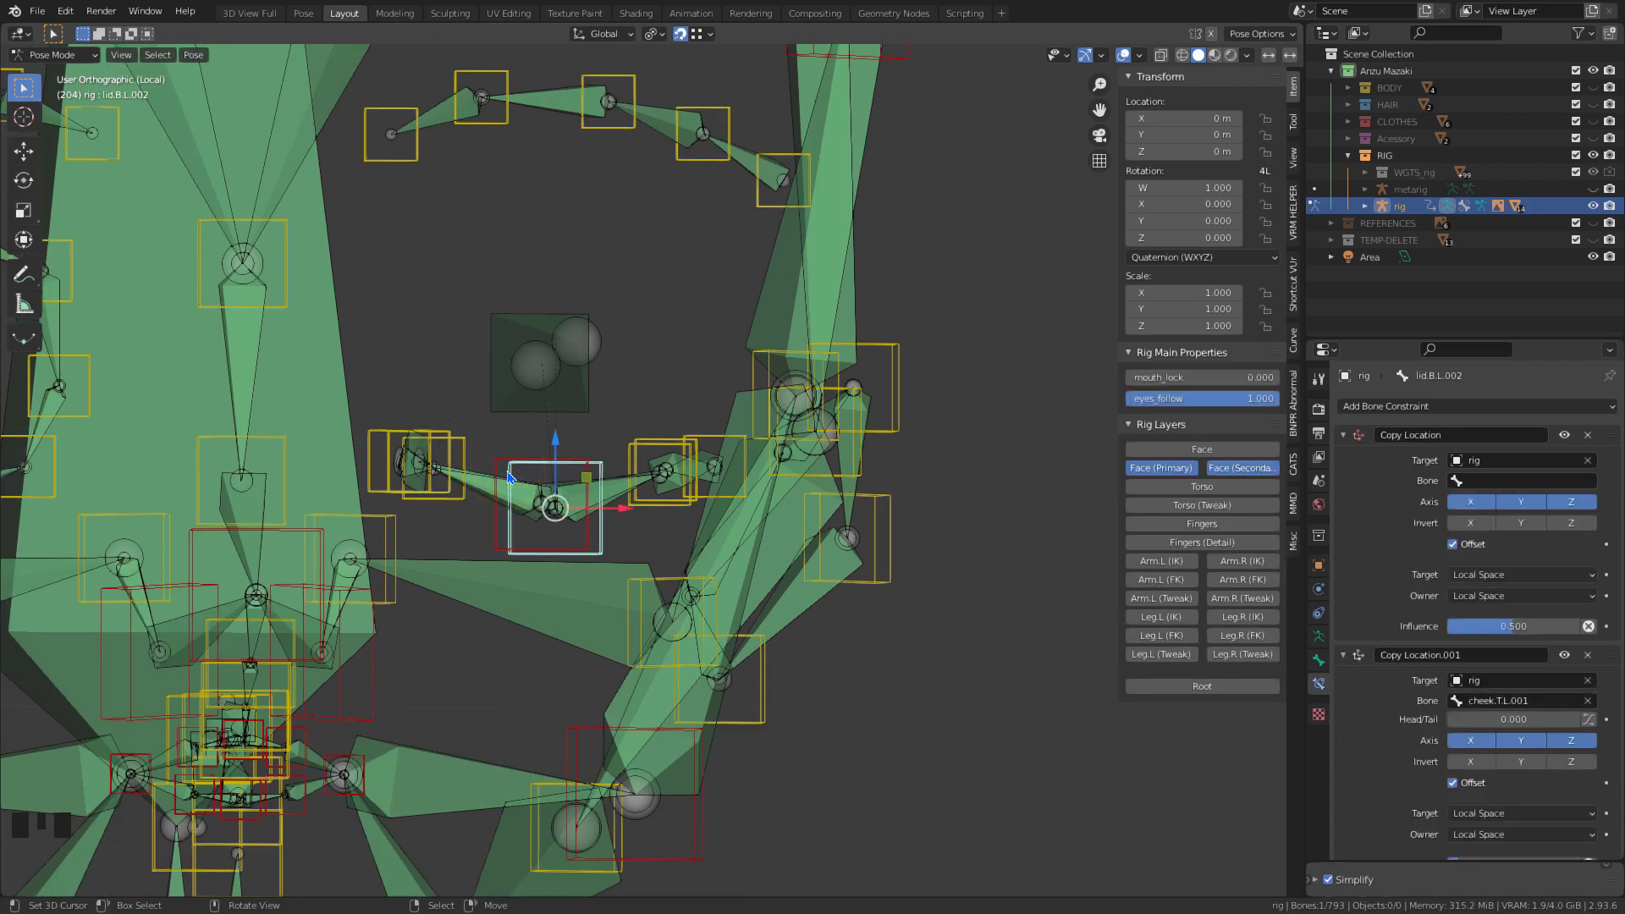
pyautogui.press('alt+g')
pyautogui.rightClick(493, 533)
pyautogui.press('alt+g')
pyautogui.moveTo(653, 419); pyautogui.dragTo(575, 536)
pyautogui.press('KP_1')
# - Test-move the right upper-lid control lid.T.R.002 from the front view
pyautogui.scroll(-3)
pyautogui.middleClick(571, 524)
pyautogui.rightClick(490, 440)
pyautogui.moveTo(473, 413); pyautogui.dragTo(733, 595)
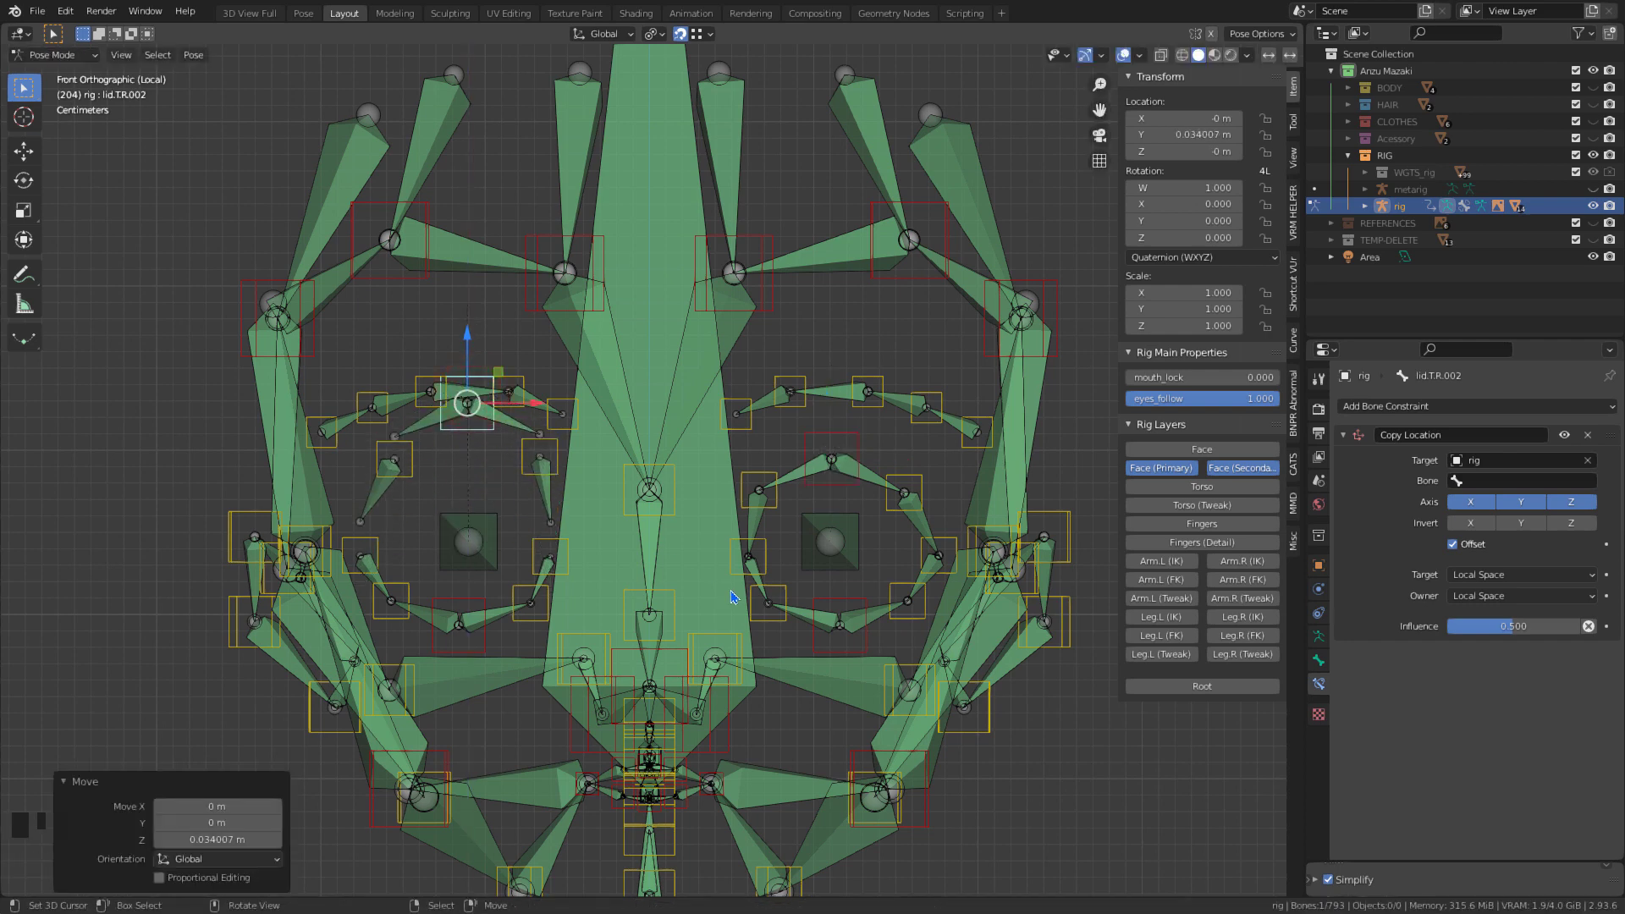
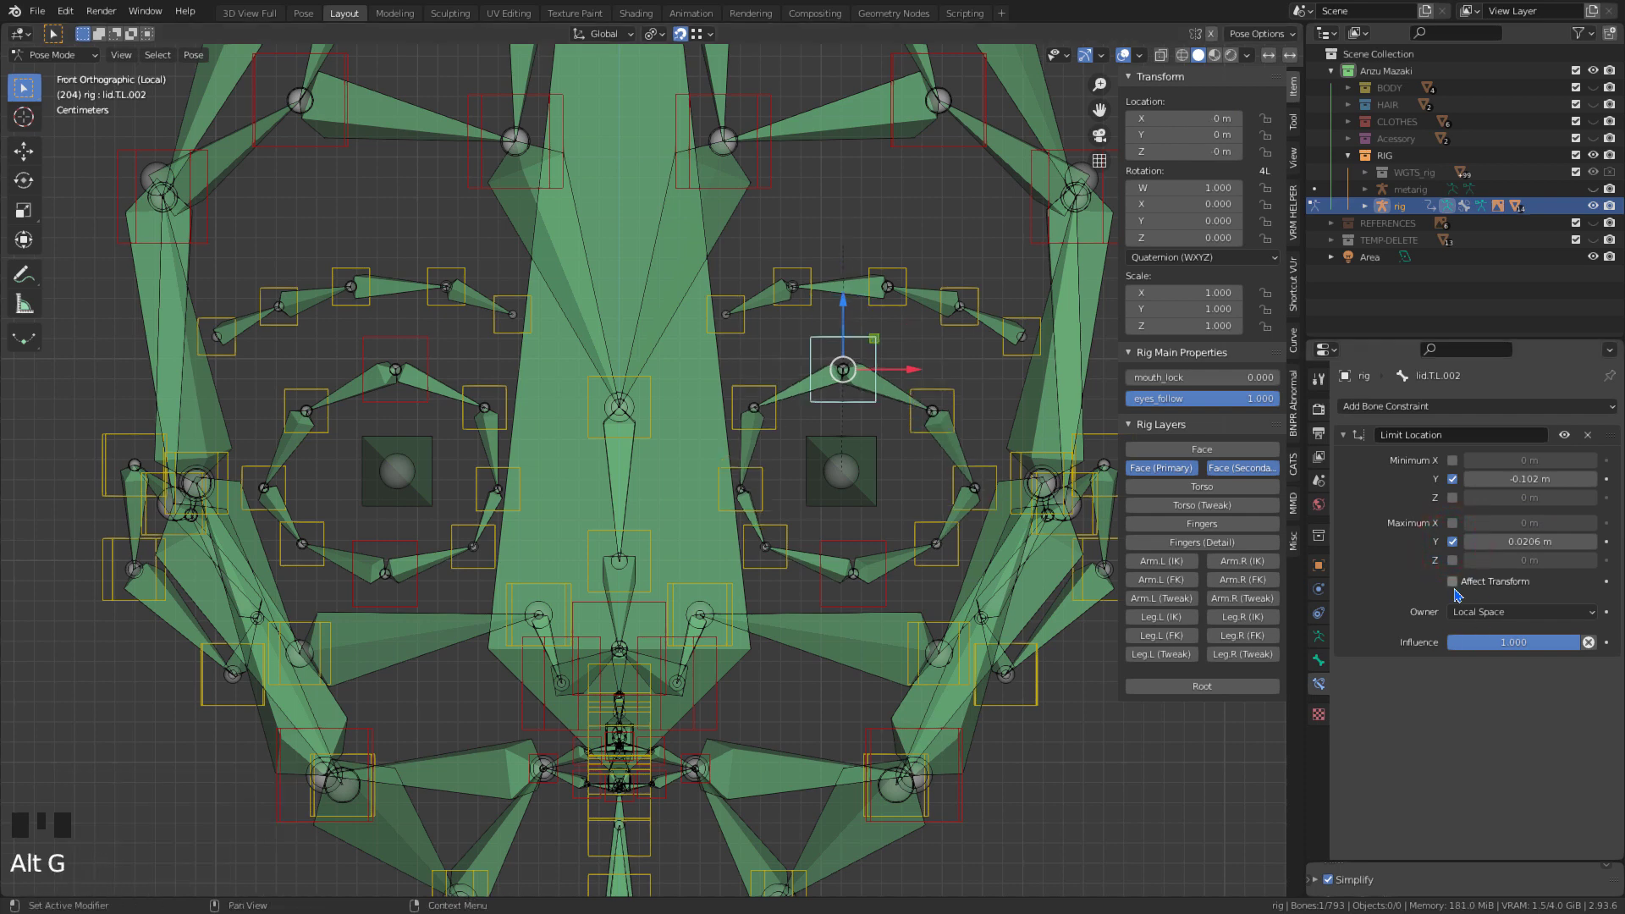
# - Enable Affect Transform on lid.T.L.002's Limit Location, test lowering the lid, then test-move lip.B
pyautogui.click(1467, 583)
pyautogui.moveTo(853, 212); pyautogui.dragTo(947, 468)
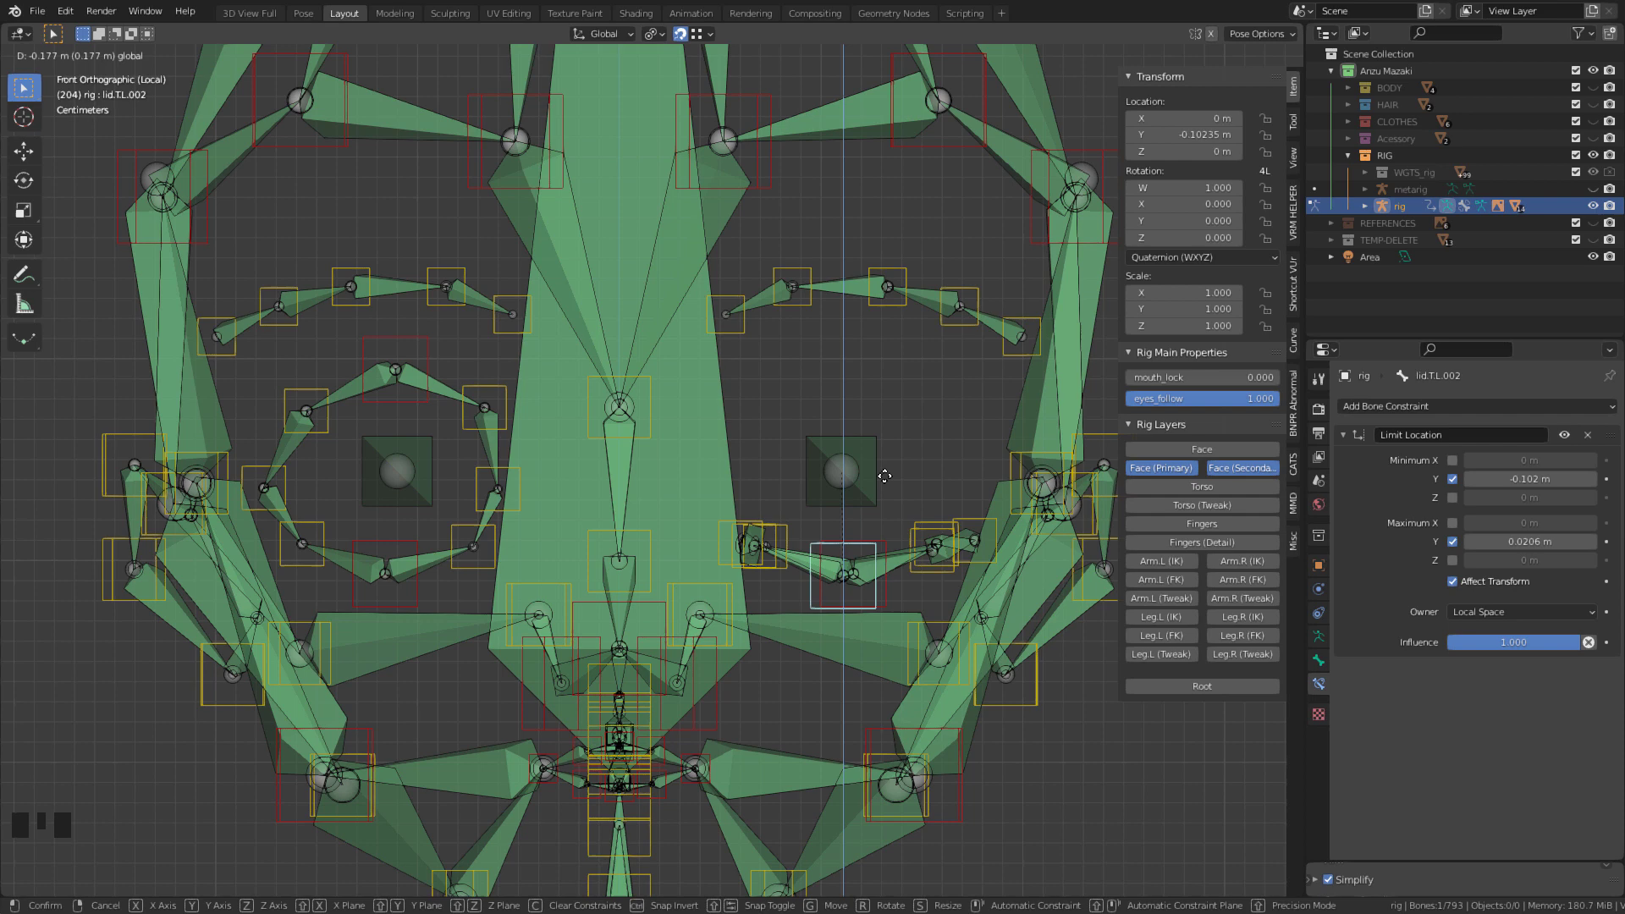
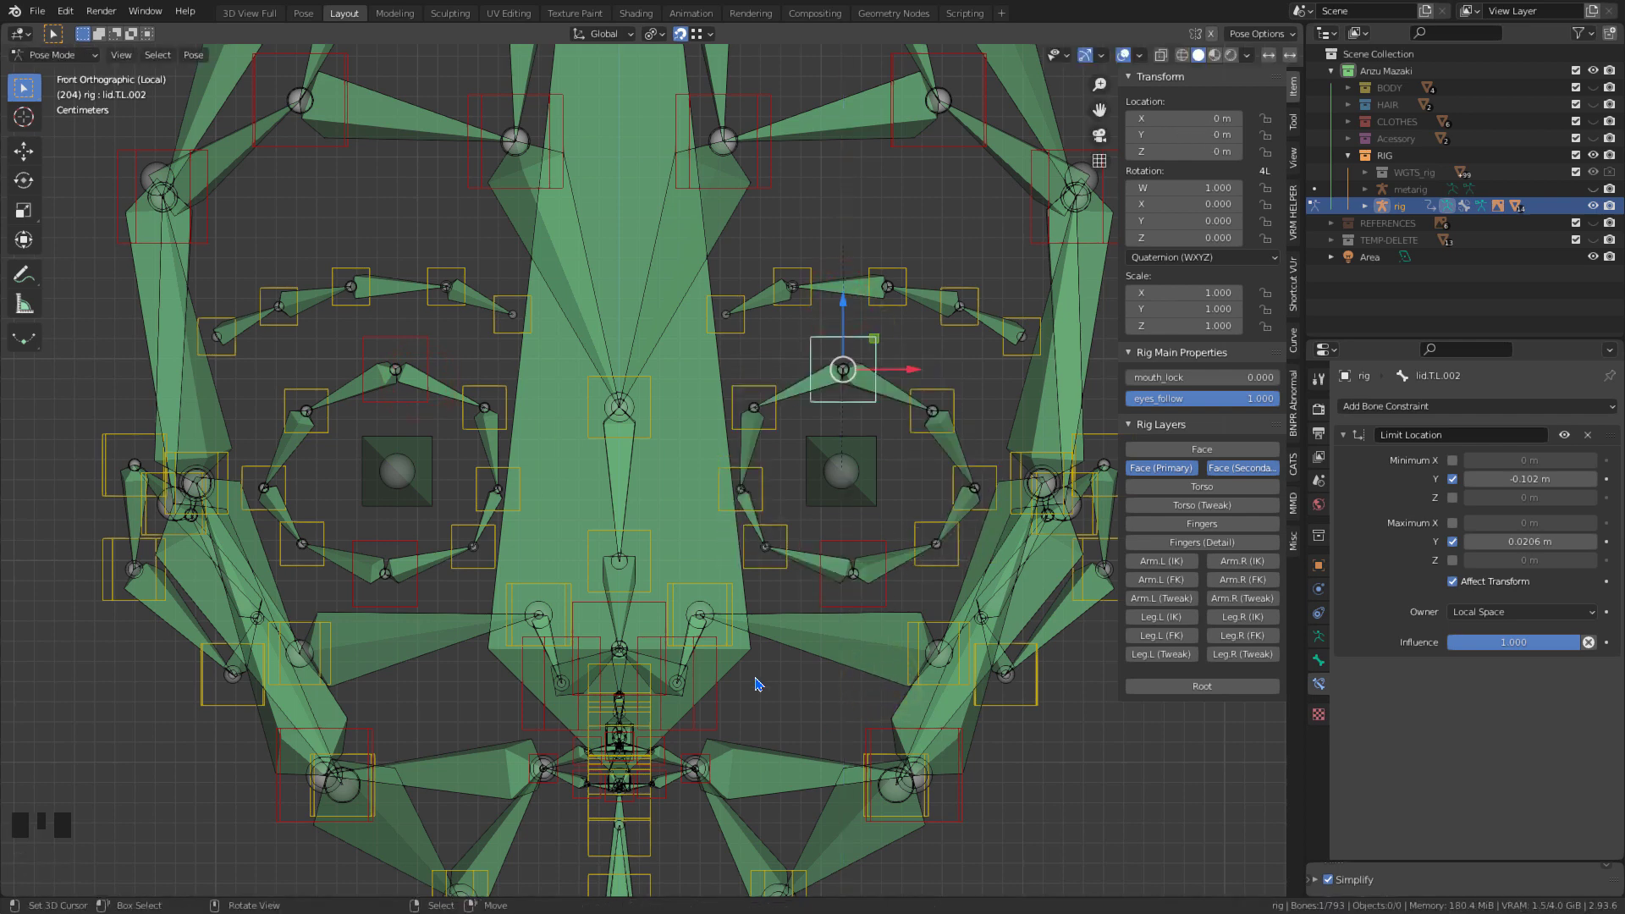
pyautogui.moveTo(763, 689); pyautogui.dragTo(824, 522)
pyautogui.scroll(3)
pyautogui.rightClick(742, 503)
pyautogui.moveTo(696, 412); pyautogui.dragTo(875, 643)
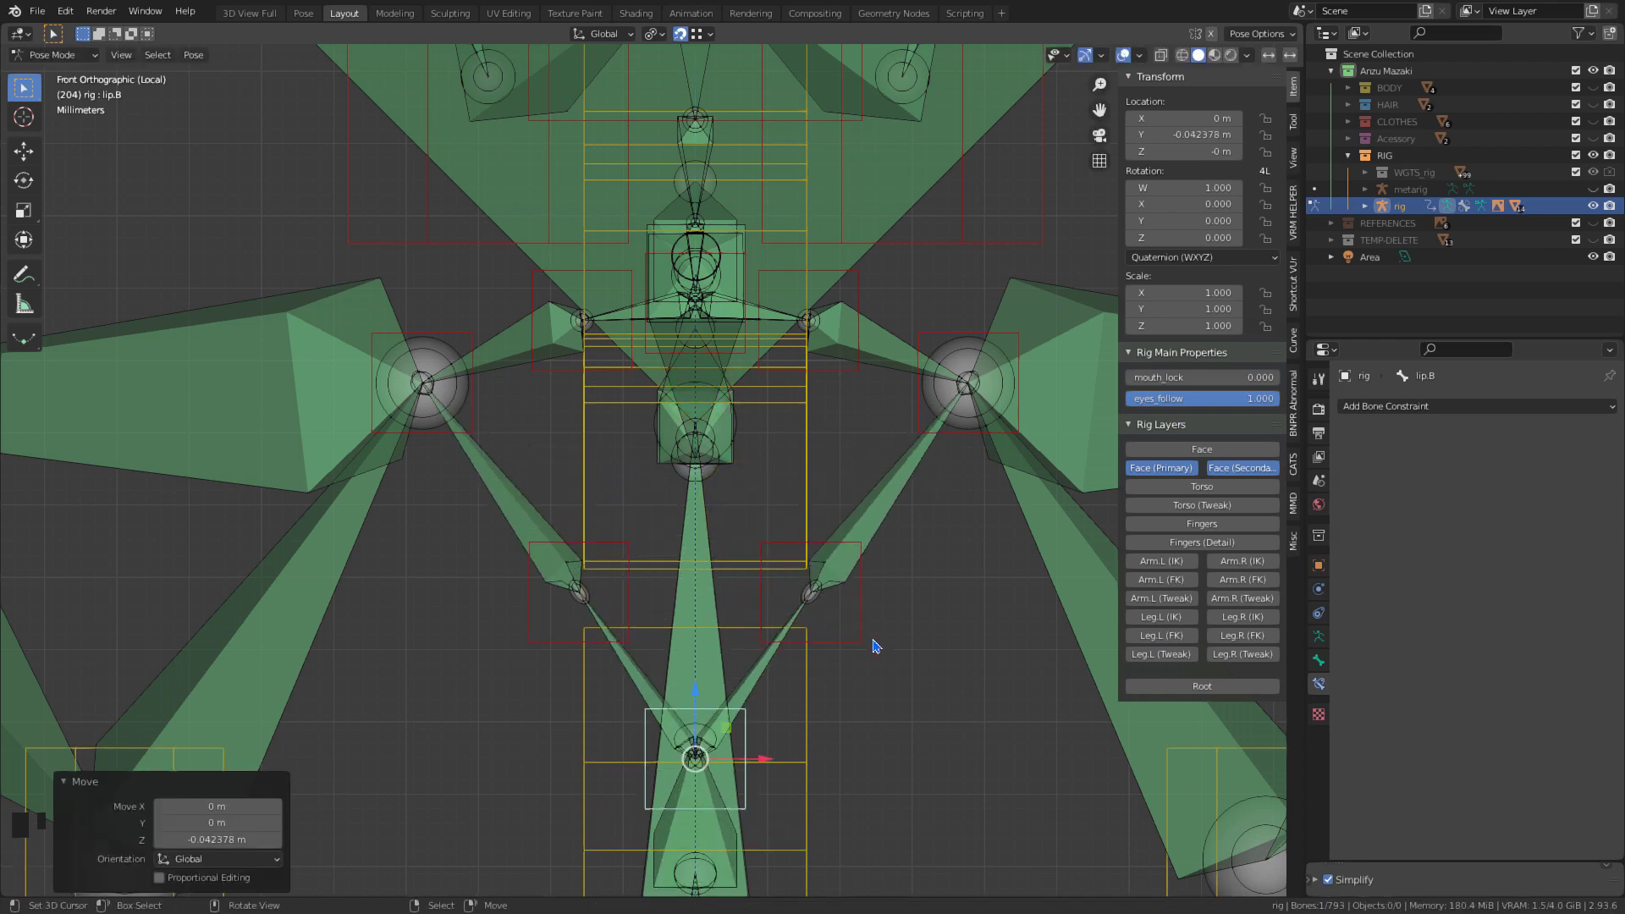
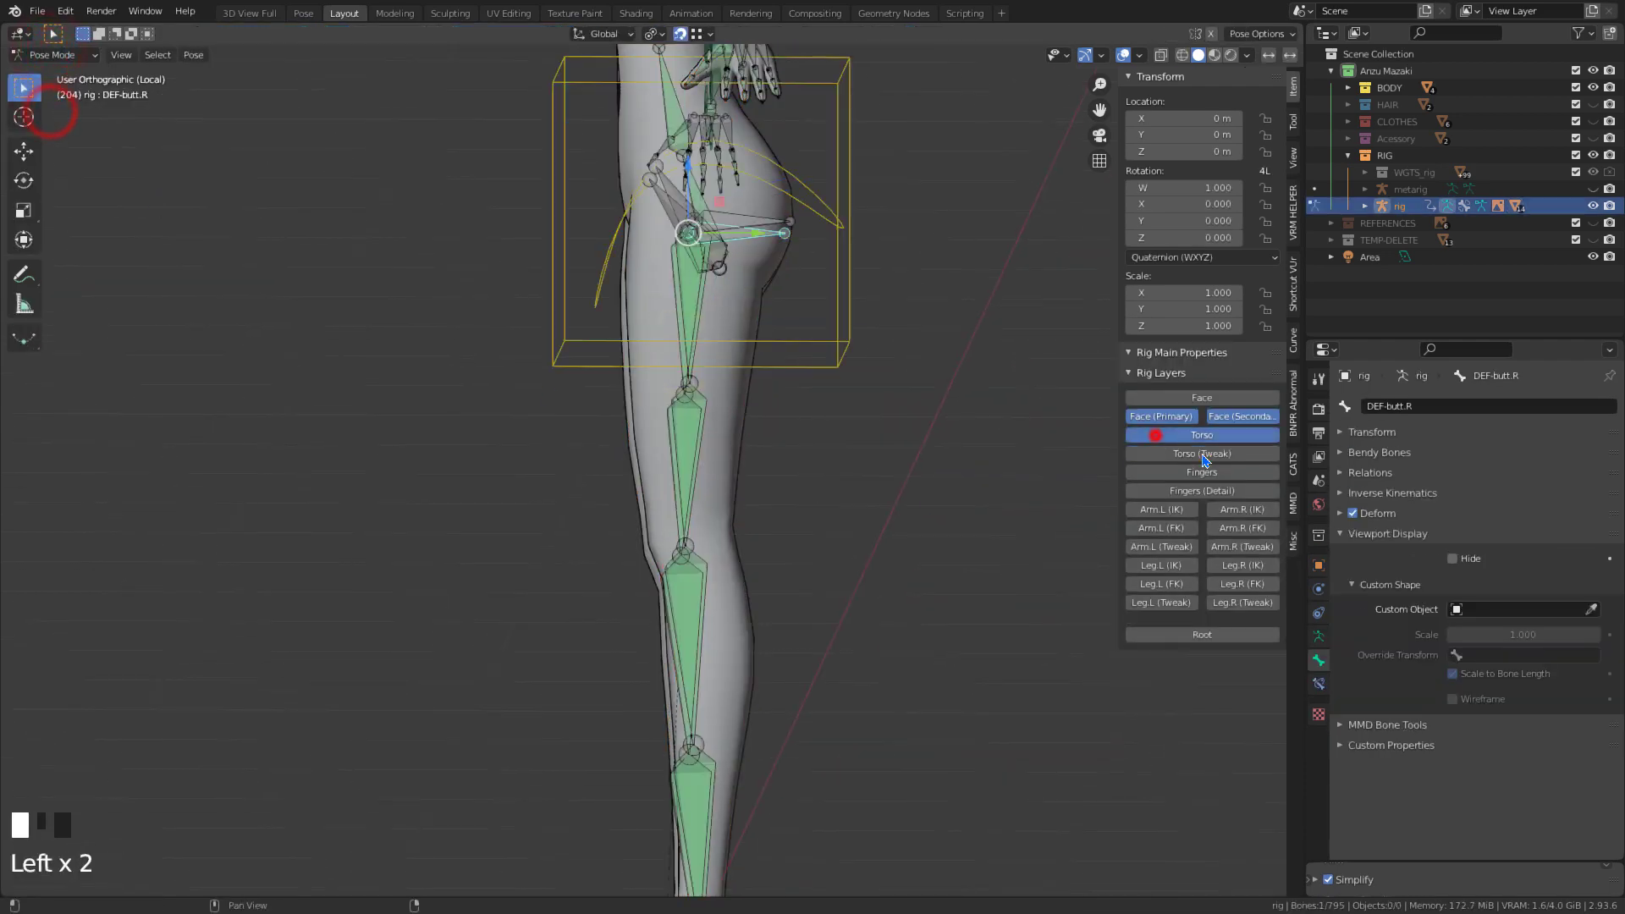
# - Show more rig bone layers and select the DEF-butt.L bone at the hip
pyautogui.click(1065, 819)
pyautogui.scroll(-3)
pyautogui.moveTo(851, 625); pyautogui.dragTo(664, 688)
pyautogui.rightClick(664, 688)
pyautogui.moveTo(617, 426); pyautogui.dragTo(601, 394)
pyautogui.rightClick(664, 676)
pyautogui.moveTo(606, 427); pyautogui.dragTo(793, 495)
pyautogui.middleClick(793, 495)
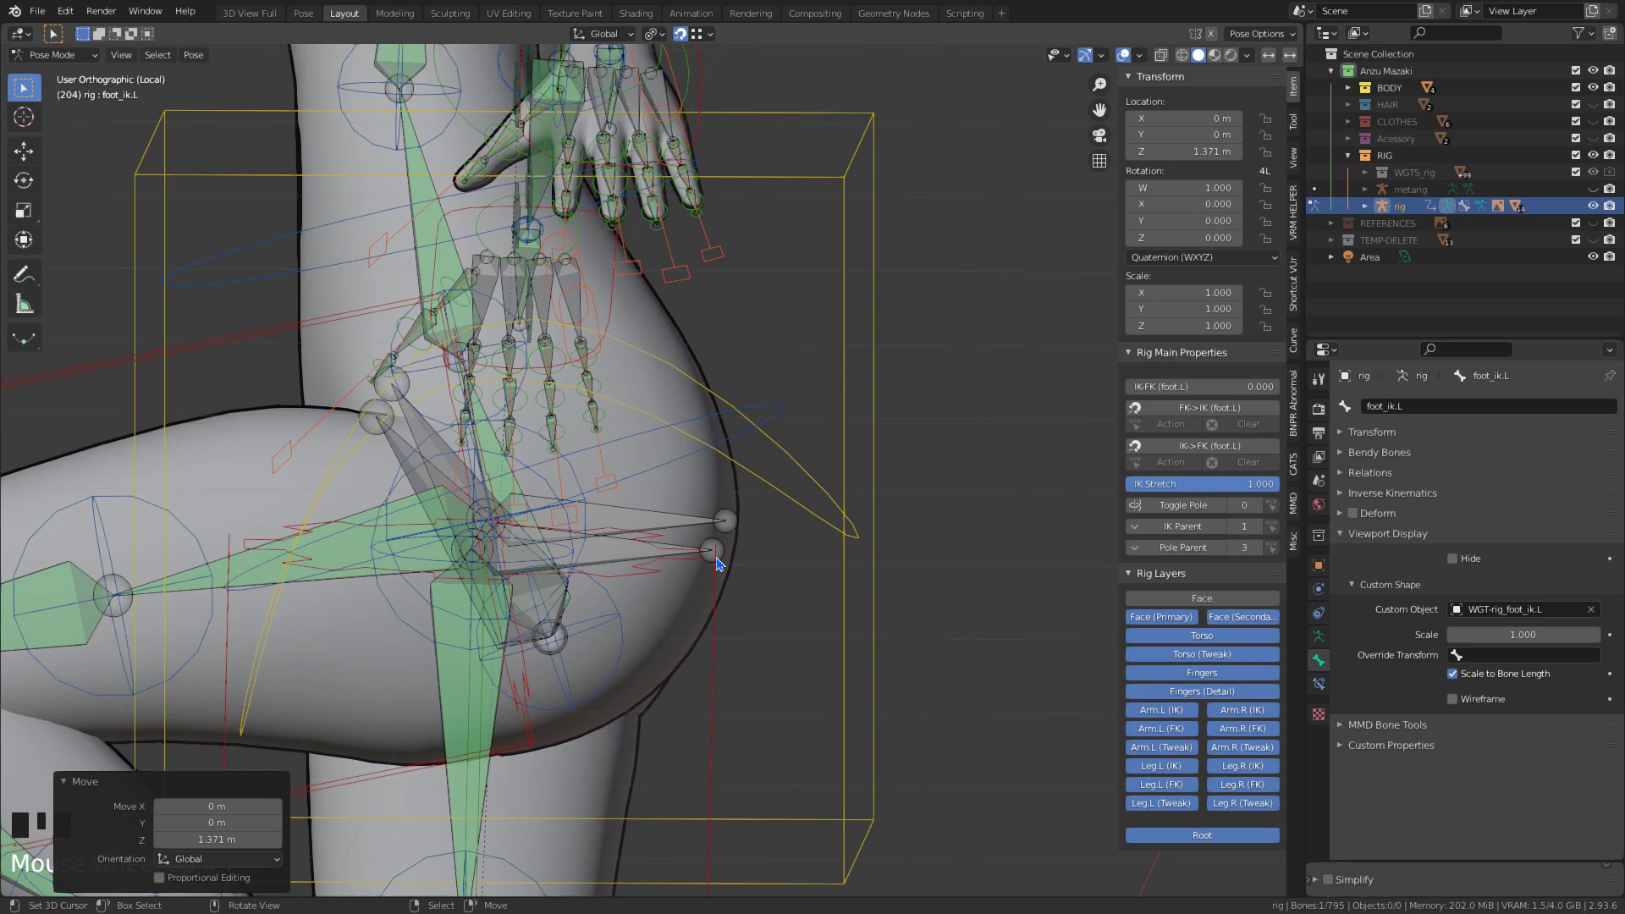
pyautogui.rightClick(726, 550)
# - Test-rotate DEF-butt.L to check the hip deformation, then cancel the rotation
pyautogui.press('r')
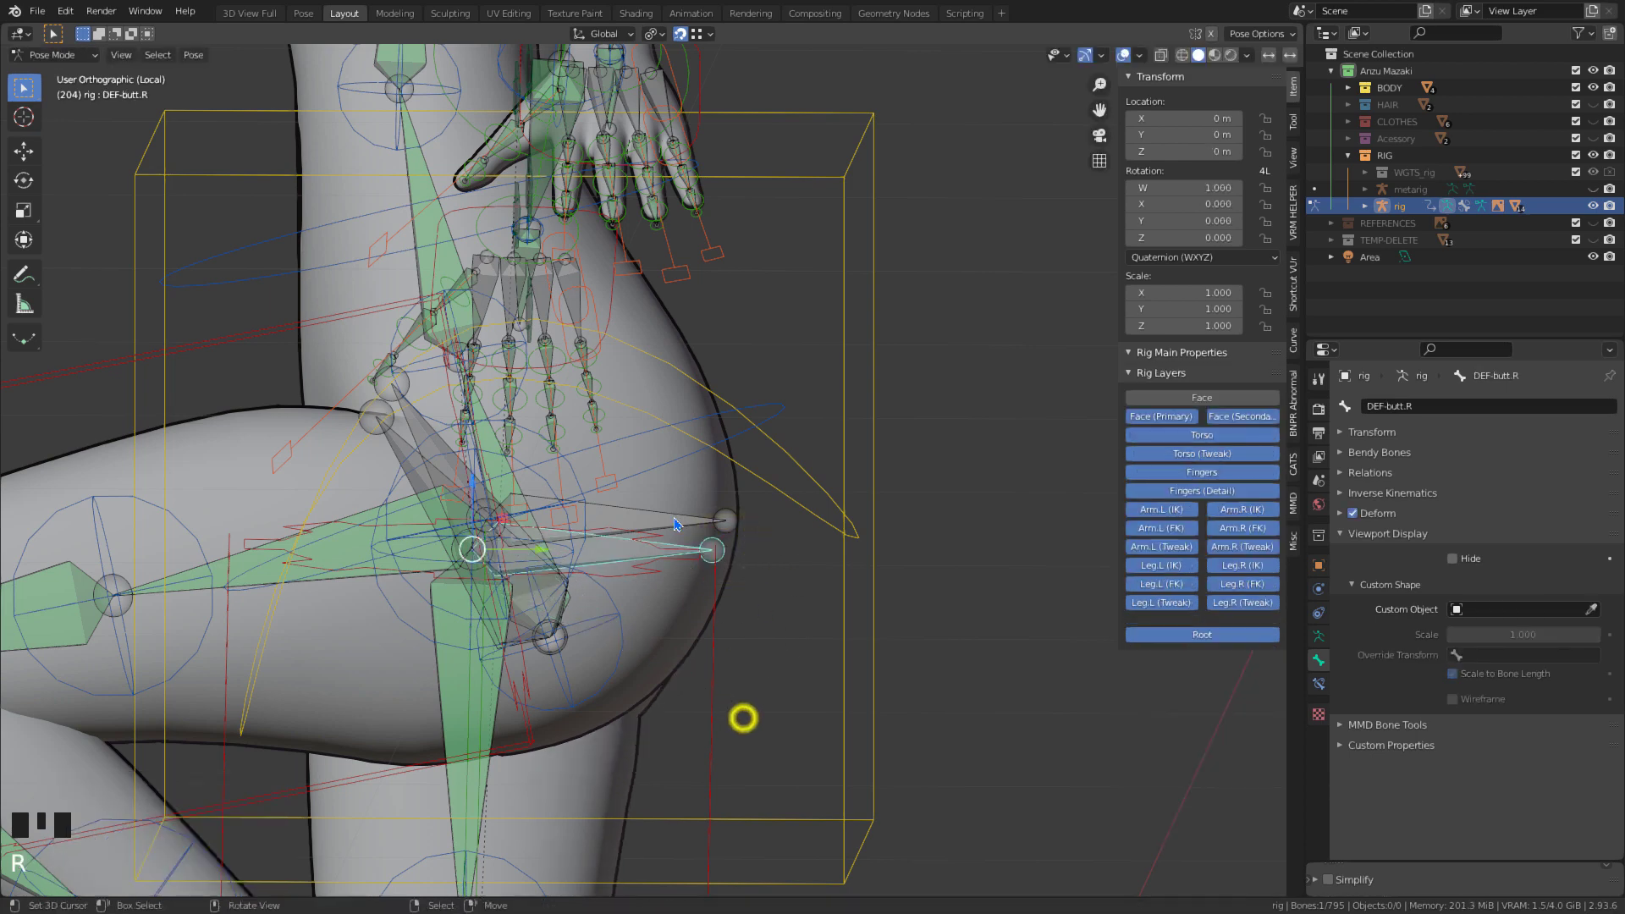
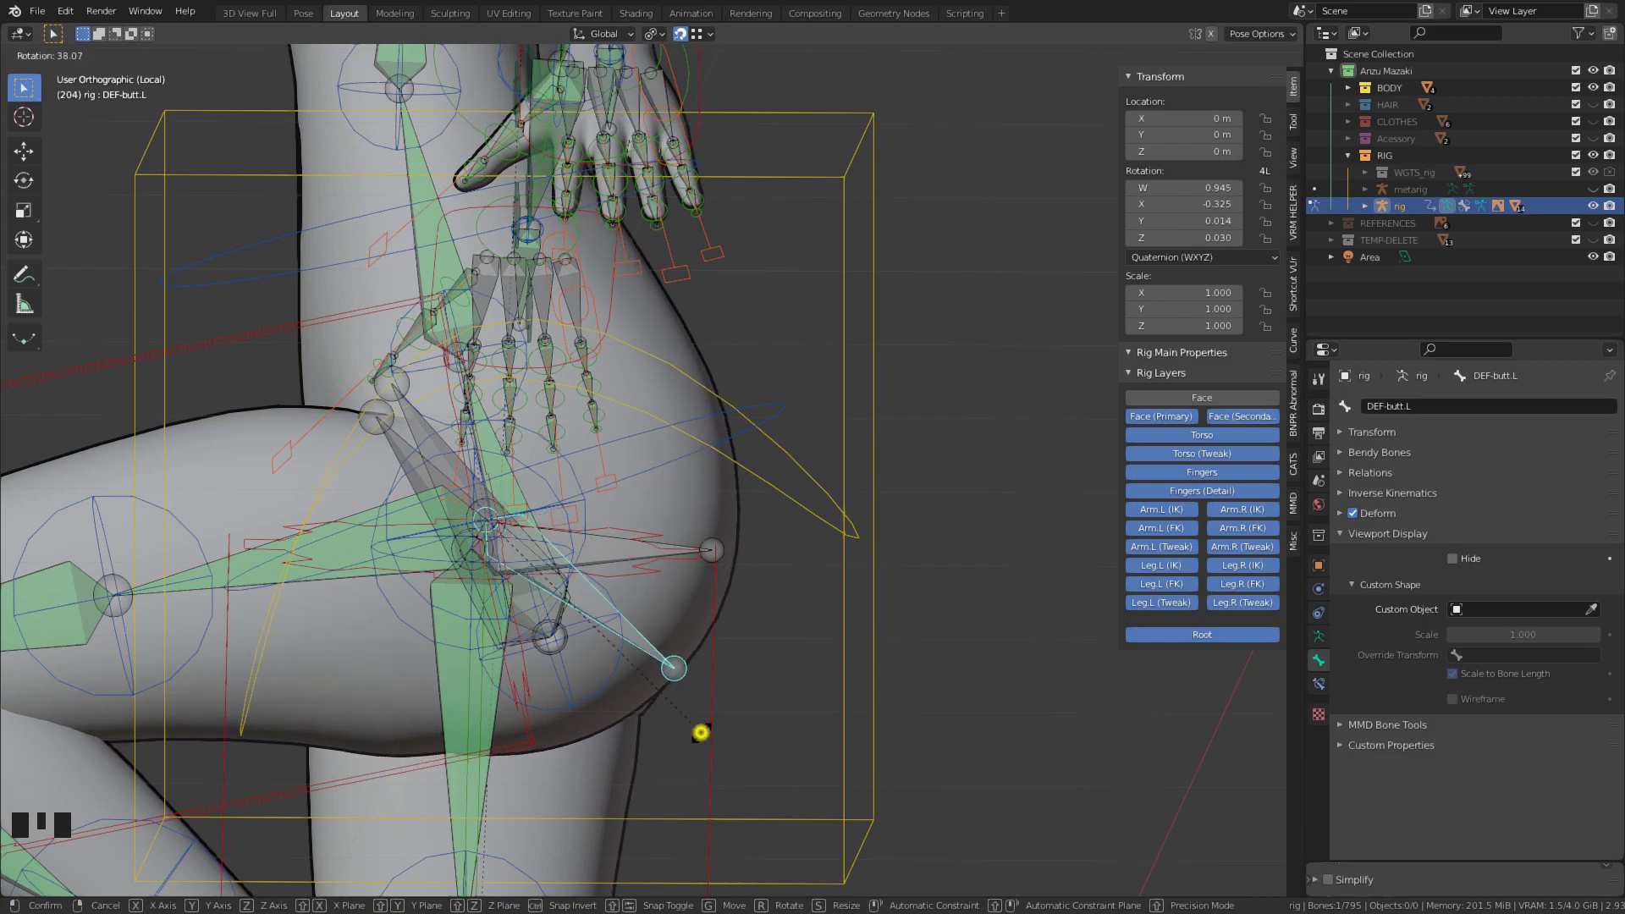
pyautogui.scroll(-3)
pyautogui.moveTo(498, 642); pyautogui.dragTo(610, 674)
pyautogui.scroll(-3)
pyautogui.moveTo(756, 675); pyautogui.dragTo(606, 577)
pyautogui.rightClick(607, 577)
pyautogui.rightClick(605, 578)
pyautogui.rightClick(606, 577)
pyautogui.rightClick(607, 573)
# - Return to the front view of the character and save the file
pyautogui.press('alt+g')
pyautogui.moveTo(804, 569); pyautogui.dragTo(814, 736)
pyautogui.press('KP_1')
pyautogui.scroll(-3)
pyautogui.moveTo(849, 619); pyautogui.dragTo(874, 632)
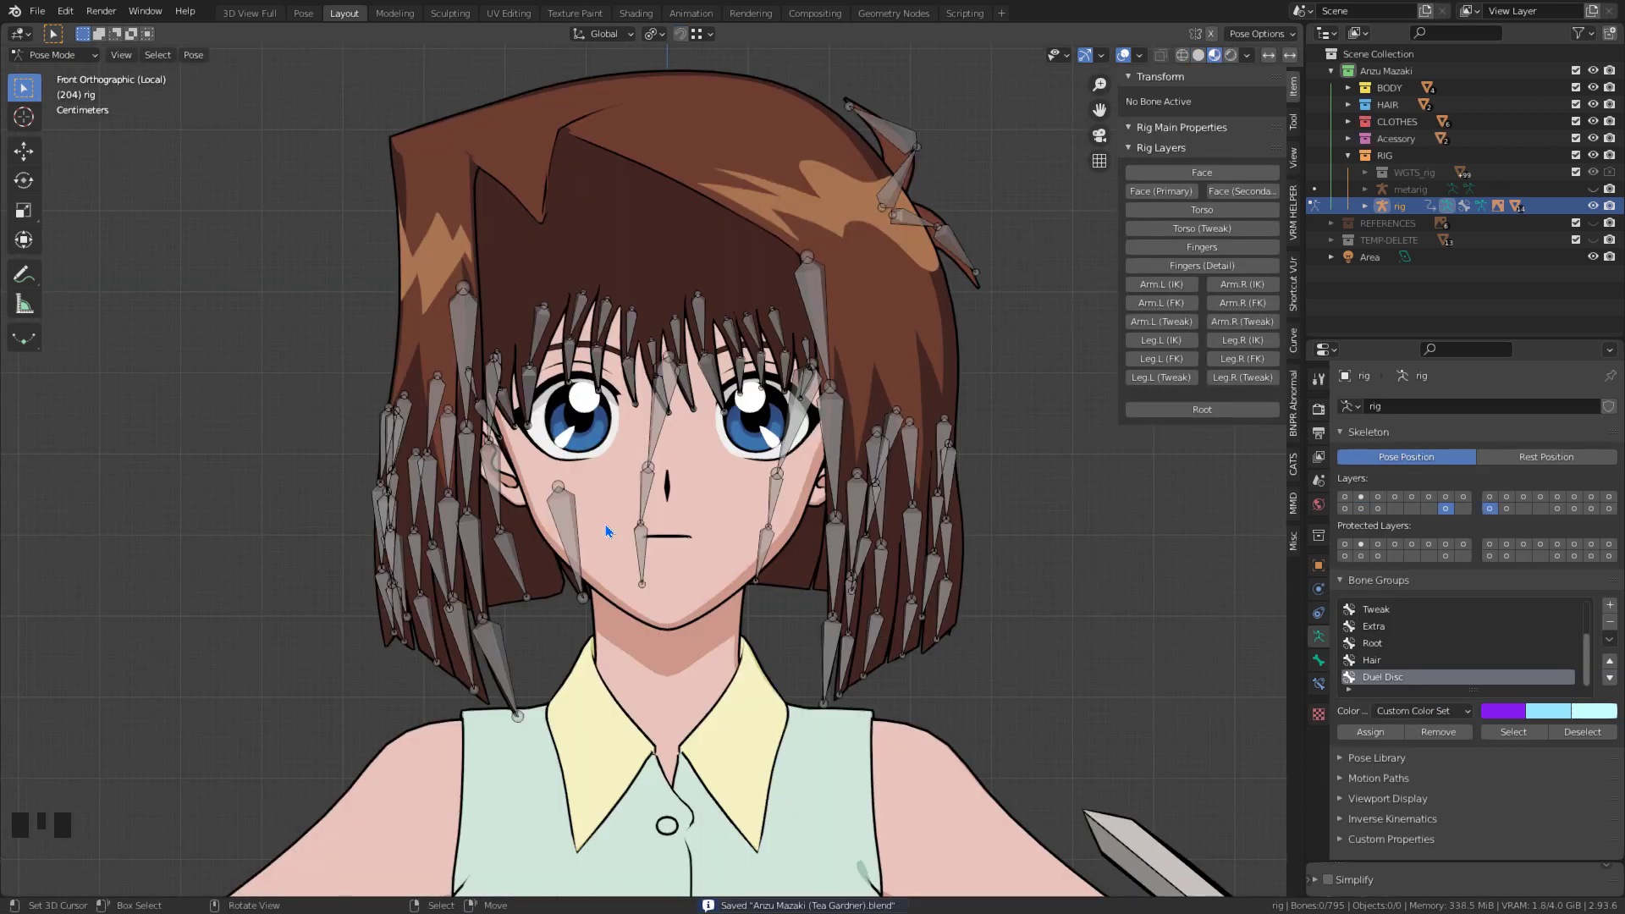
# - Assign all hair bones to the Hair group with chain-length-2 IK, test-pull Hair.015 and undo
pyautogui.click(1494, 510)
pyautogui.click(1495, 510)
pyautogui.click(1495, 510)
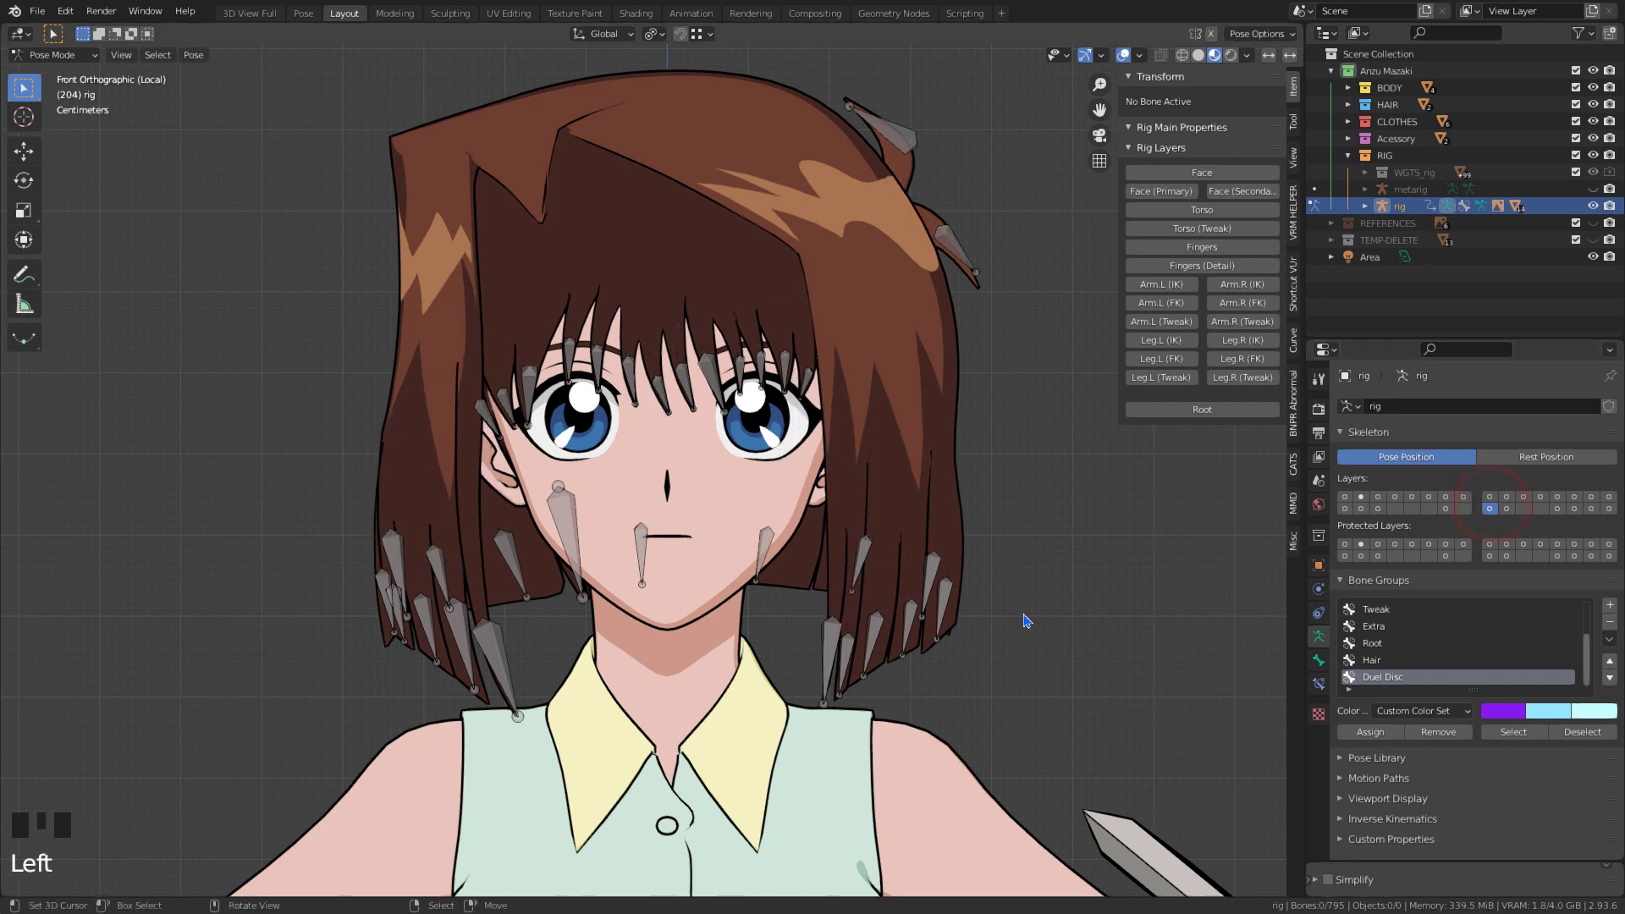
pyautogui.press('a')
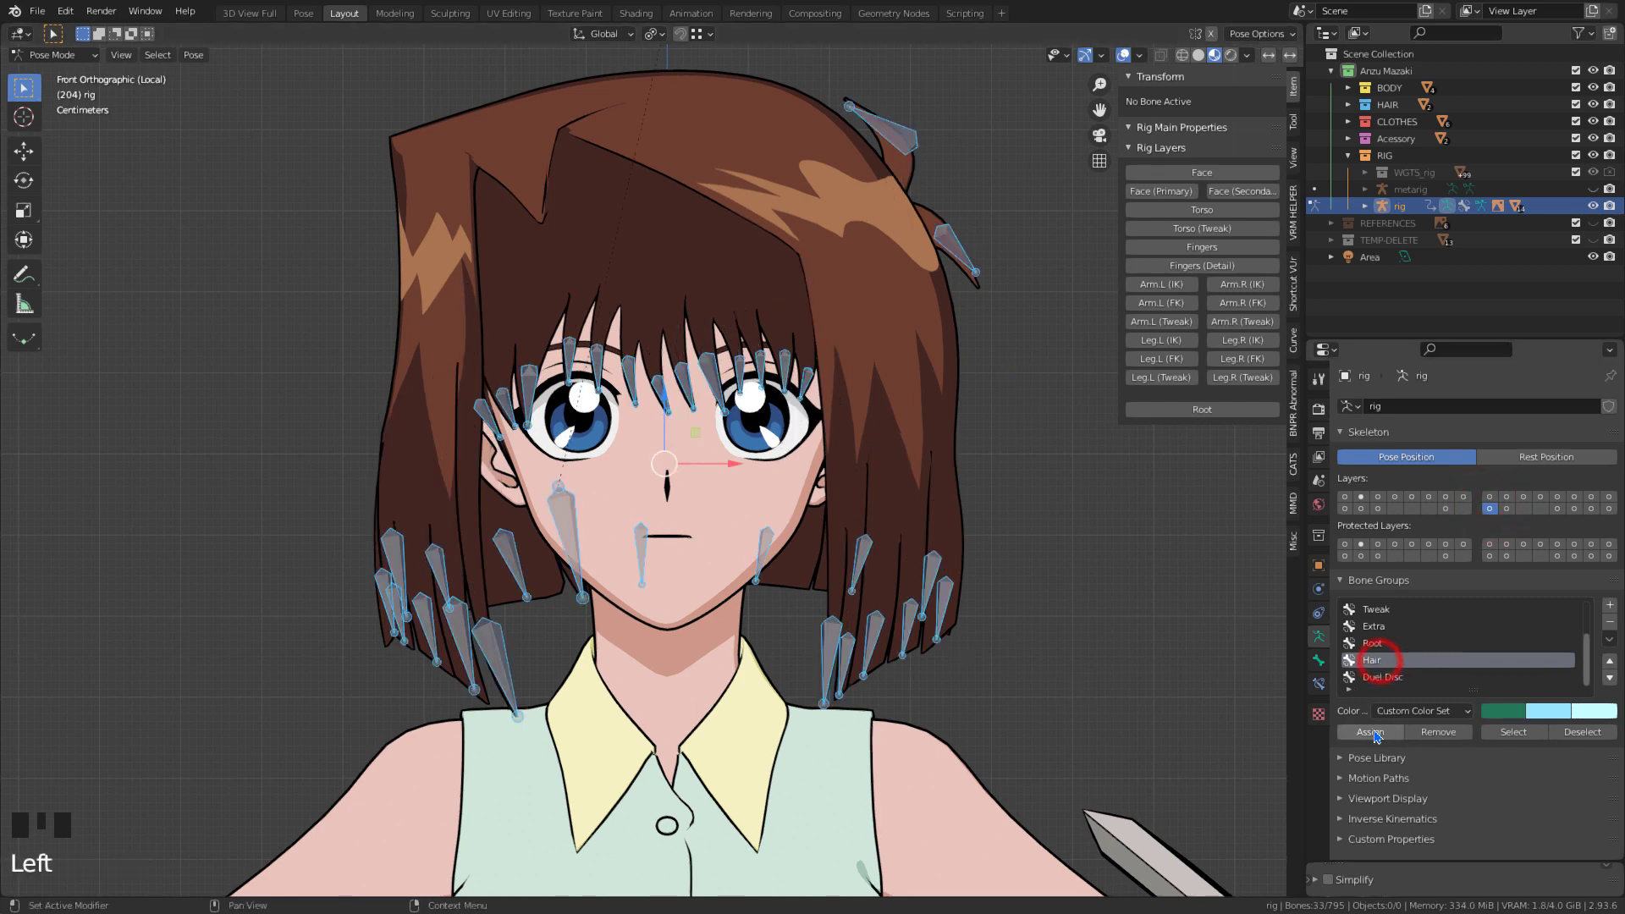
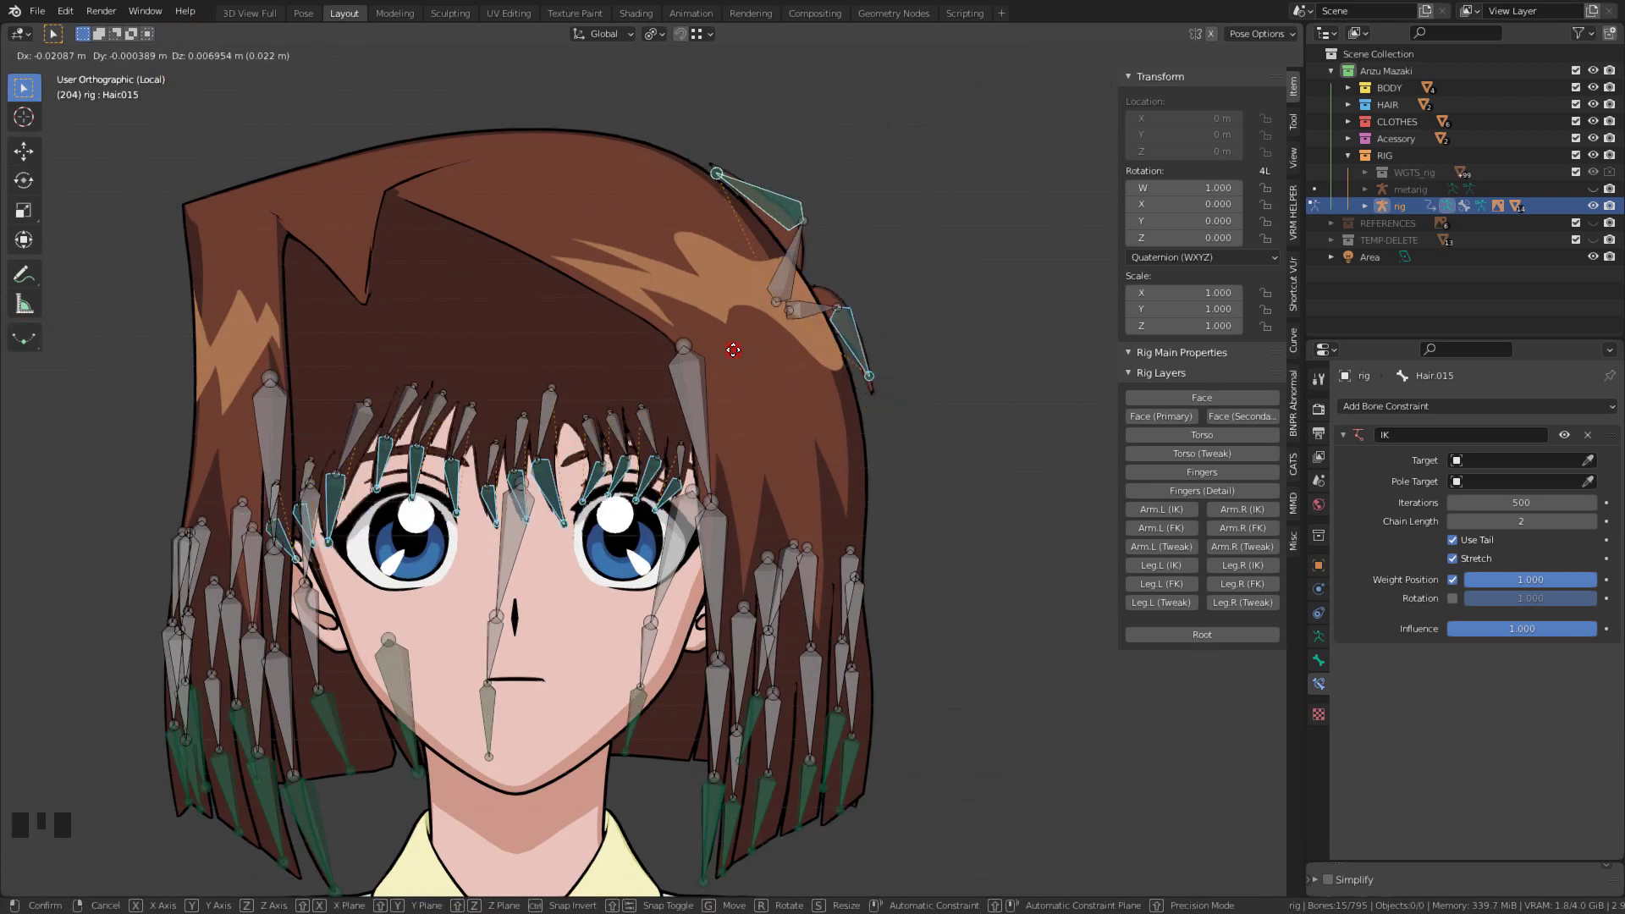
pyautogui.moveTo(754, 386); pyautogui.dragTo(794, 475)
pyautogui.press('ctrl+z')
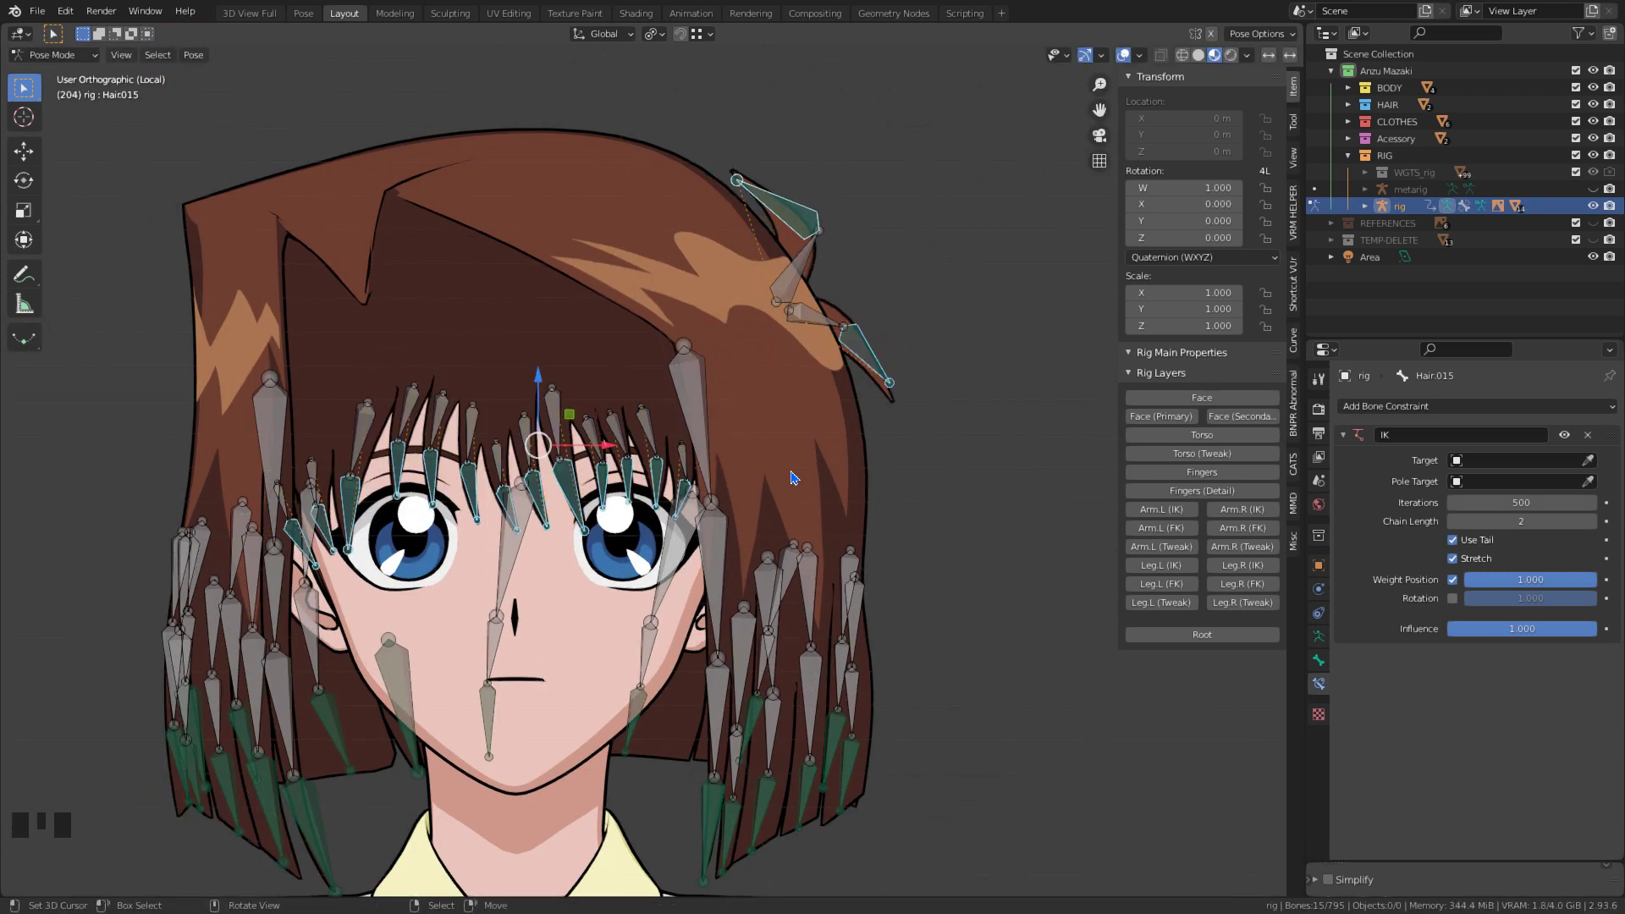